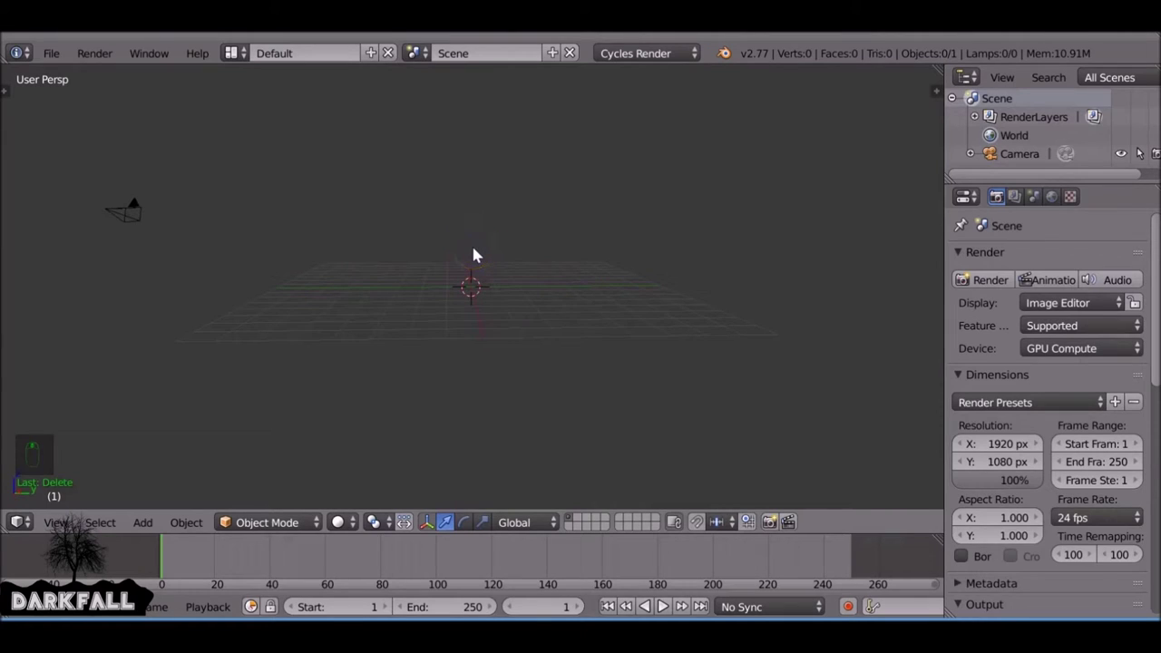
From front orthographic view, add a 32-vertex circle and extrude its edges twice into a thin ring band
key(KP_1)
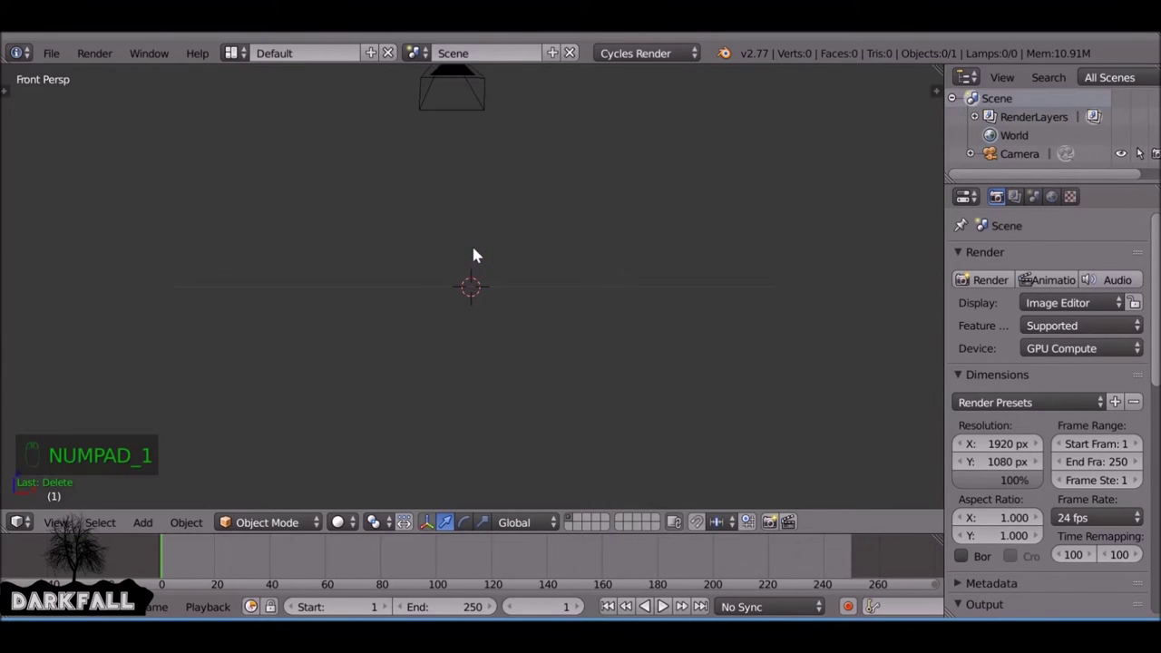
key(KP_5)
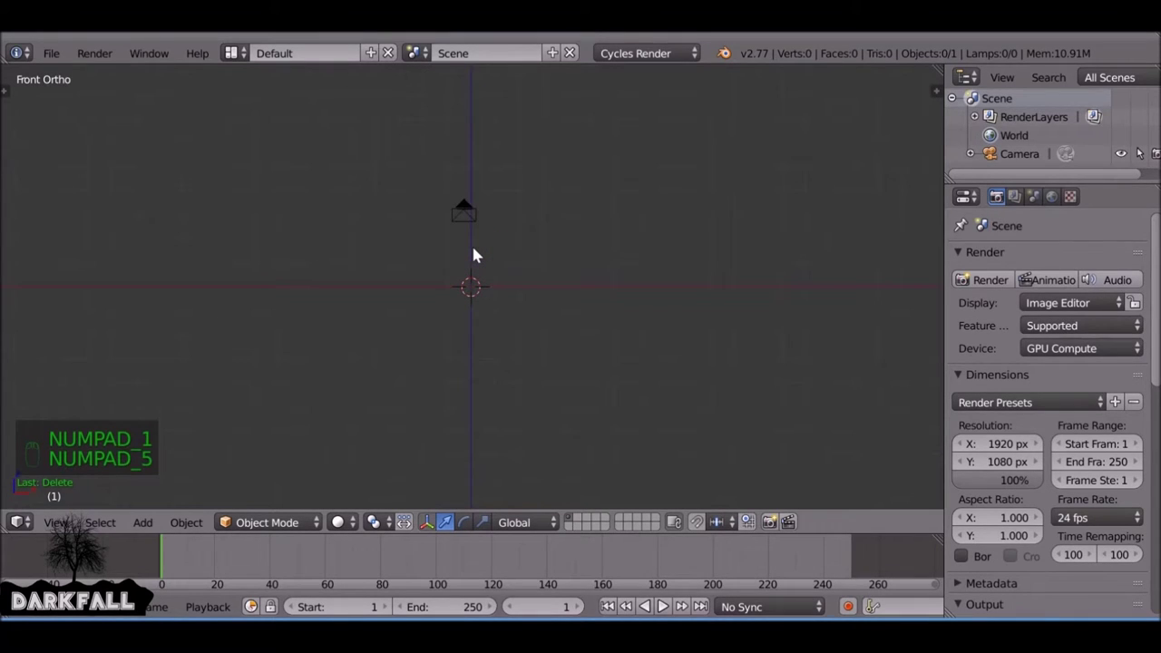
key(shift+a)
key(Tab)
key(e)
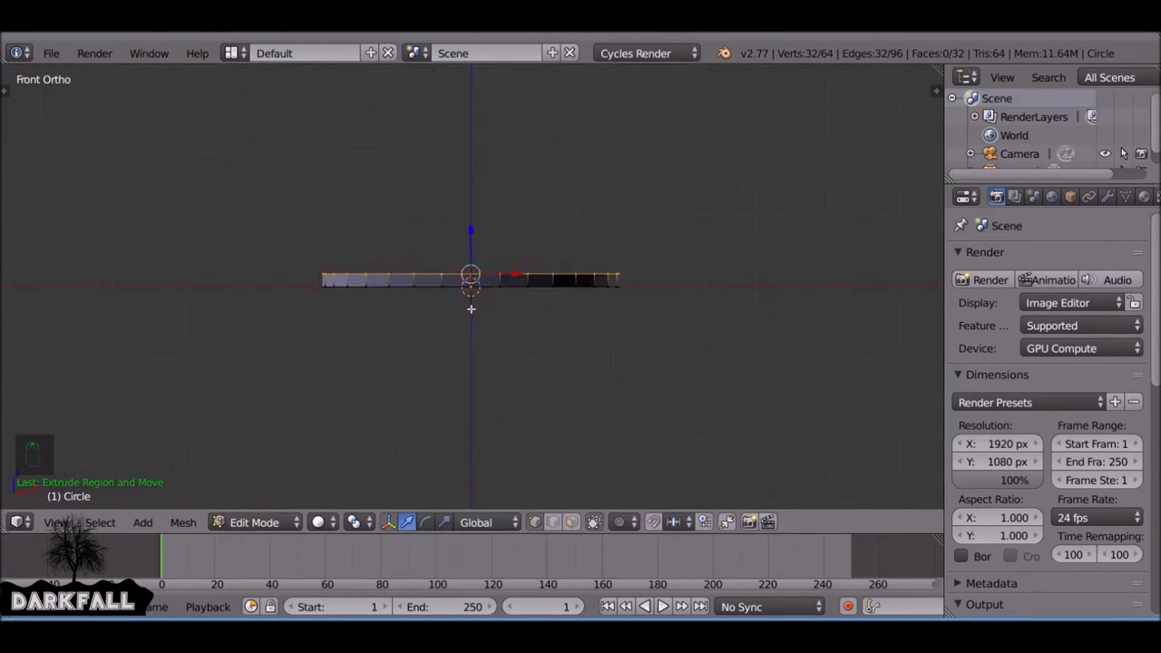
key(e)
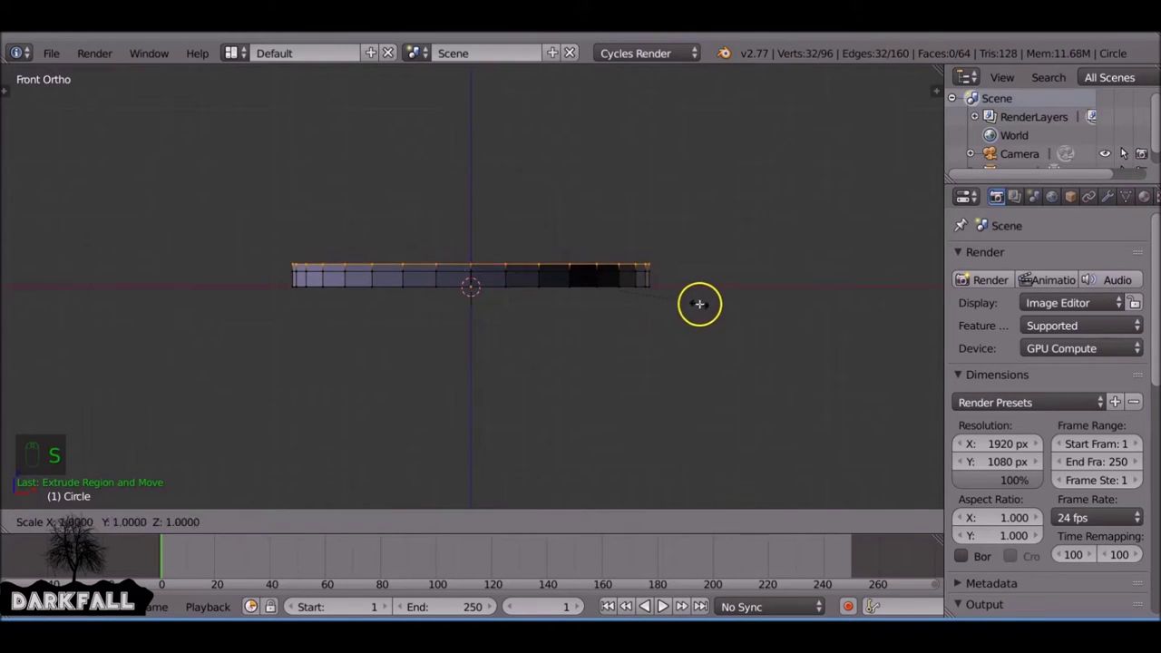
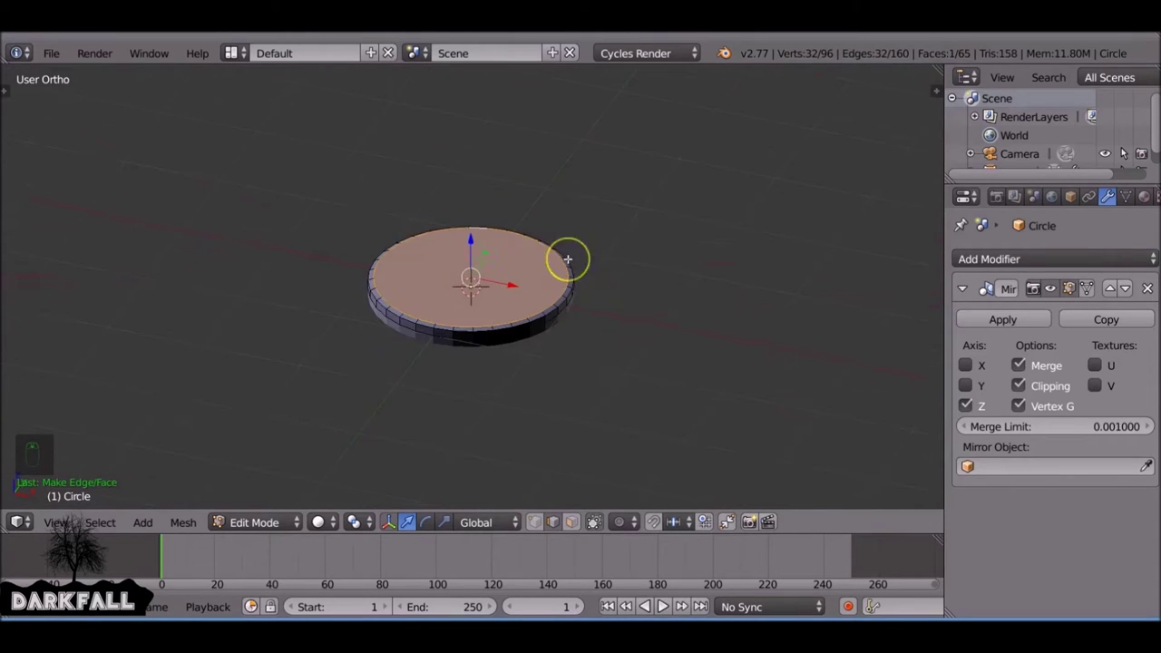
Add a cylinder, scale it down small and move it off-centre toward the disc's edge in top view
key(Tab)
key(shift+a)
key(s)
key(s)
key(s)
key(KP_7)
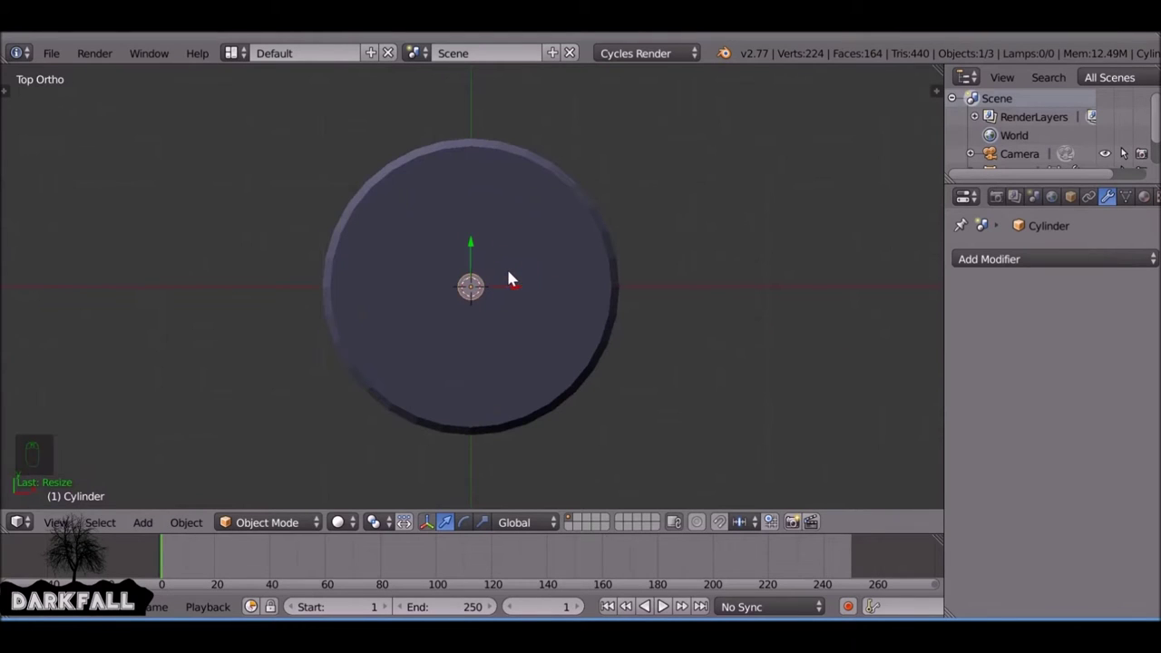
key(g)
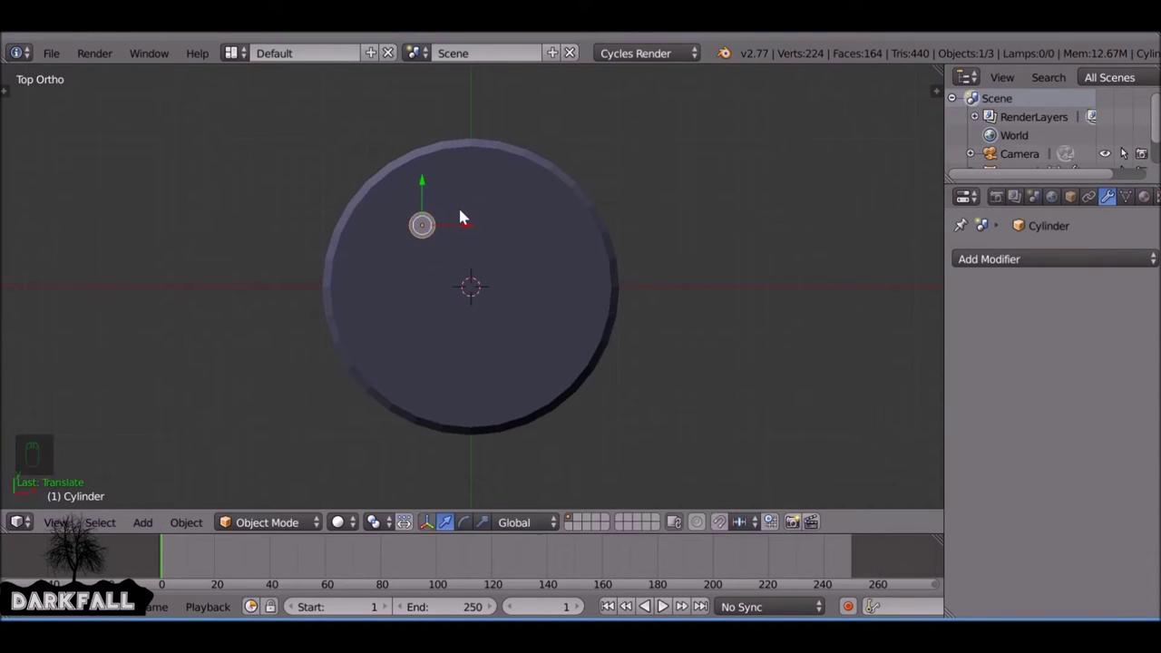
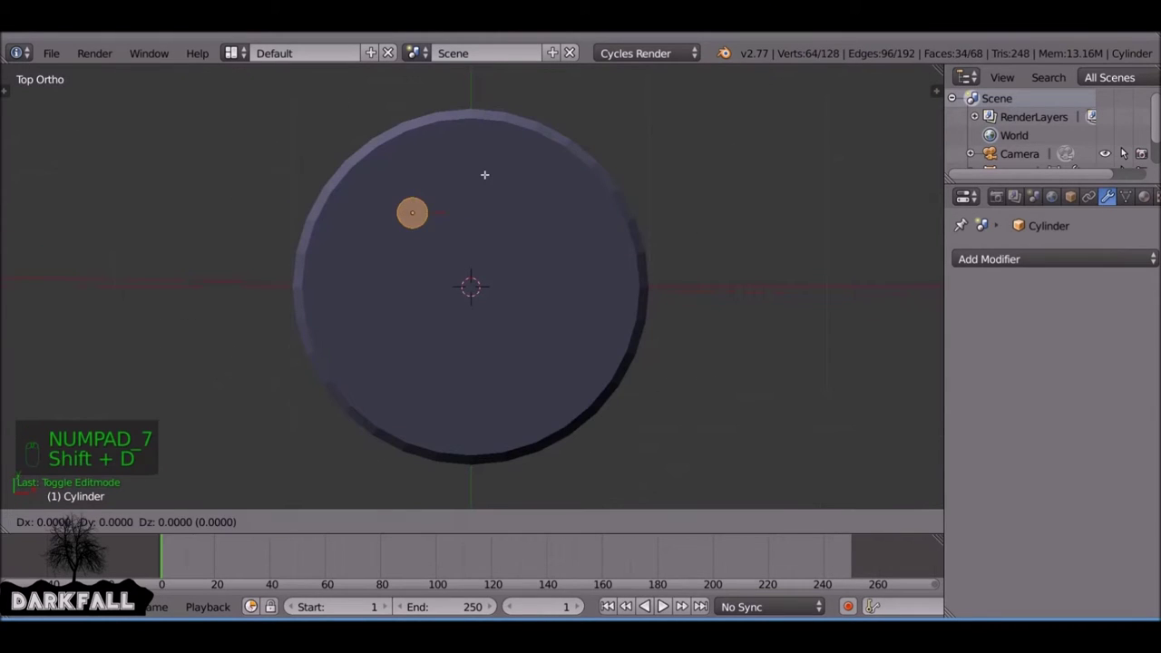
Duplicate the cylinder into four symmetric copies and rename the object 'Cutter'
key(a)
key(a)
key(shift+d)
key(Tab)
drag(603, 223, 615, 212)
key(n)
click(851, 443)
key(t)
key(n)
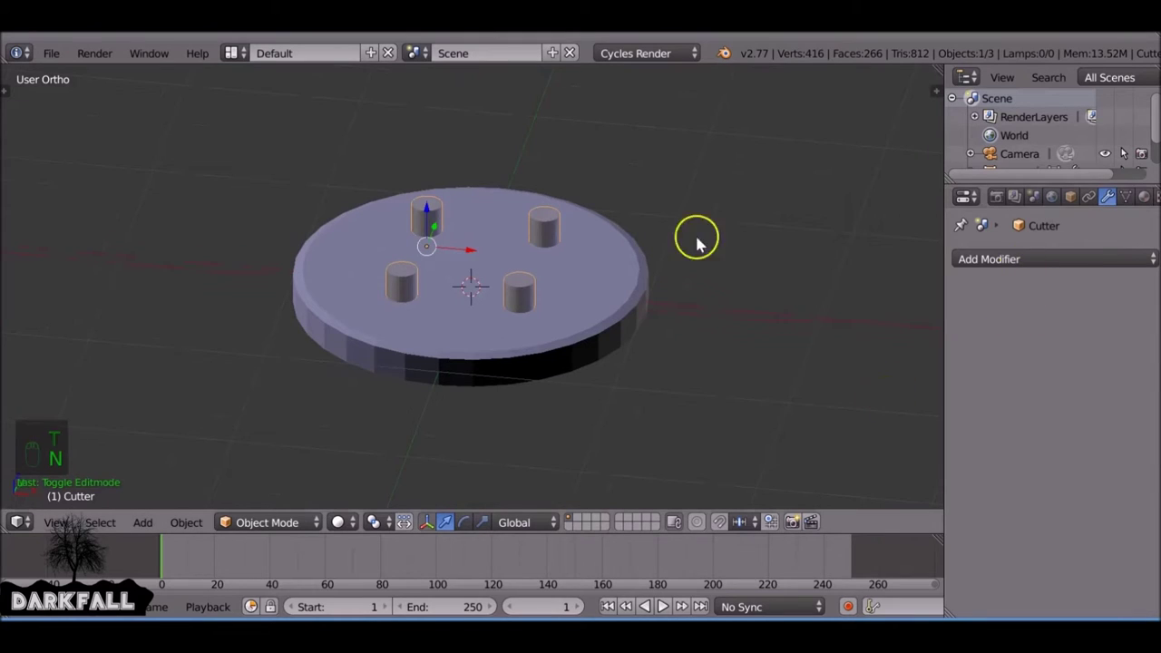
Add a Boolean modifier on the circle with Cutter as object, set to Difference, and apply it
drag(615, 272, 1006, 270)
drag(1006, 270, 801, 355)
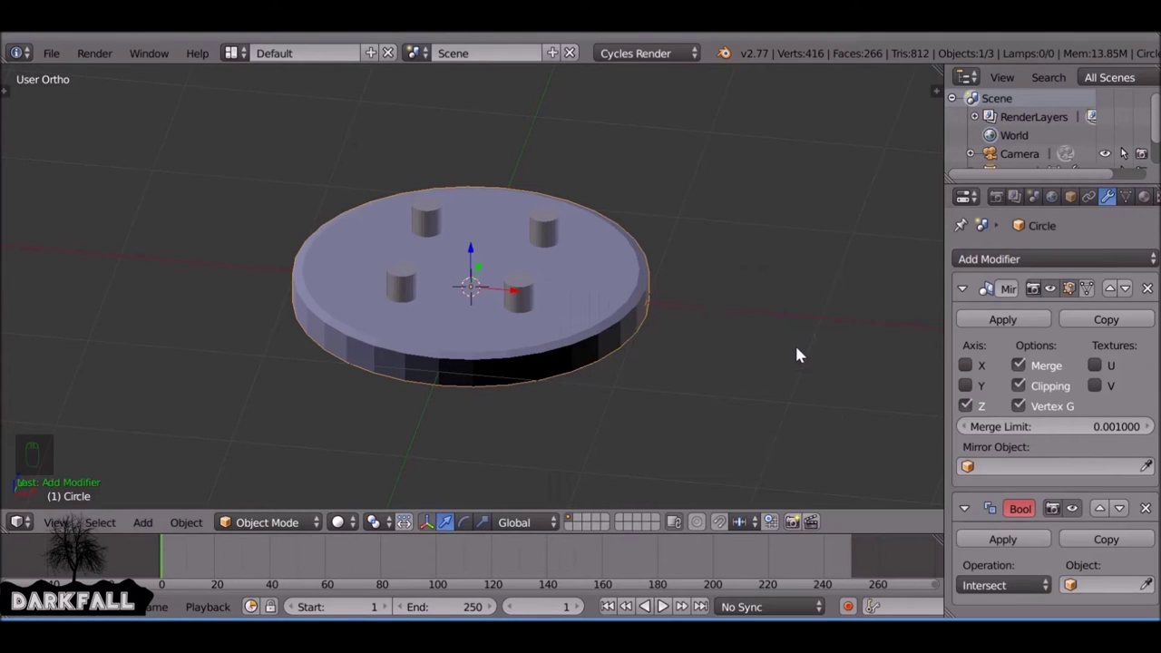
drag(995, 322, 862, 437)
drag(1152, 364, 552, 231)
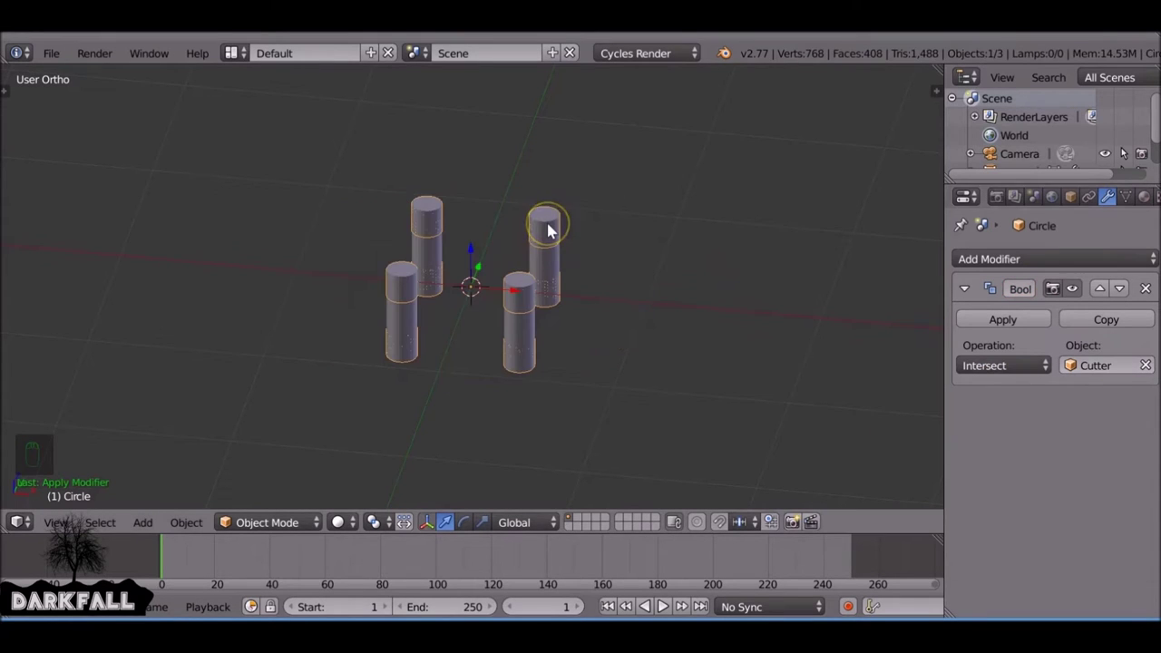
drag(985, 370, 528, 293)
drag(528, 293, 686, 285)
drag(686, 285, 719, 294)
Delete the cutter cylinders, leaving four holes through the button disc
key(x)
drag(571, 268, 557, 252)
key(Tab)
middle_click(498, 321)
drag(392, 296, 648, 298)
key(s)
click(446, 331)
key(Tab)
key(t)
key(Tab)
Smooth-shade the holed button and add an Edge Split modifier to keep its edges crisp
key(a)
drag(578, 526, 606, 287)
key(a)
drag(170, 187, 607, 289)
key(Tab)
drag(570, 292, 487, 297)
key(t)
drag(1064, 267, 861, 320)
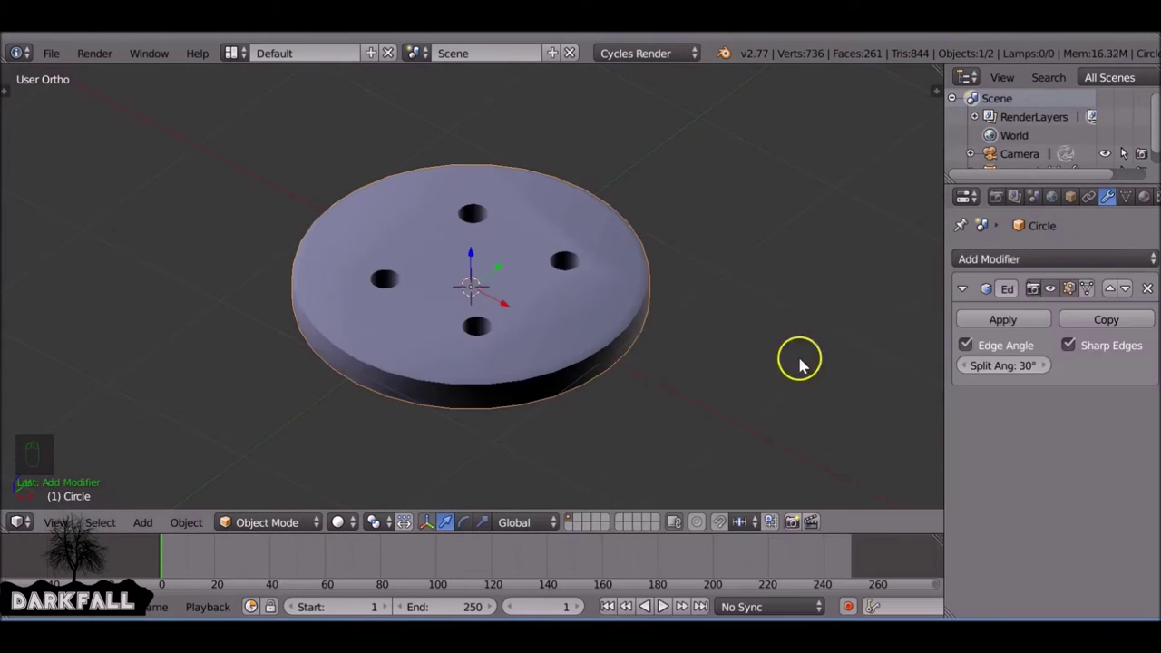
Raise the Edge Split modifier's Split Angle to about 66.4°
drag(411, 337, 993, 372)
drag(994, 372, 1085, 365)
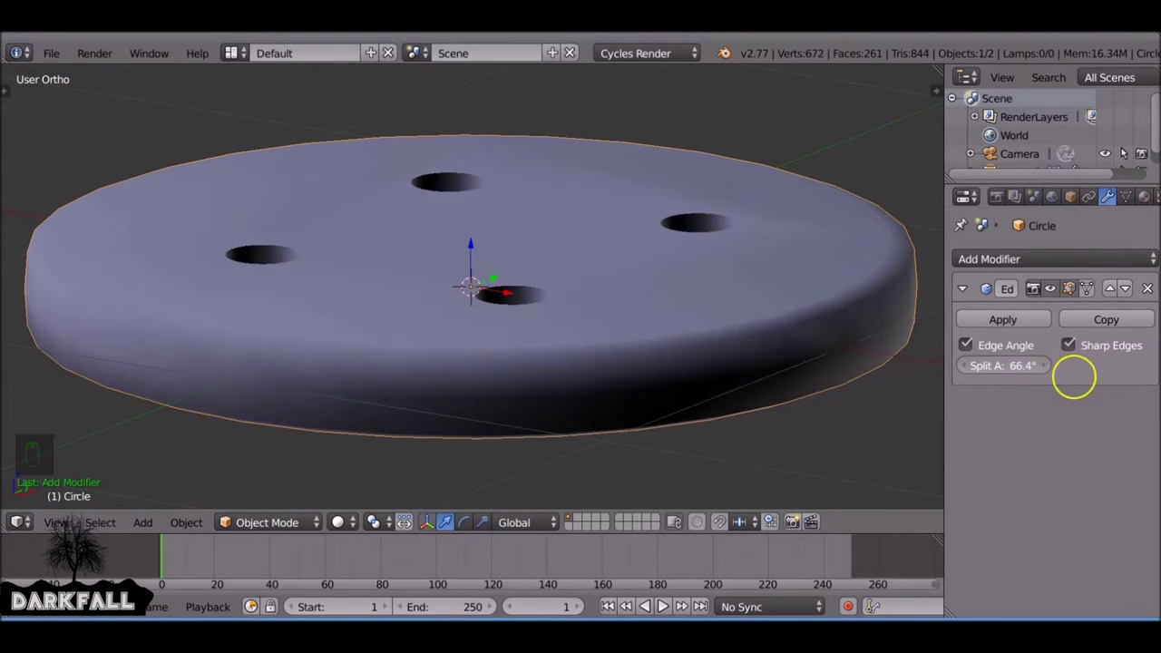
drag(689, 334, 722, 382)
Inspect the button's faces in Edit Mode, then return to Object Mode
key(Tab)
click(580, 535)
drag(584, 300, 475, 226)
click(476, 226)
key(ctrl+z)
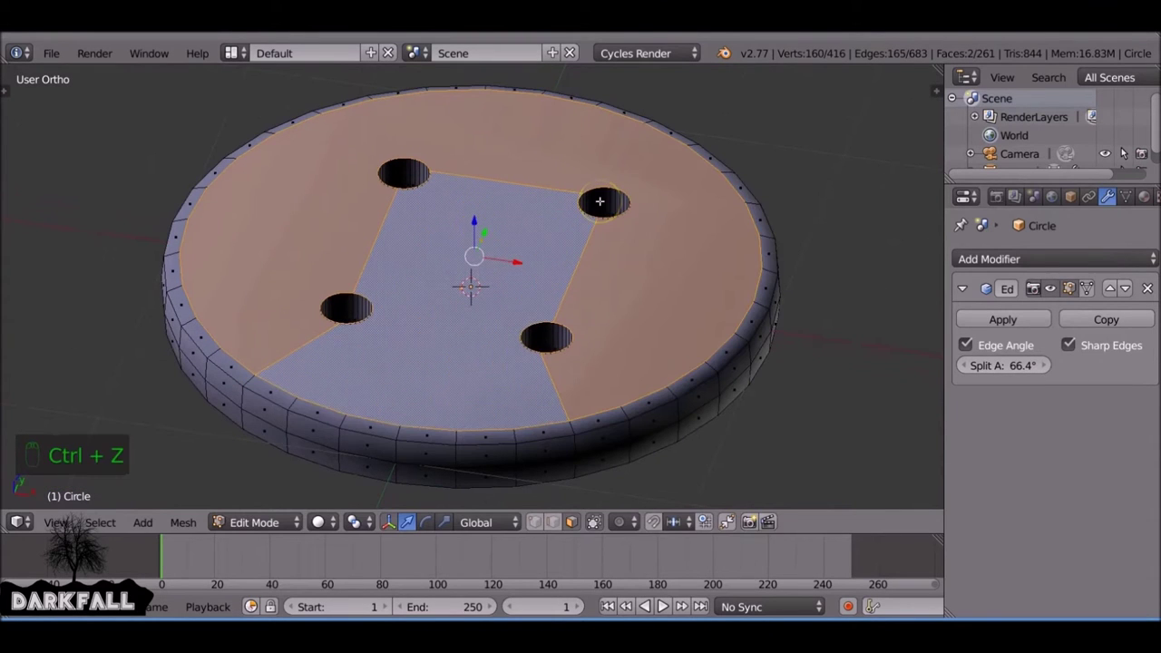
drag(475, 227, 481, 167)
drag(450, 271, 476, 275)
click(476, 276)
key(Tab)
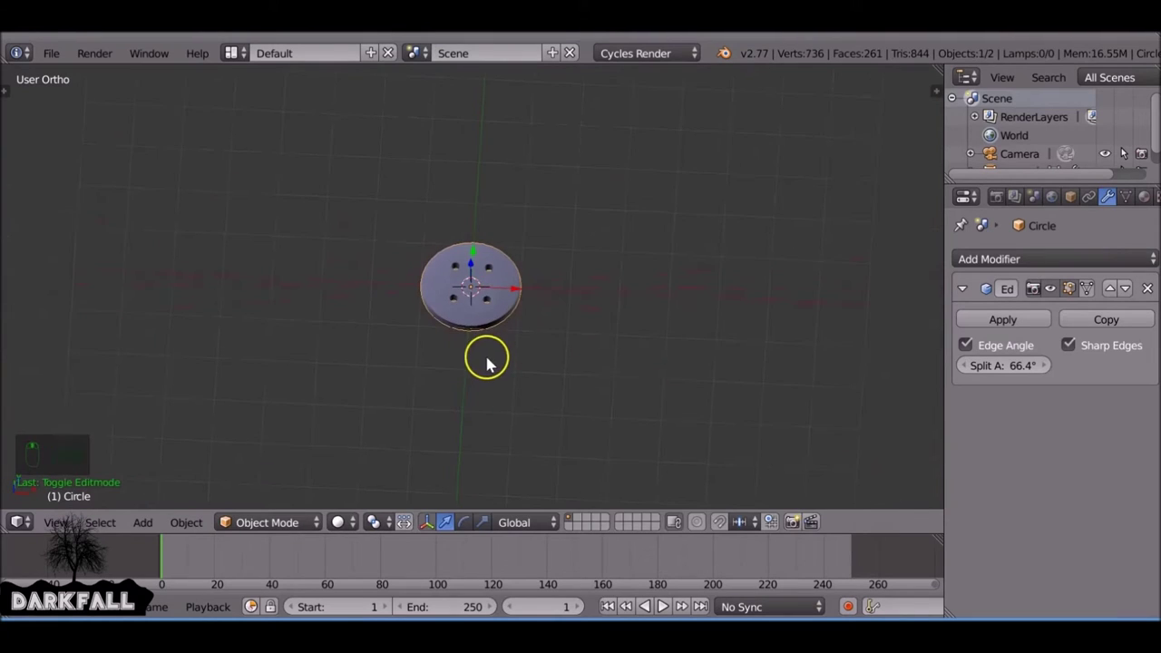
Create a new material named 'Button' on the disc
key(s)
drag(1015, 328, 525, 230)
key(ctrl+a)
drag(1140, 202, 942, 282)
key(t)
Drive the Diffuse BSDF Color with an Image Texture node, no image loaded yet
drag(946, 281, 980, 438)
click(941, 372)
drag(941, 372, 1142, 468)
drag(1142, 469, 807, 341)
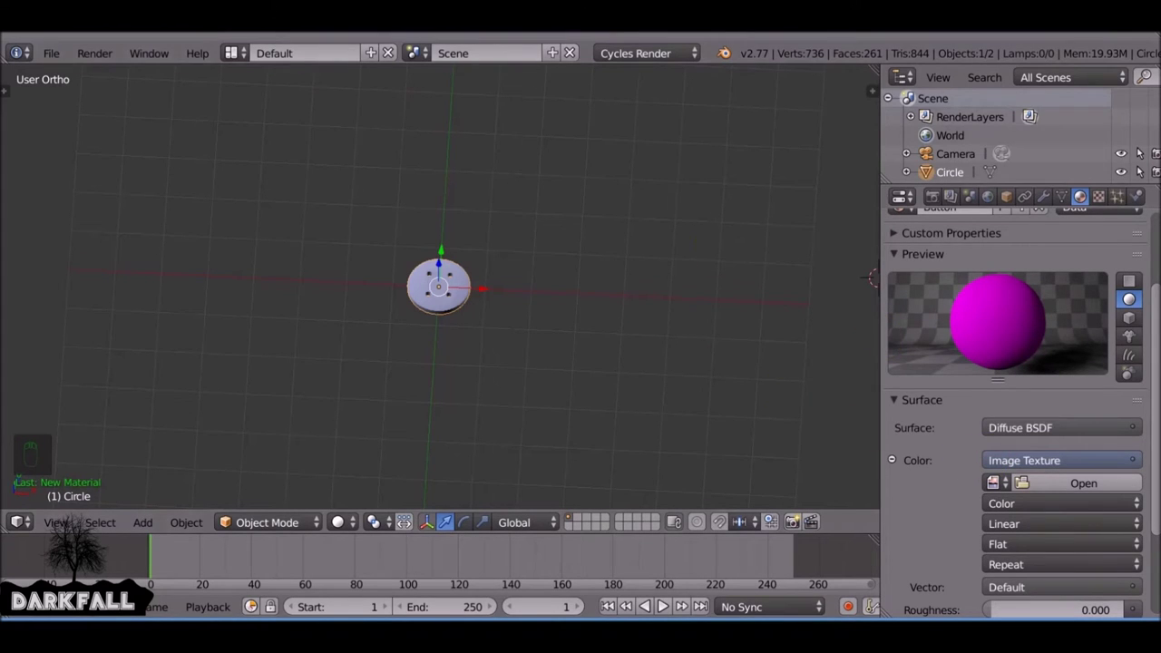
Select the button's rim edge loops and mark them as UV seams
drag(579, 352, 507, 243)
key(Tab)
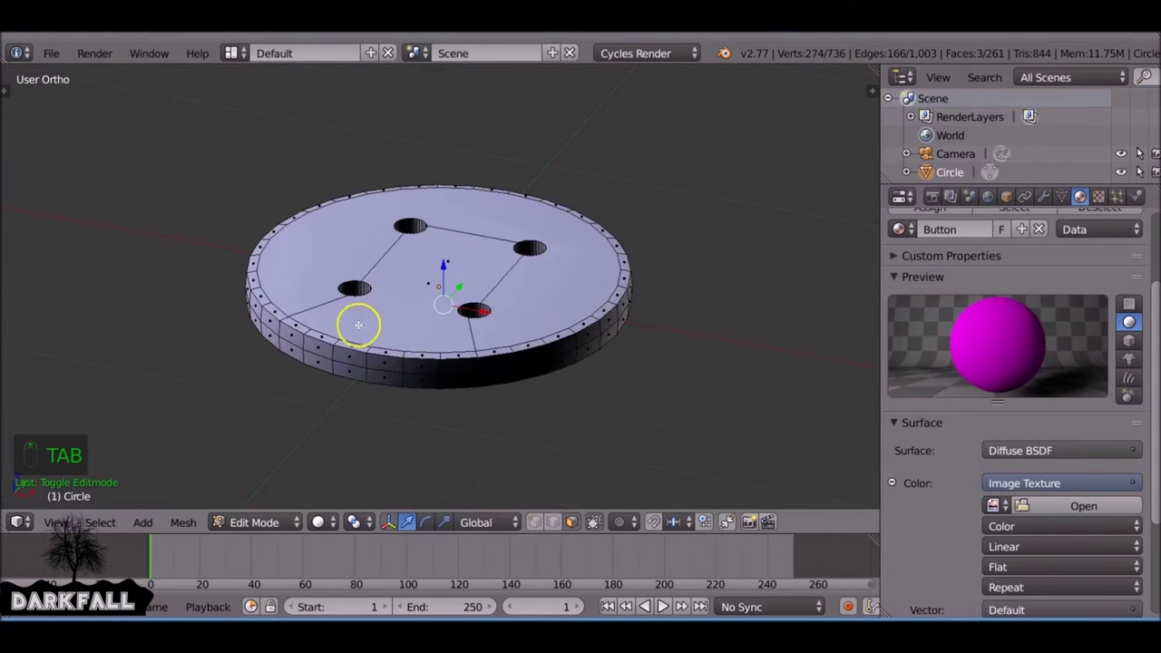
click(541, 527)
drag(552, 527, 311, 354)
drag(311, 355, 326, 355)
drag(326, 355, 384, 349)
drag(383, 349, 428, 354)
drag(439, 350, 596, 220)
key(ctrl+e)
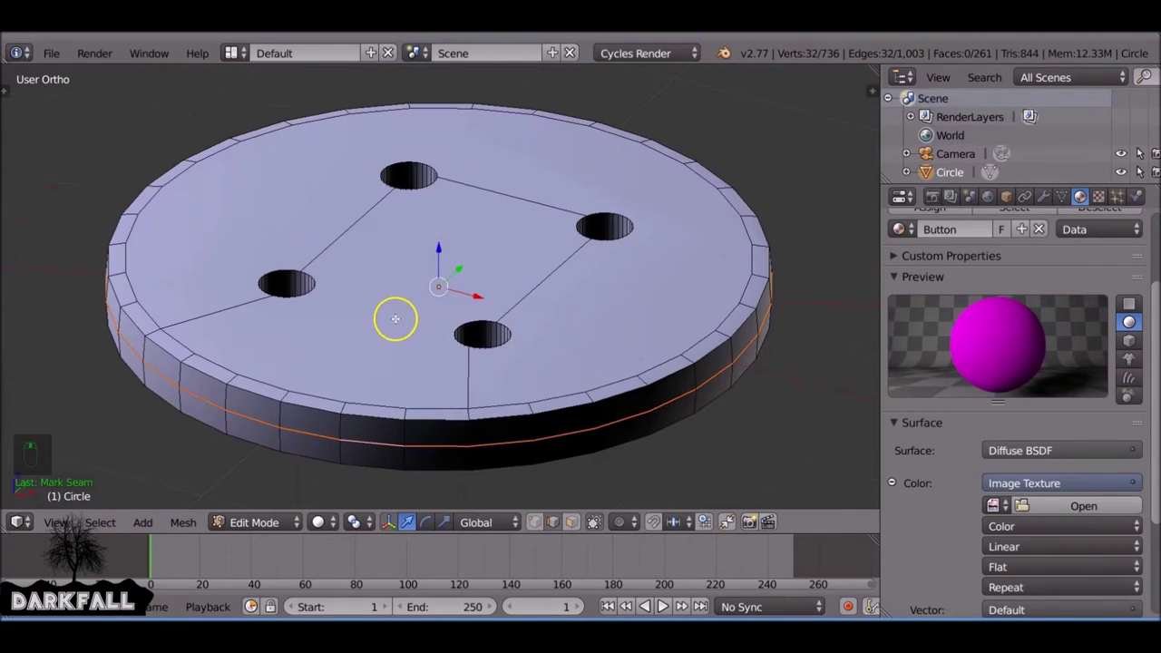
drag(611, 202, 610, 201)
From top wireframe view box-select the four hole walls, mark them as seams, and leave Edit Mode
key(KP_7)
key(z)
key(a)
key(b)
key(b)
key(b)
key(b)
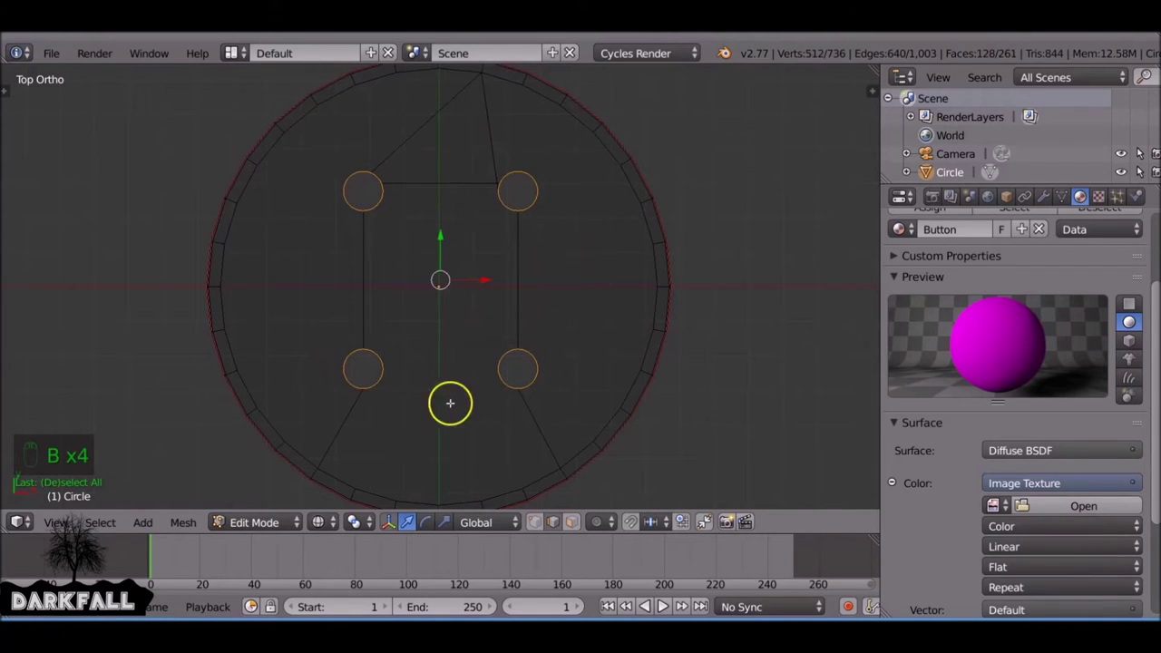
drag(521, 345, 500, 290)
key(z)
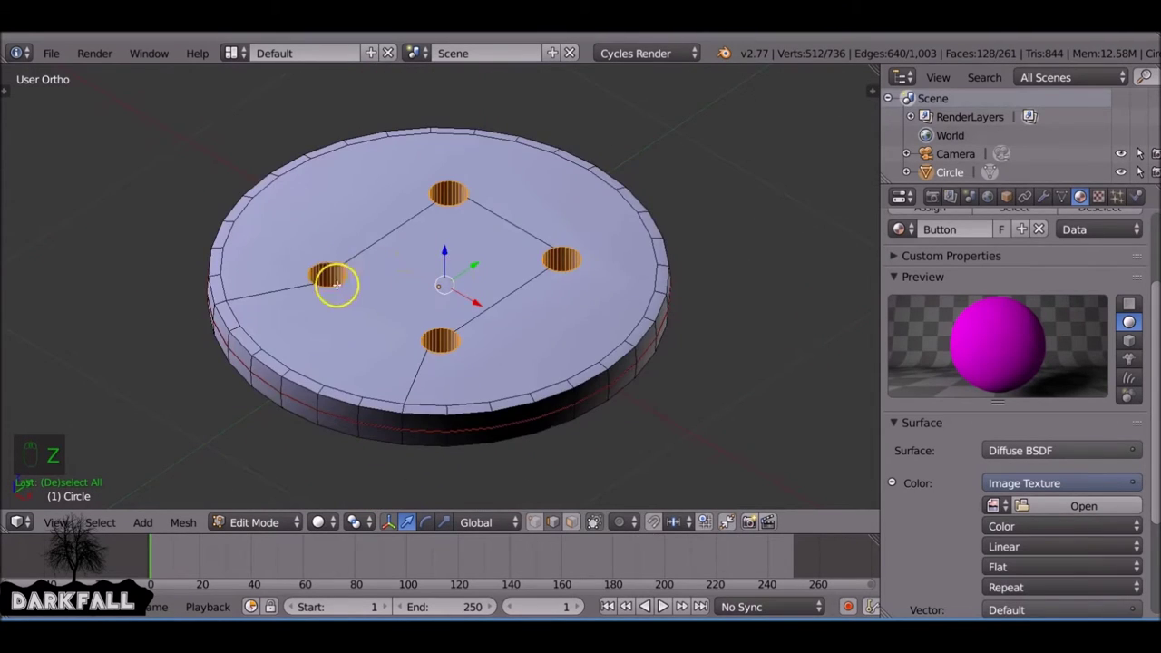
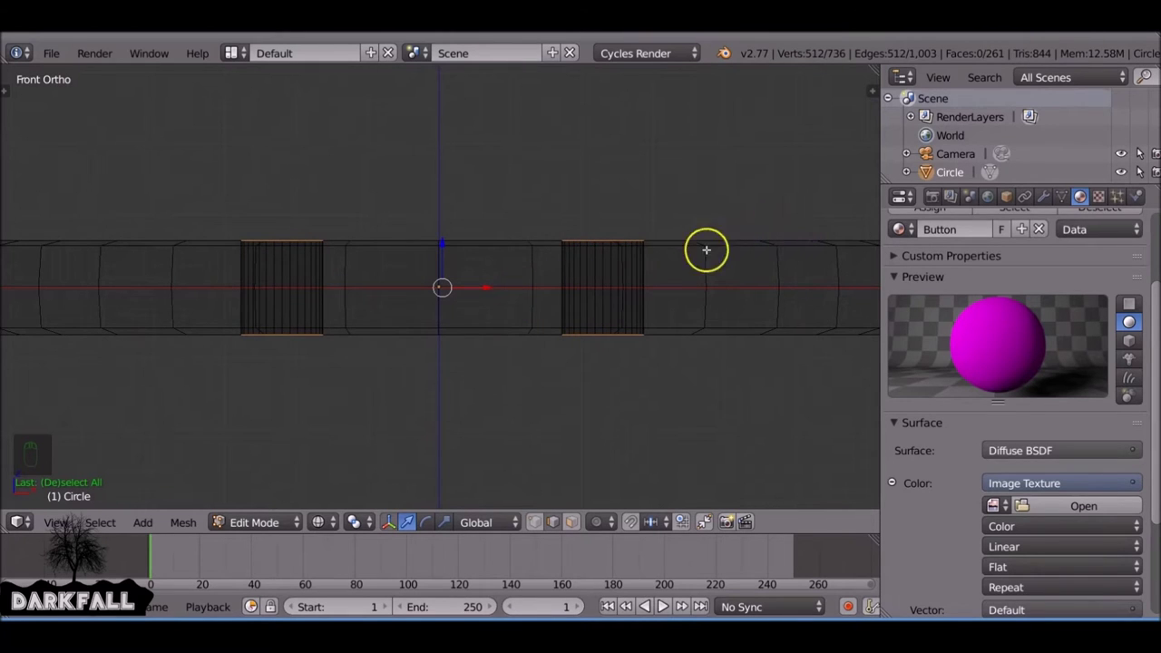
drag(650, 281, 457, 121)
key(z)
key(ctrl+e)
drag(512, 292, 469, 344)
key(Tab)
drag(503, 281, 481, 323)
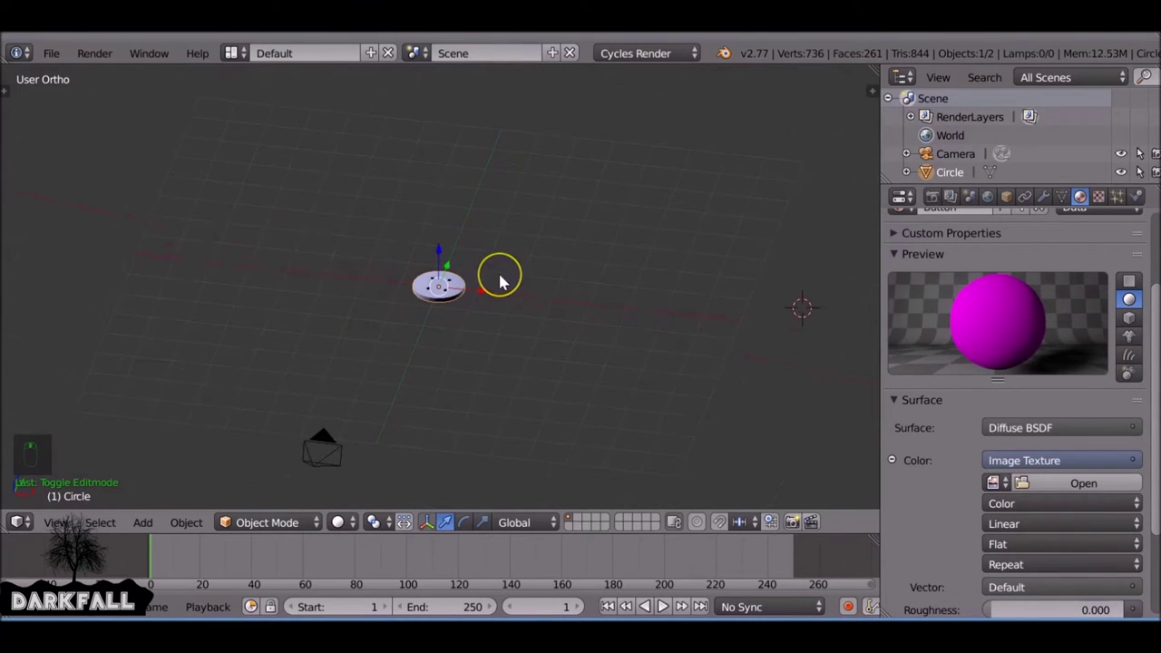
Scale the button down and make the current top view the active camera with cleared rotation
key(KP_7)
key(s)
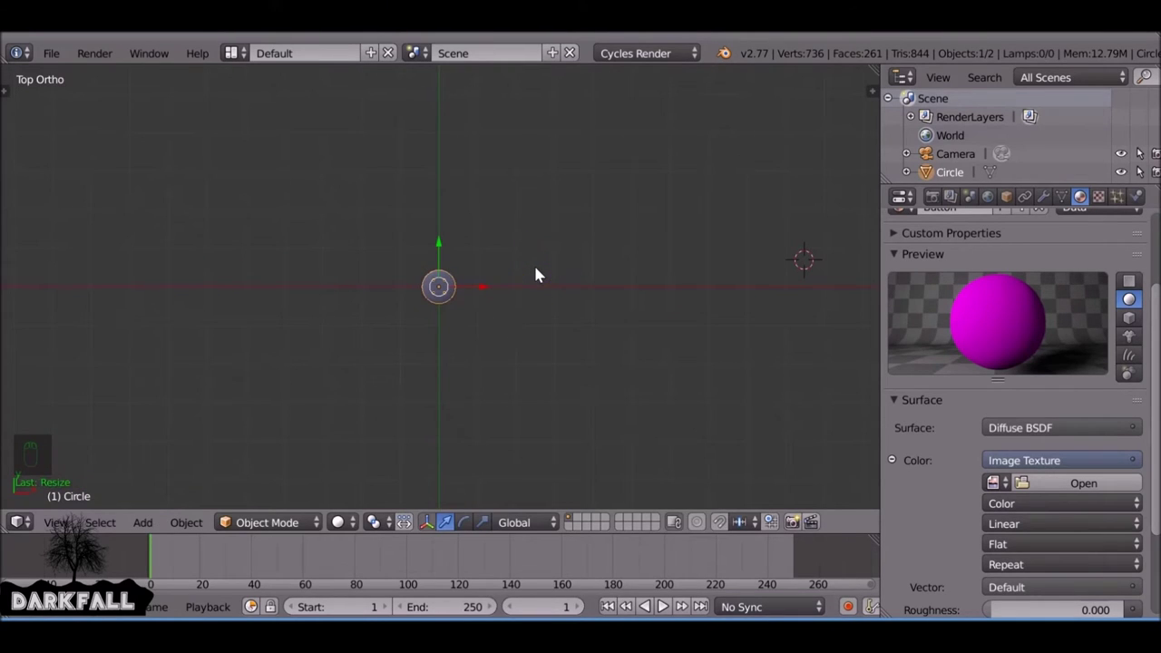
key(ctrl+alt+KP_0)
key(s)
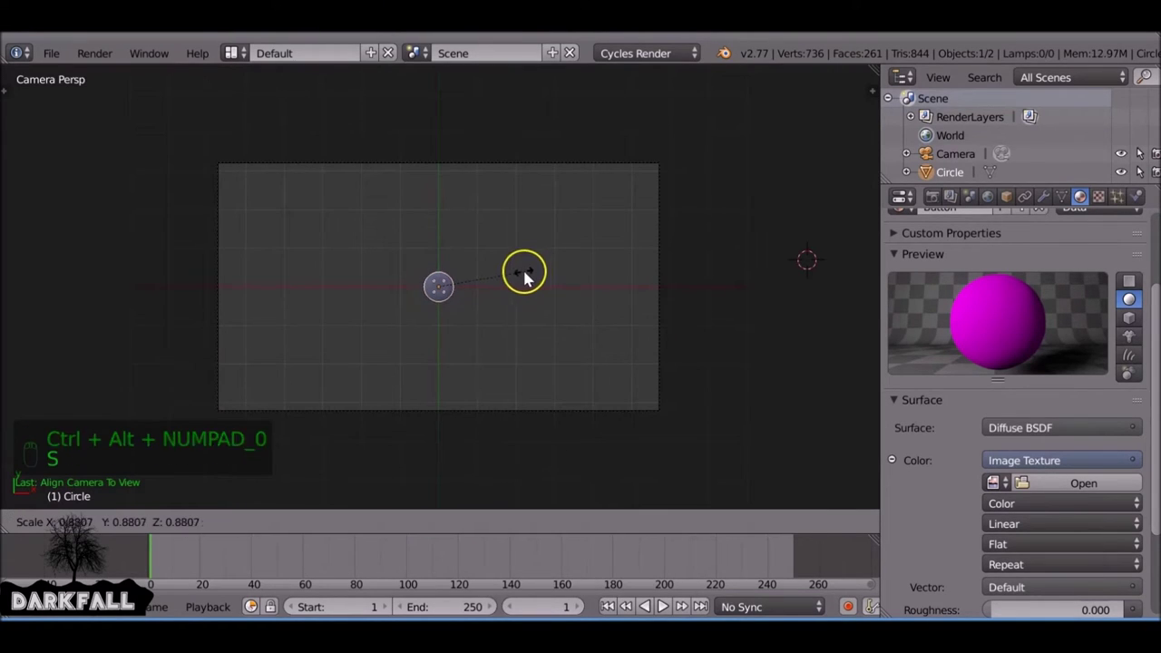
drag(523, 271, 521, 235)
key(ctrl+a)
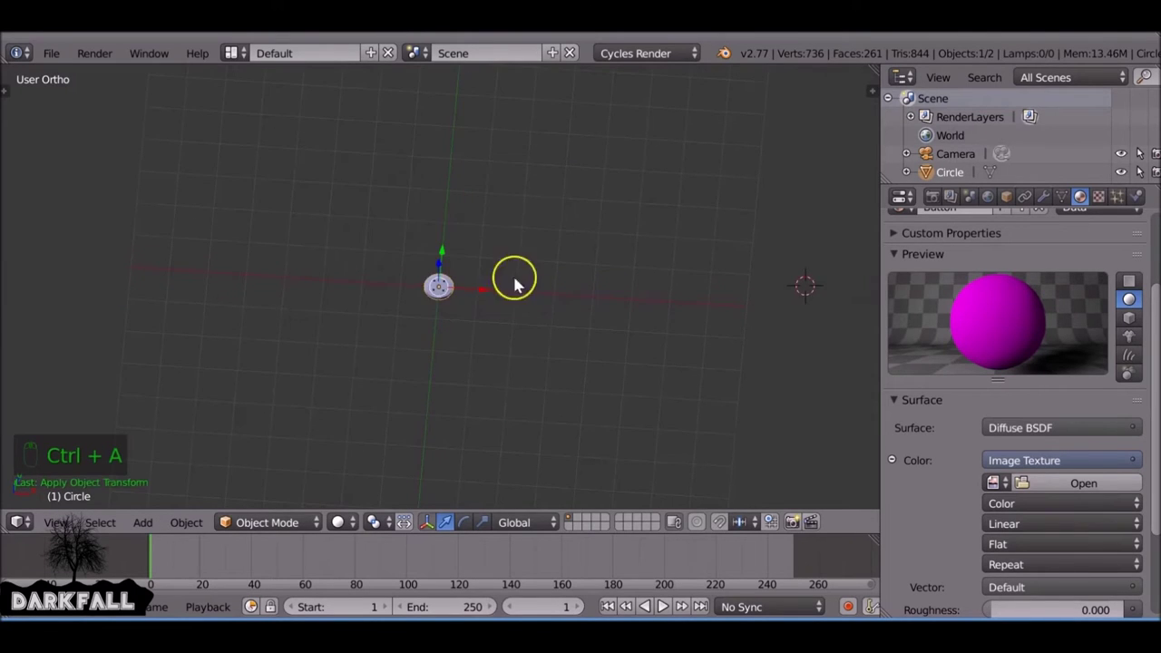
Raise the camera above the button and check the framing through camera view
drag(519, 341, 503, 262)
drag(444, 255, 452, 117)
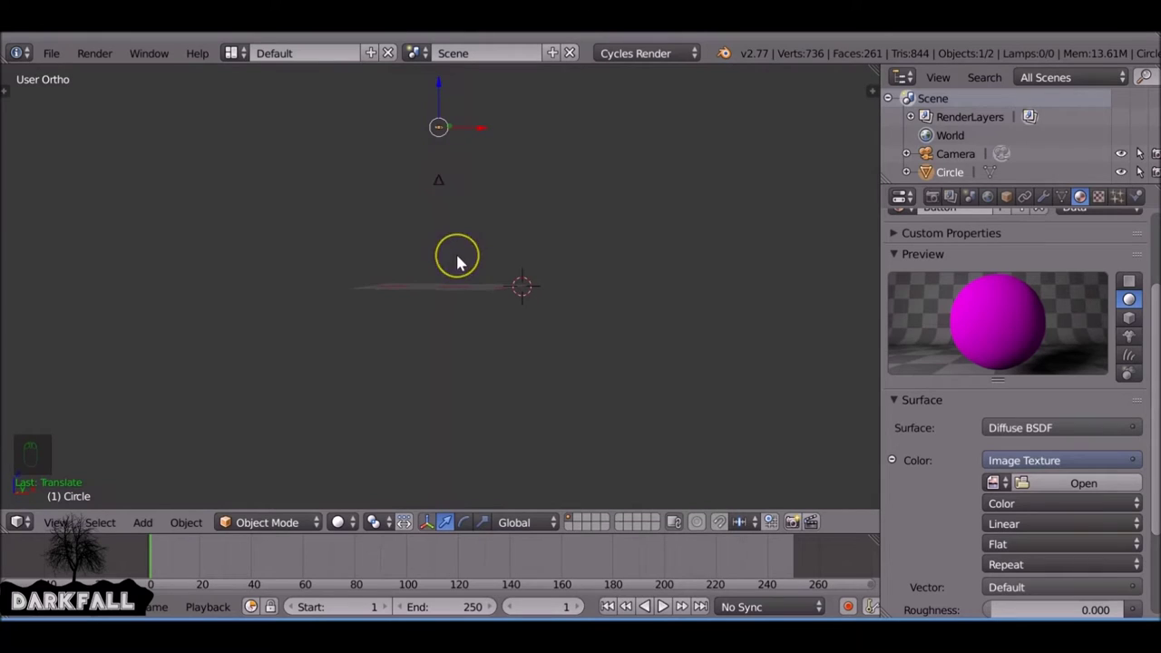
key(KP_0)
key(space)
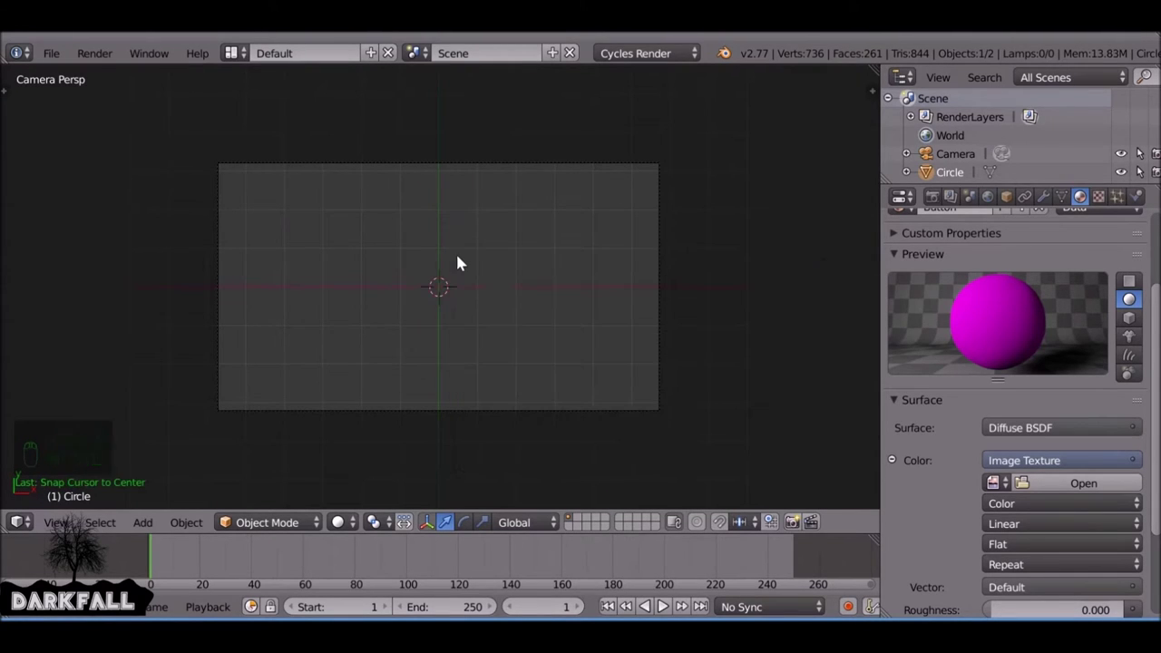
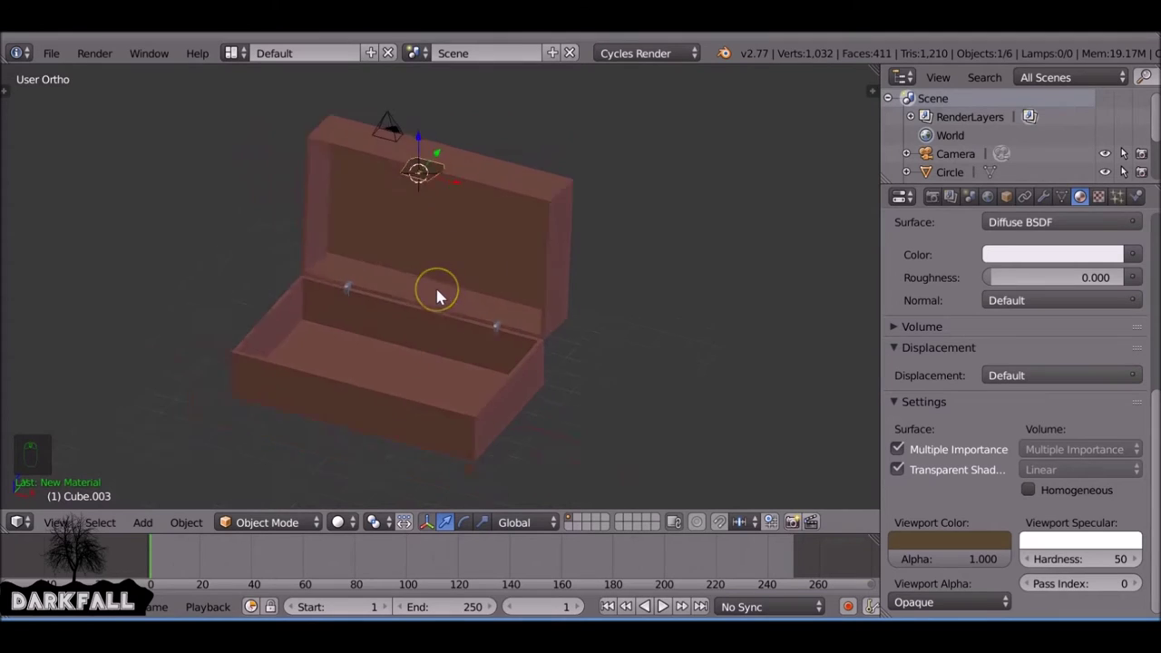
Make the box a passive rigid body and play the simulation to watch the button fall
drag(424, 274, 427, 330)
right_click(427, 331)
drag(427, 330, 1142, 192)
drag(1142, 192, 1101, 348)
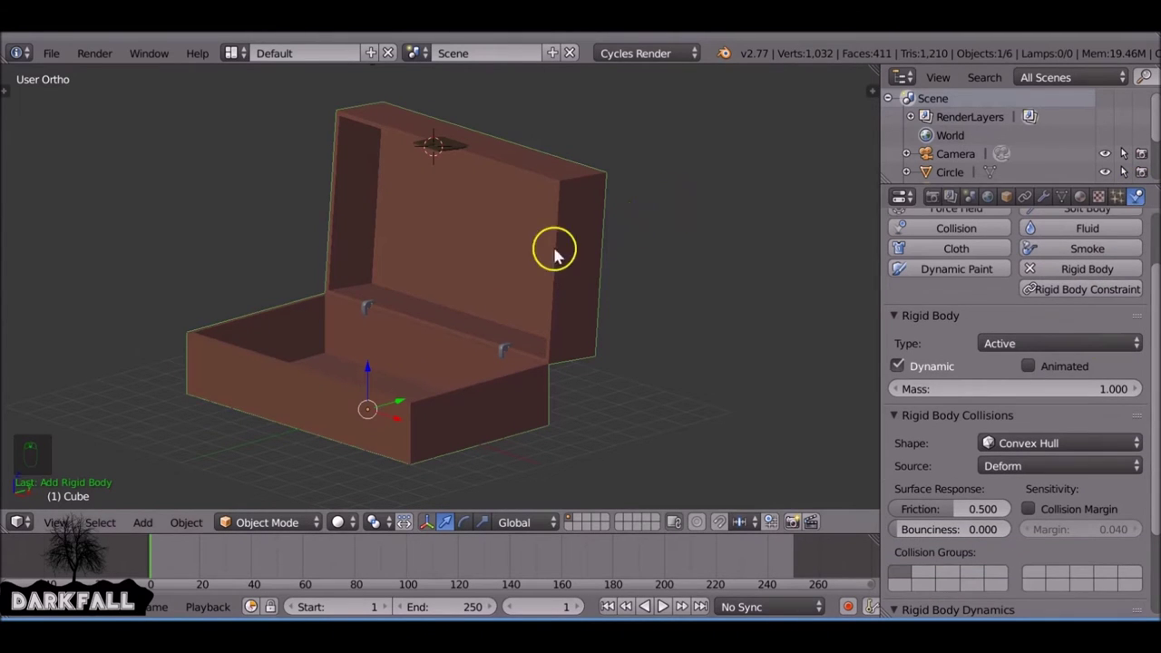
key(alt+a)
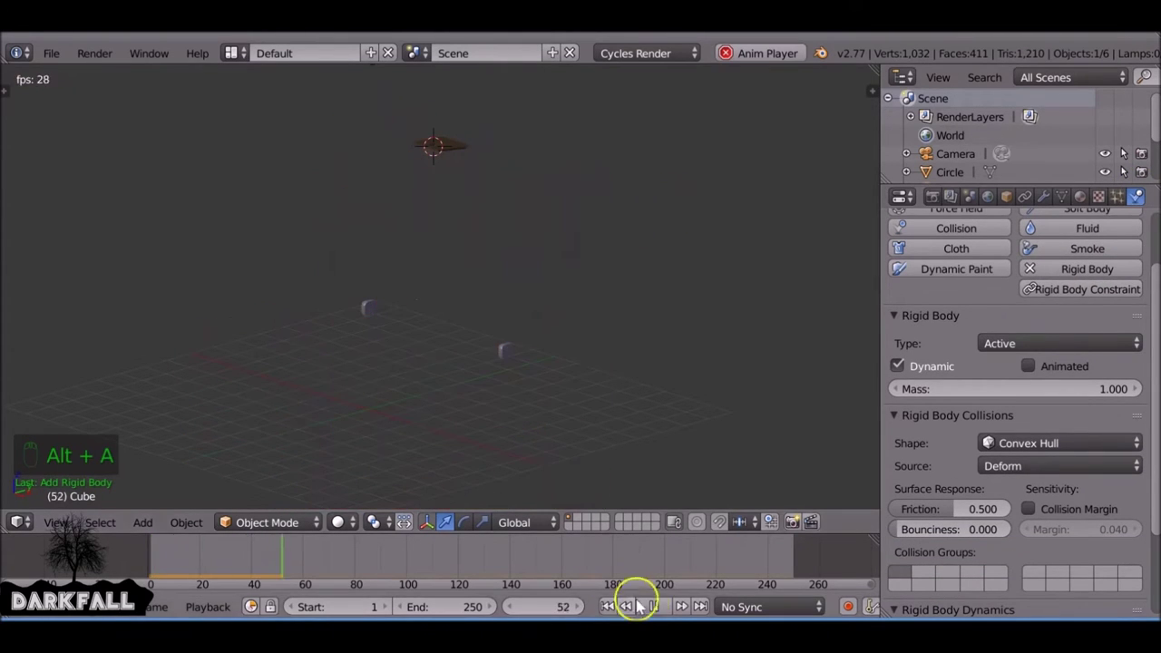
drag(655, 613, 969, 345)
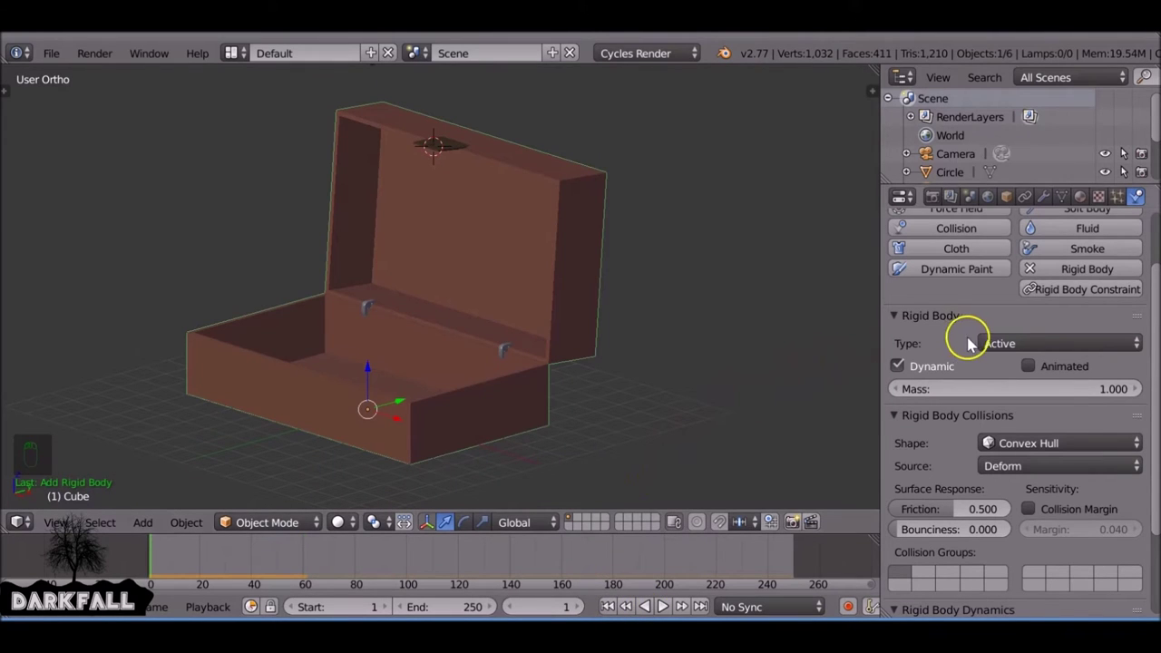
drag(1015, 346, 737, 313)
key(alt+a)
Set the box's collision Shape to Mesh, replay, and scrub the timeline to review the button landing inside
drag(663, 608, 829, 284)
drag(590, 268, 444, 115)
right_click(444, 115)
drag(983, 241, 1109, 354)
drag(1109, 354, 876, 430)
key(alt+a)
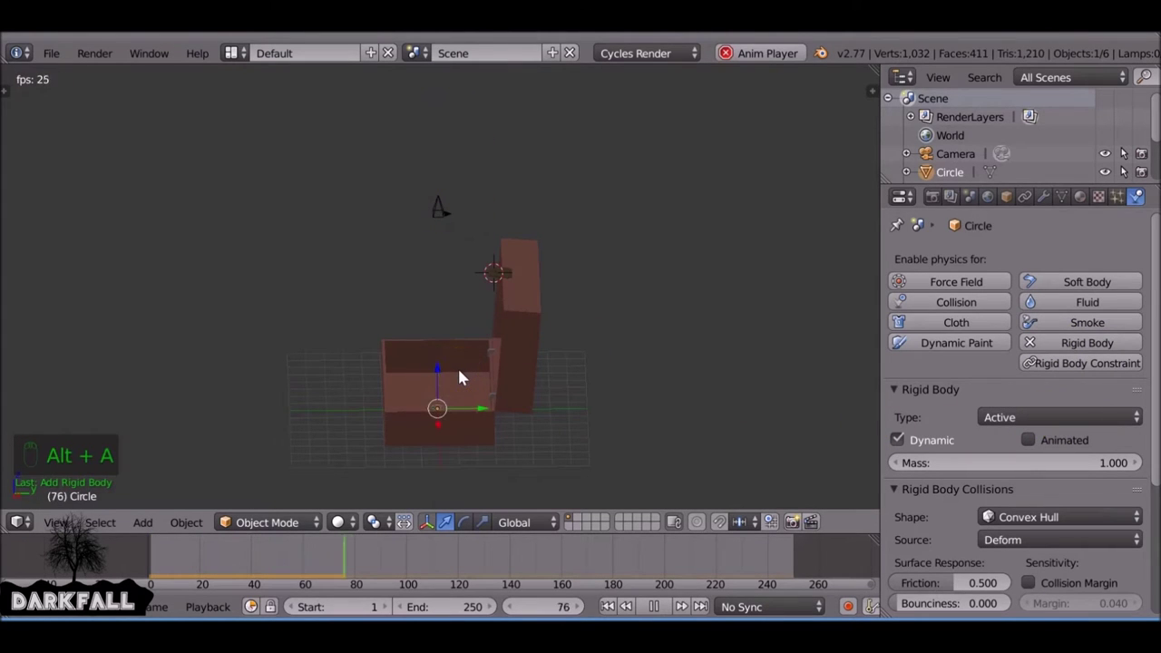
drag(464, 377, 658, 609)
drag(657, 609, 253, 567)
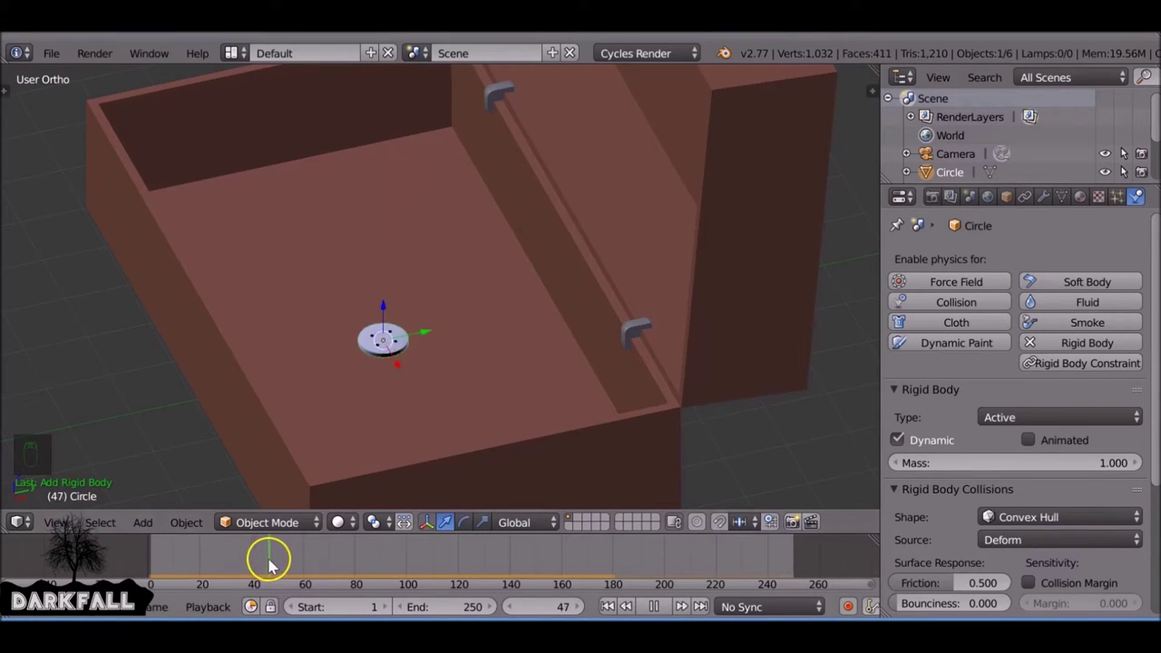
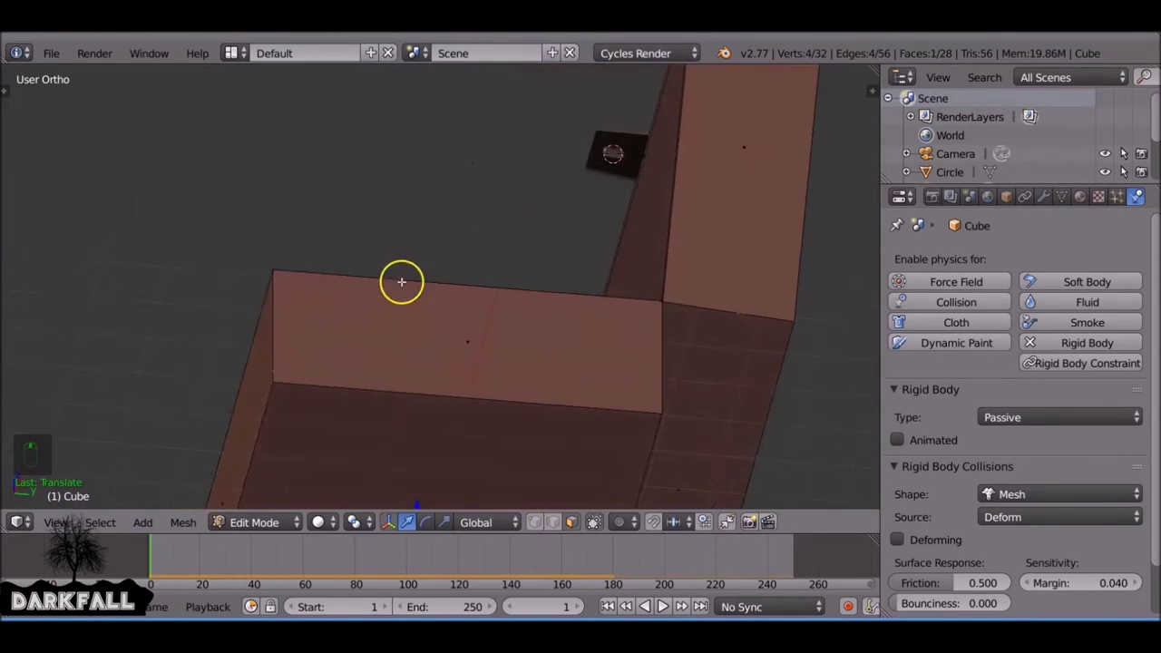
Lower the box's rigid-body collision margin from 0.040 and play the simulation to test the landing
key(Tab)
drag(425, 356, 1055, 297)
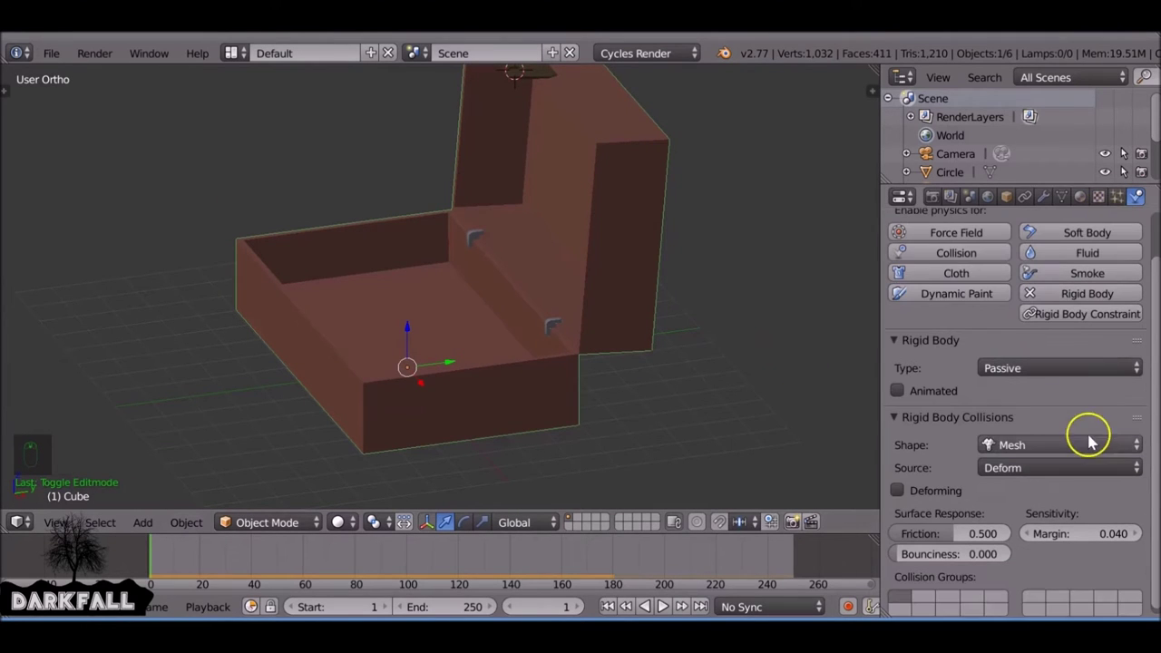
drag(1054, 436, 1122, 530)
drag(1122, 531, 1105, 538)
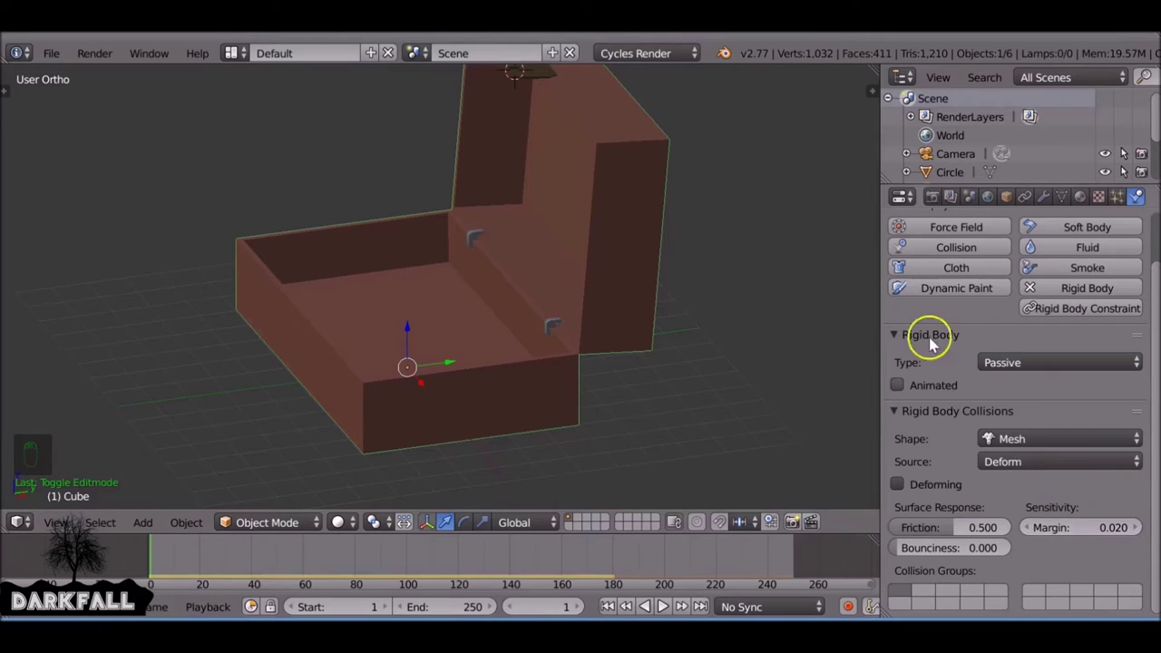
drag(414, 335, 740, 301)
key(alt+a)
drag(740, 302, 658, 572)
Set the margin to 0.025, replay to confirm the button settles on the box floor, and rewind to frame 1
drag(655, 614, 267, 554)
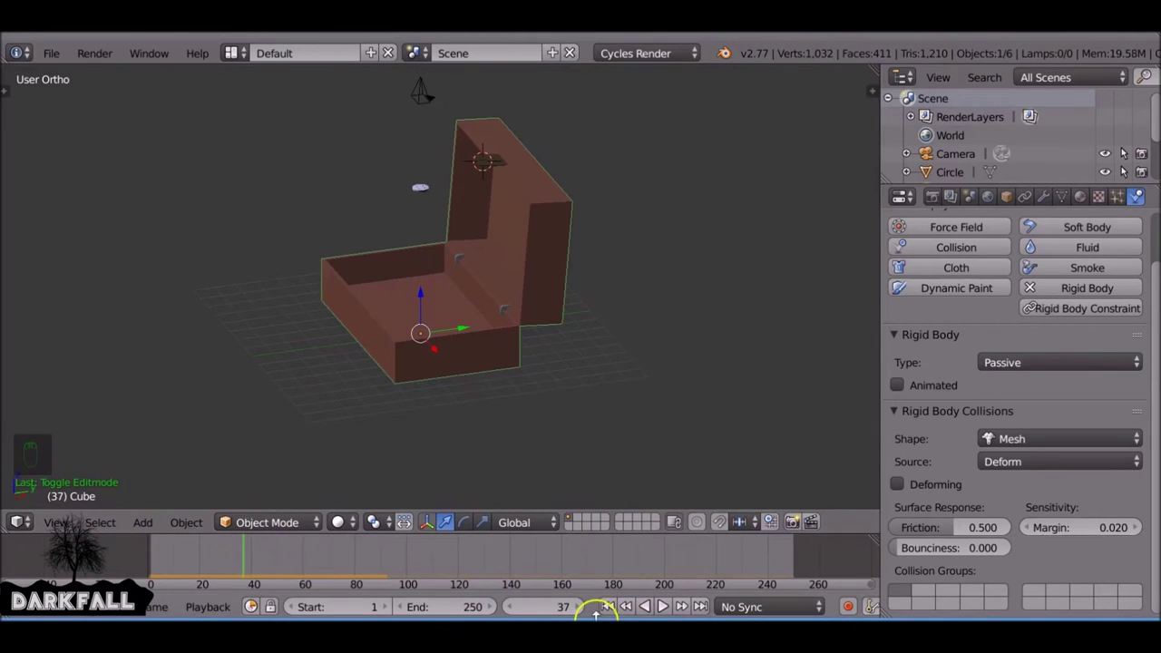
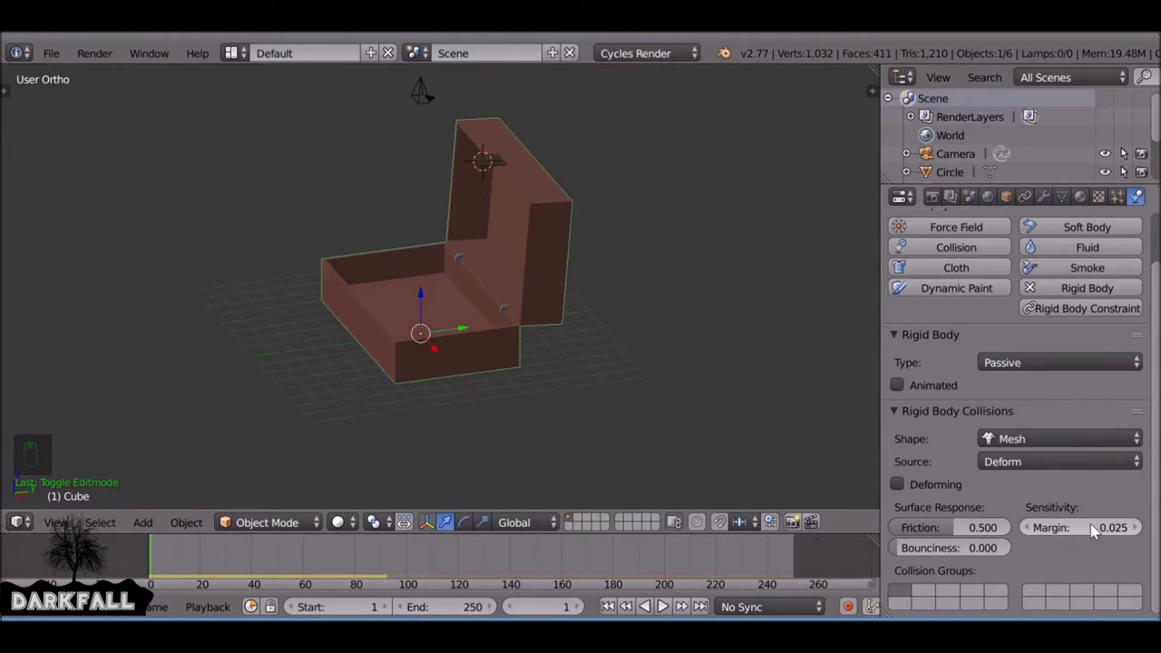
key(alt+a)
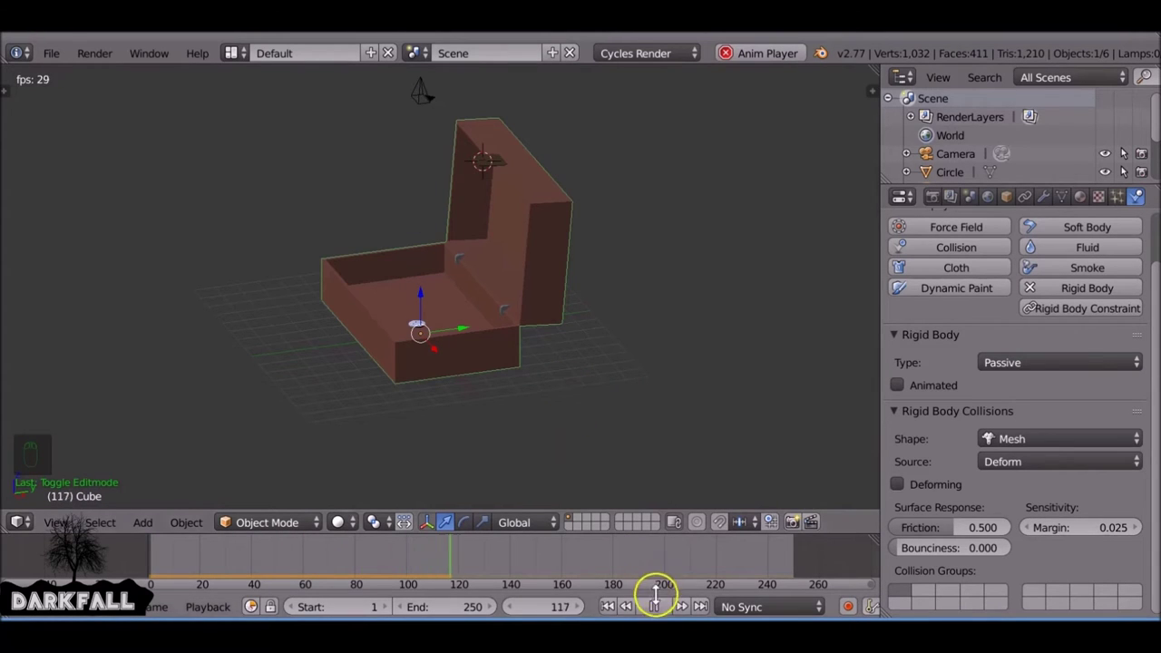
drag(657, 612, 473, 564)
drag(473, 565, 425, 566)
drag(425, 566, 347, 594)
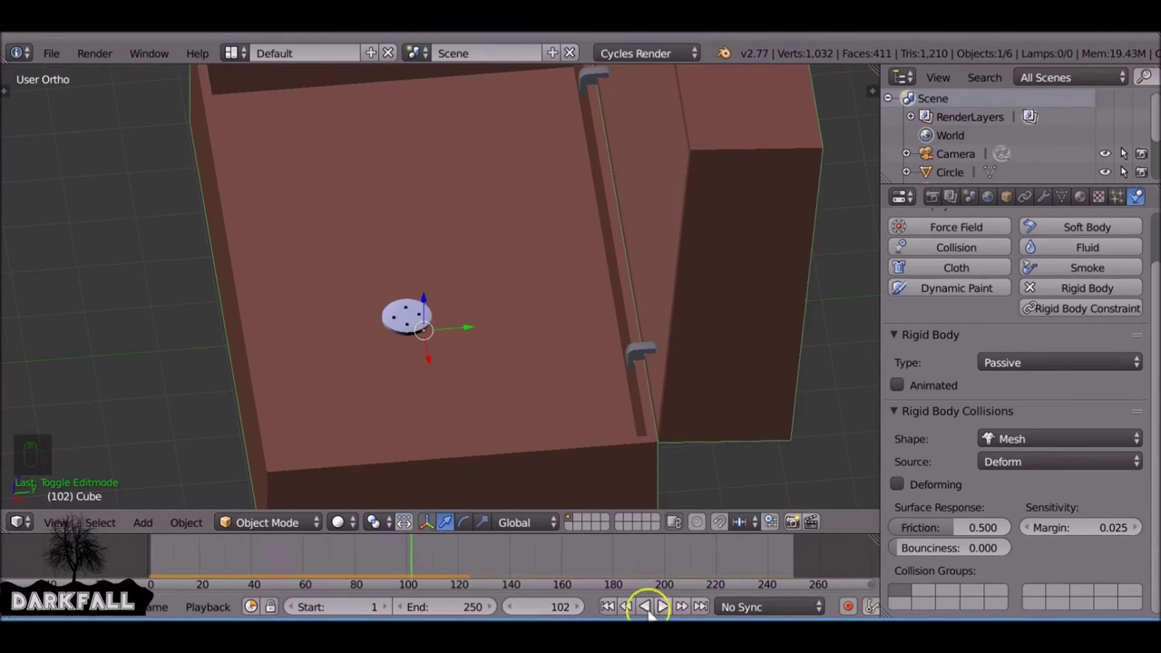
drag(614, 611, 580, 226)
Add a plane, scale it up large and lower it beneath the open box as a ground
middle_click(580, 226)
key(shift+a)
key(space)
key(shift+a)
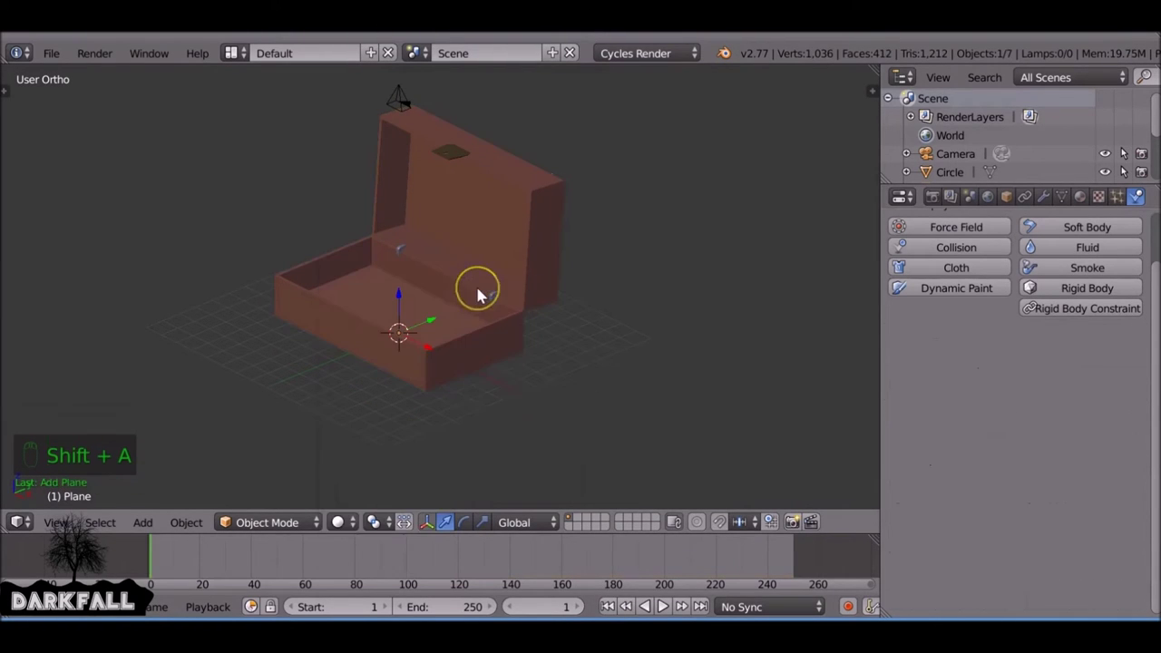
key(s)
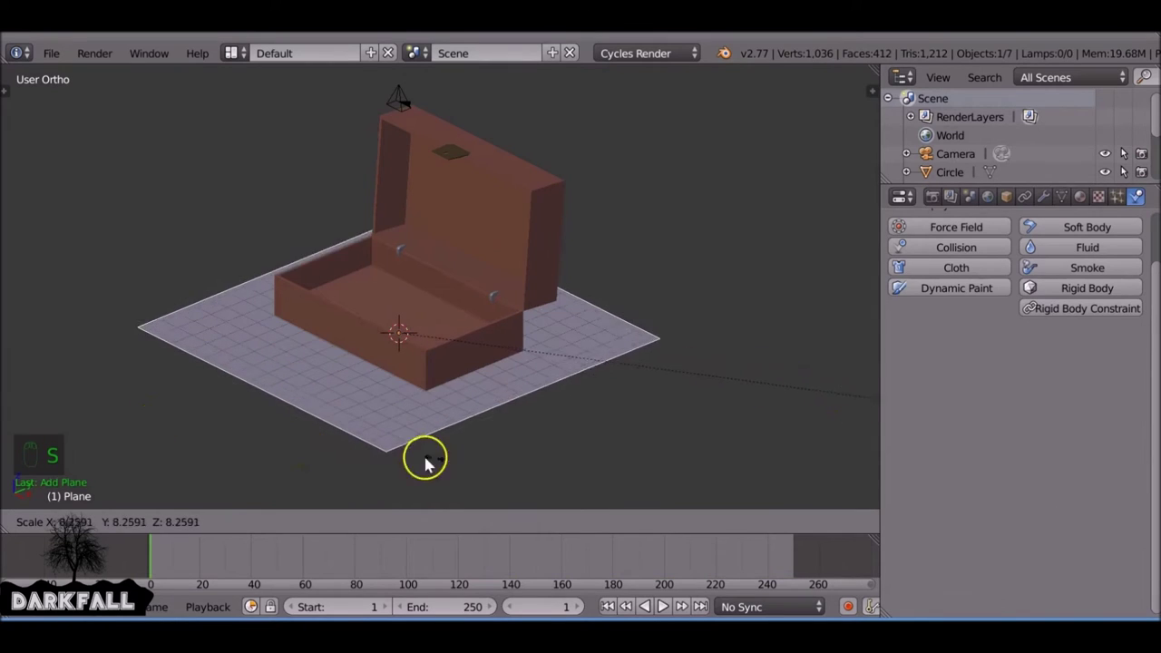
drag(571, 426, 599, 415)
key(s)
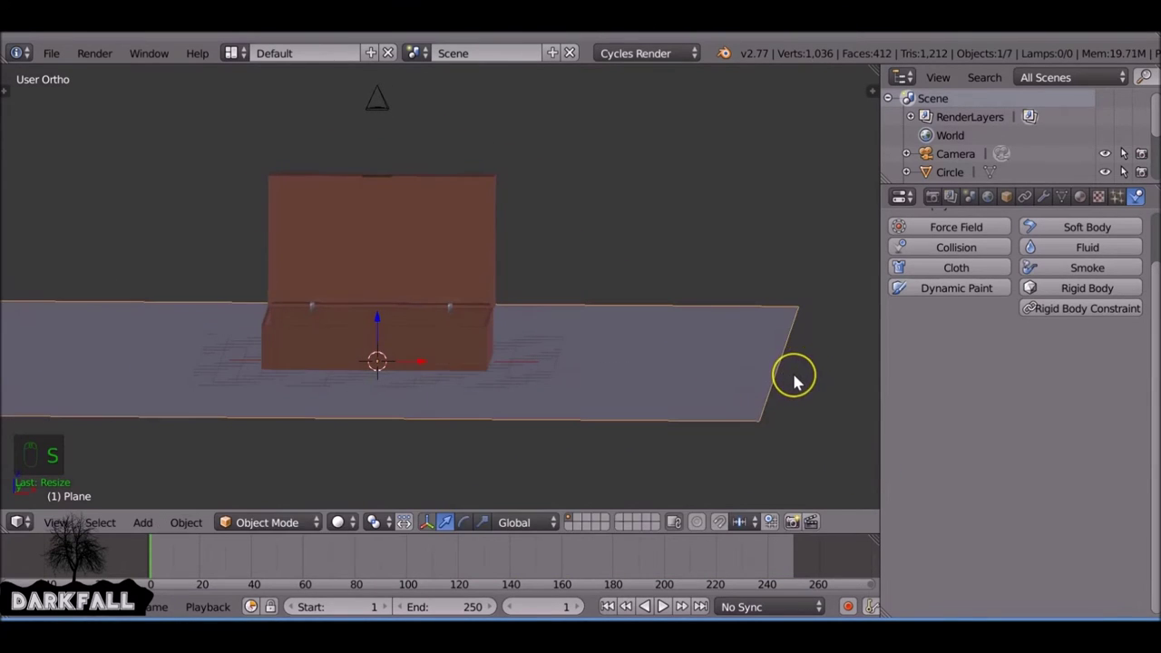
key(KP_7)
key(KP_0)
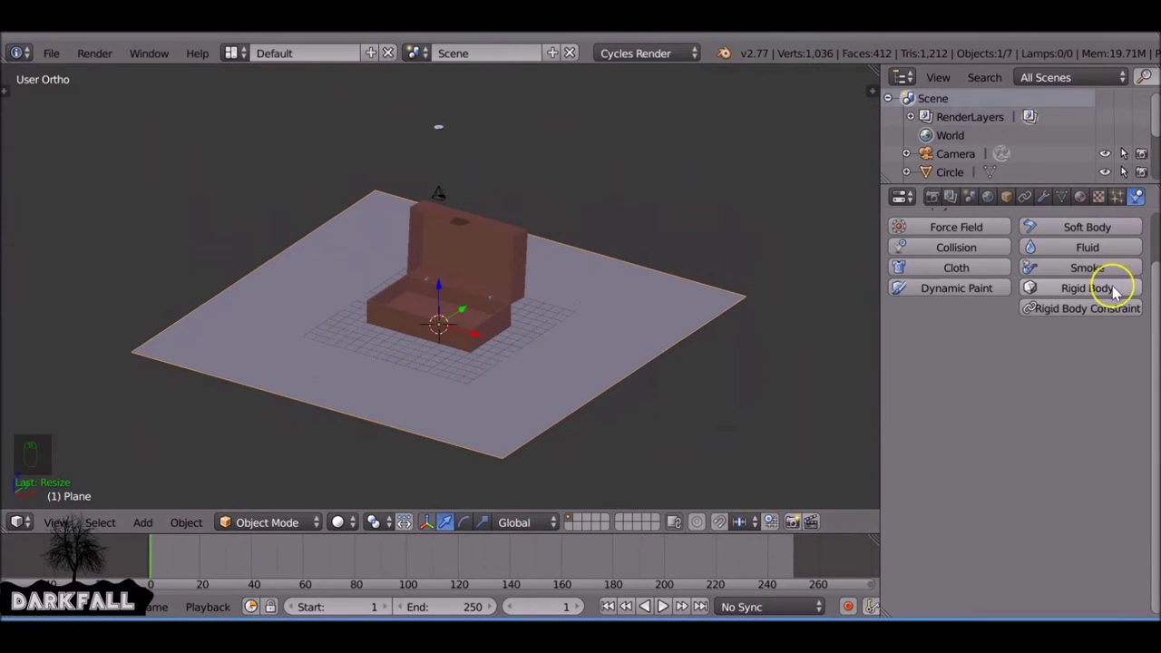
Make the ground plane a passive rigid body in the Physics properties
drag(1117, 293, 1047, 408)
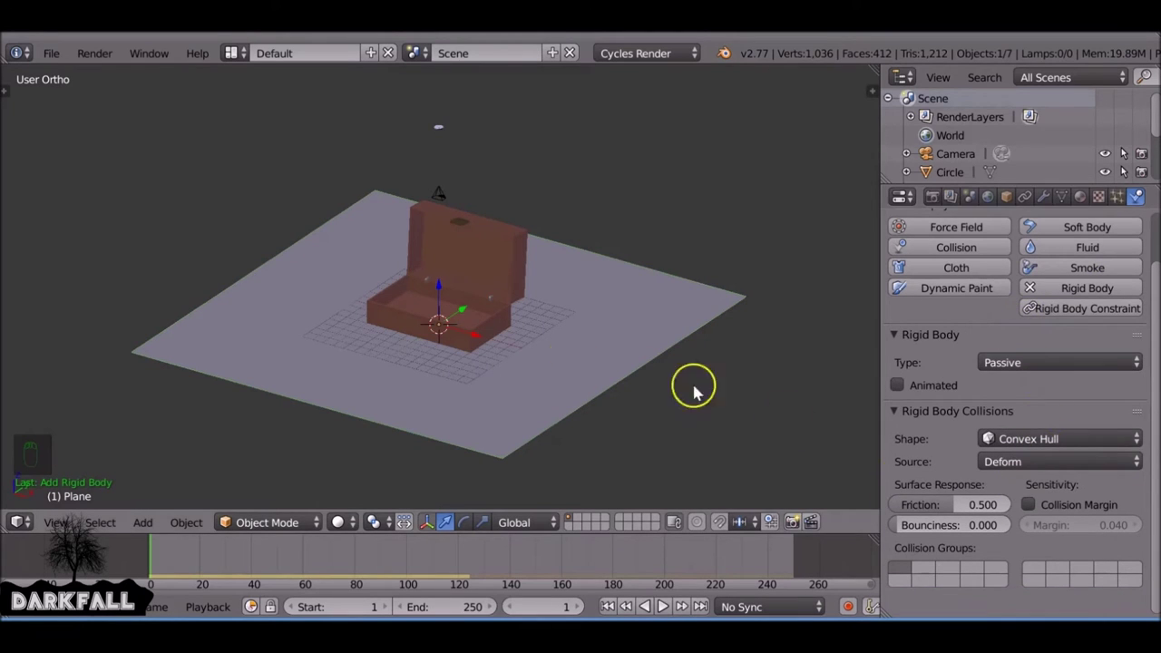
drag(571, 359, 444, 127)
drag(444, 127, 505, 205)
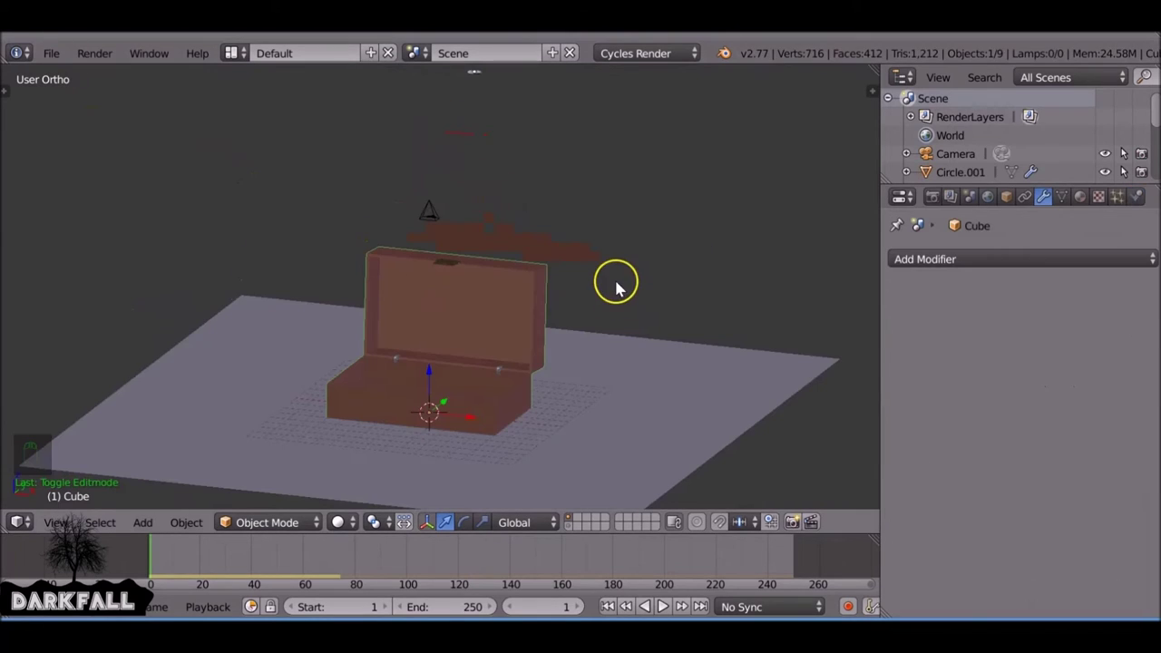
Zoom to the button Circle.002 above the box and inspect its geometry in Edit Mode
drag(578, 307, 465, 138)
drag(465, 139, 442, 270)
drag(457, 288, 465, 288)
key(Tab)
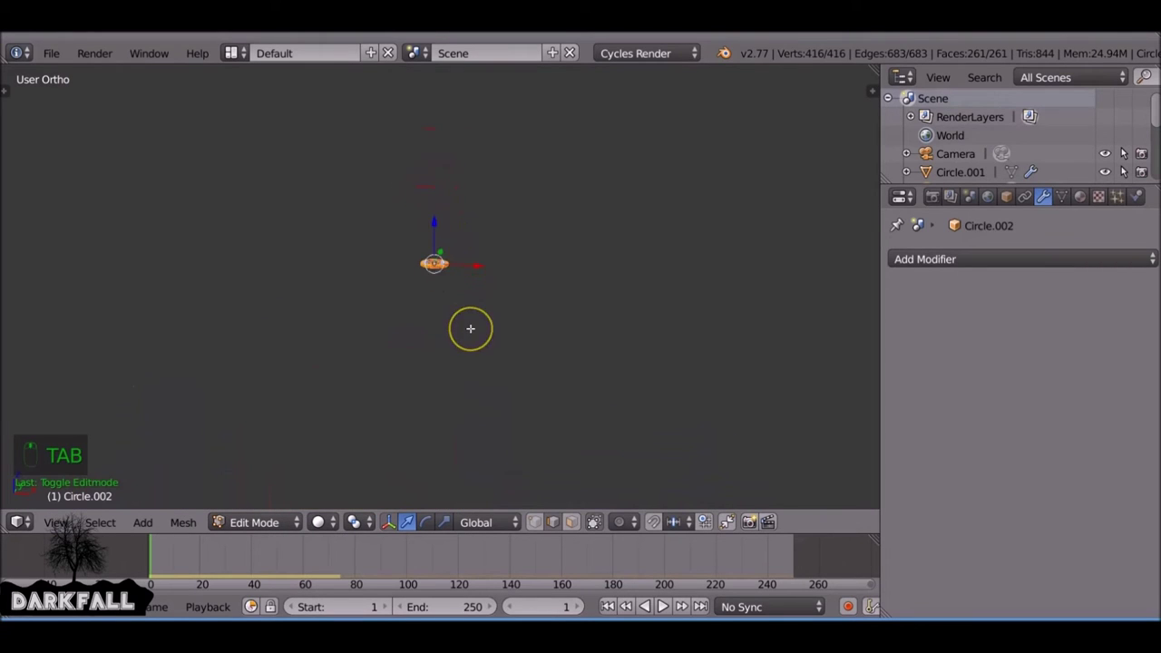
key(t)
drag(172, 202, 522, 88)
key(t)
drag(491, 228, 482, 256)
key(z)
key(z)
key(Tab)
Add an Edge Split modifier (30° split angle) to the button
drag(450, 188, 932, 259)
drag(932, 259, 820, 413)
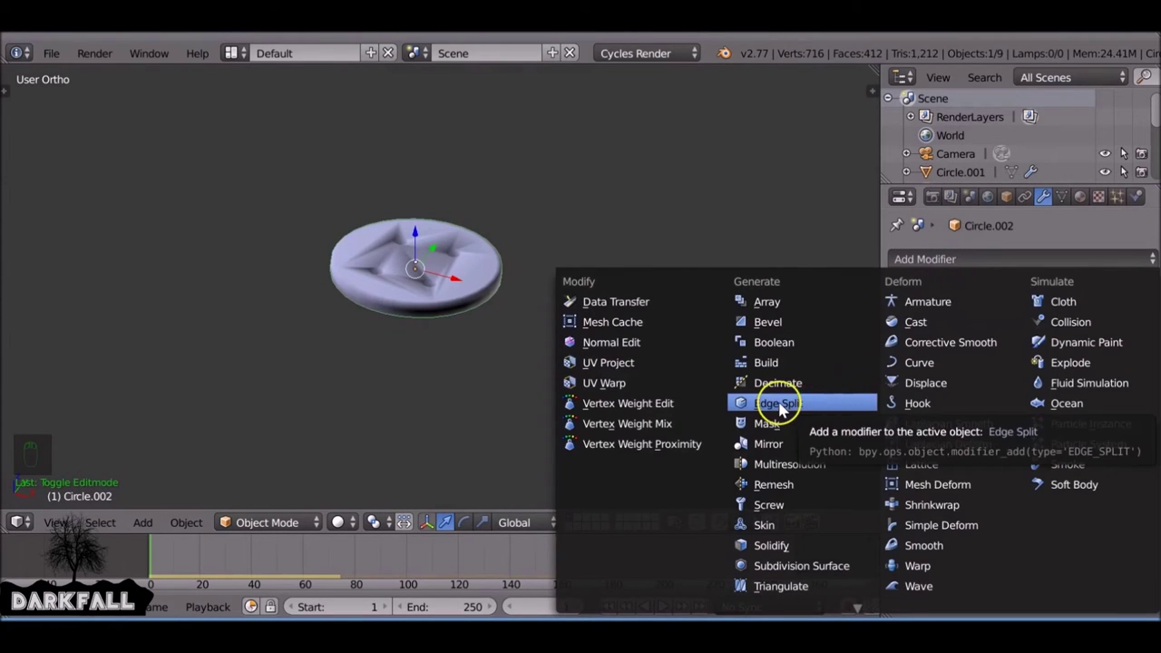
drag(519, 275, 487, 322)
drag(491, 327, 535, 287)
Add an Array modifier with Count 25 and relative offsets, forming a button row over the box
key(KP_1)
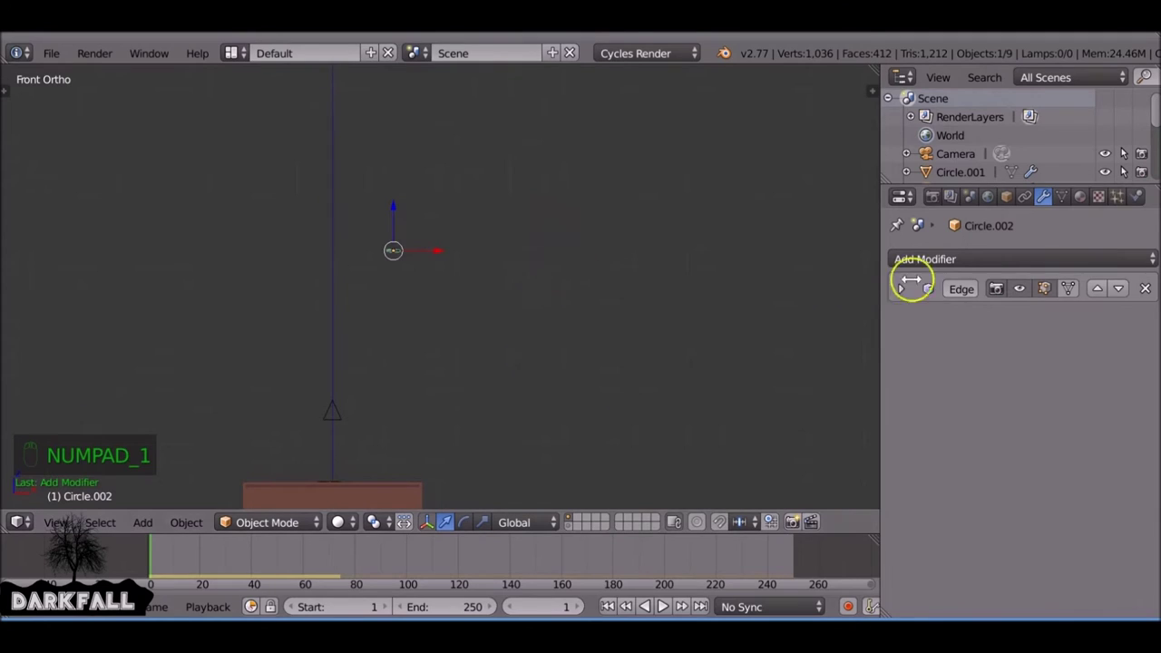
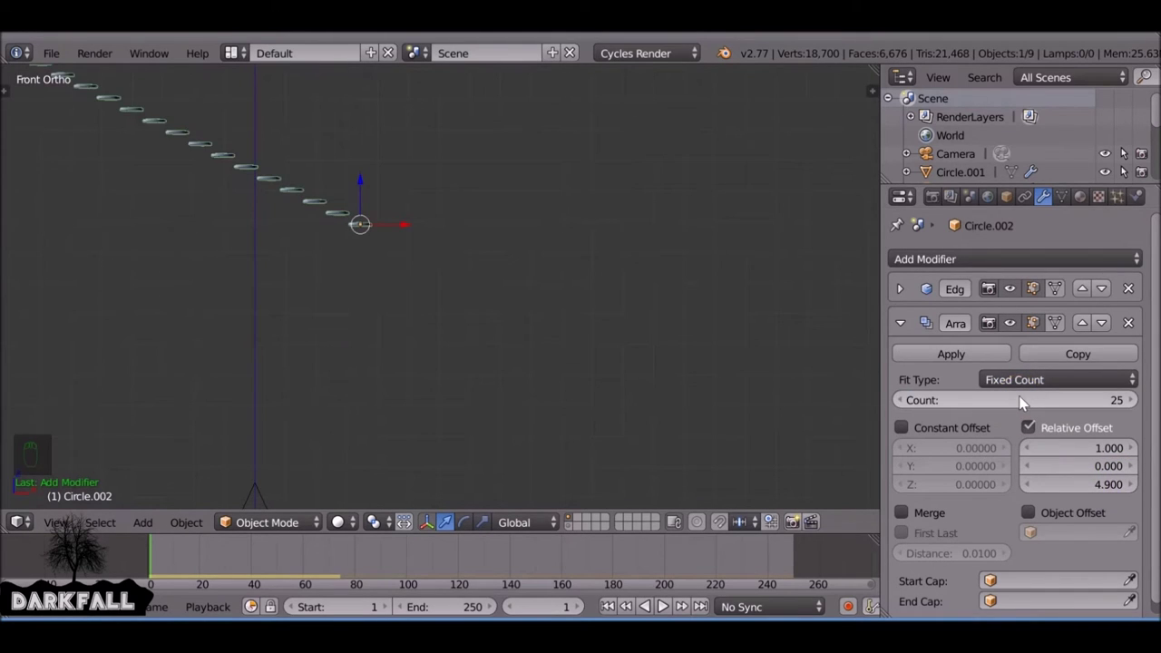
drag(499, 328, 1125, 399)
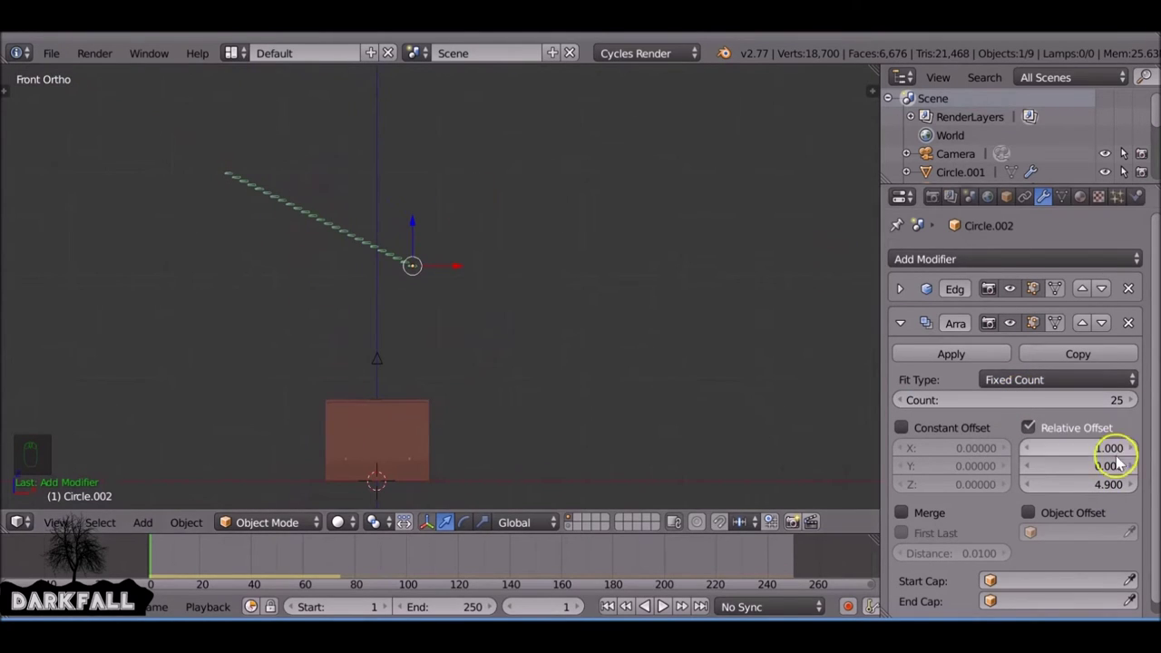
drag(1077, 485, 1099, 486)
drag(1069, 450, 1043, 437)
drag(612, 277, 487, 381)
key(KP_7)
drag(487, 381, 473, 334)
Duplicate the button row with Shift+D and place the copies beside each other
key(shift+d)
key(shift+d)
key(shift+d)
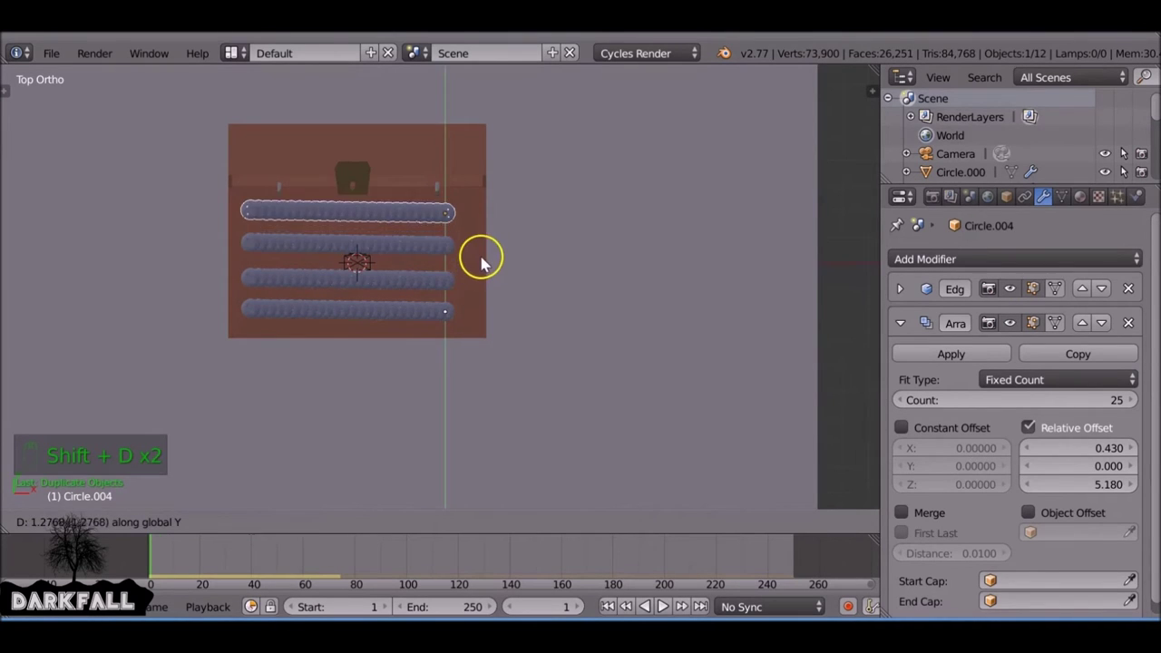
key(KP_7)
drag(458, 218, 494, 289)
drag(493, 289, 300, 282)
Rotate the duplicated rows so they cross in an X above the box
drag(494, 290, 248, 214)
key(r)
drag(140, 211, 432, 261)
key(r)
drag(485, 314, 375, 203)
drag(406, 227, 293, 484)
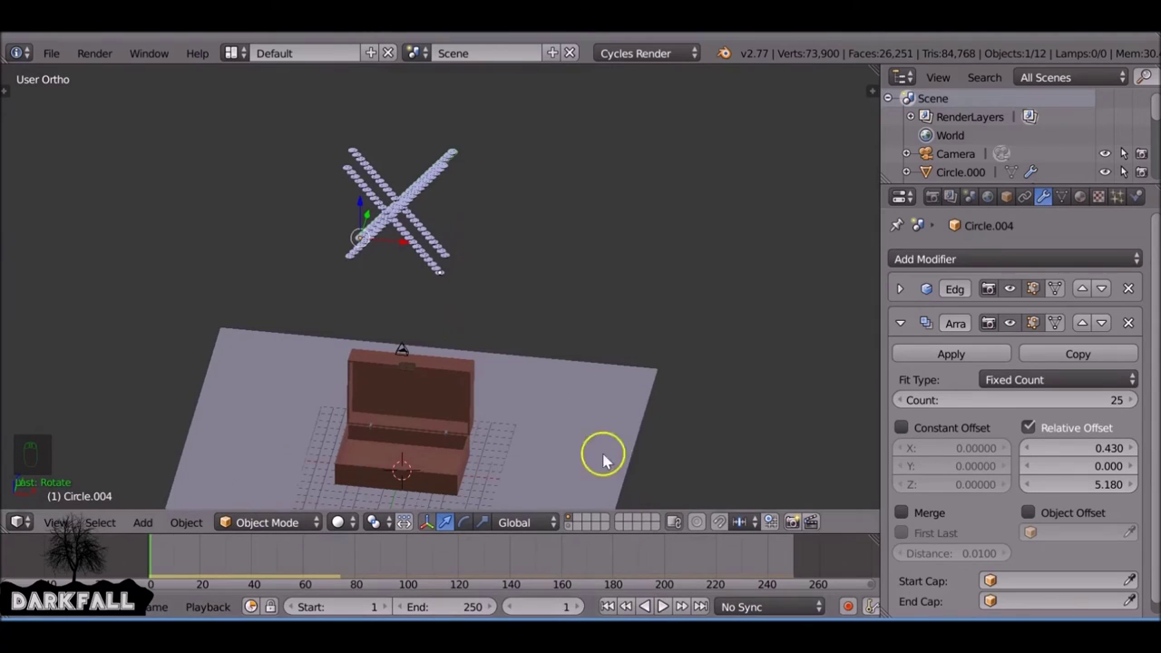
Play the rigid body simulation with Alt+A to watch the rows drop
key(alt+a)
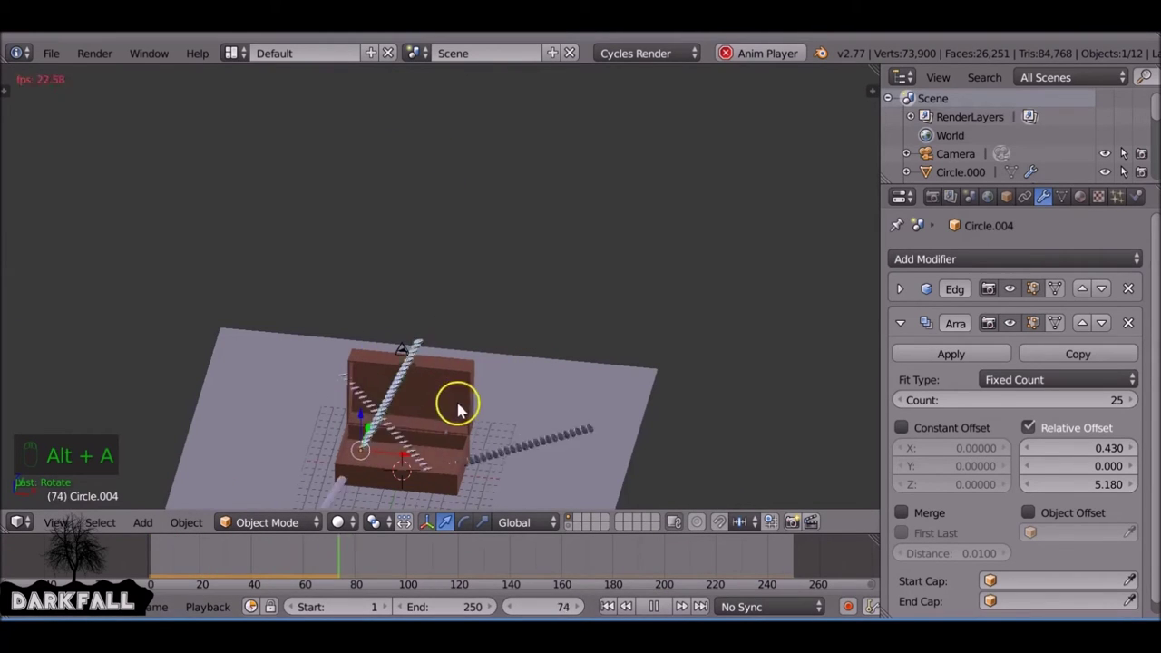
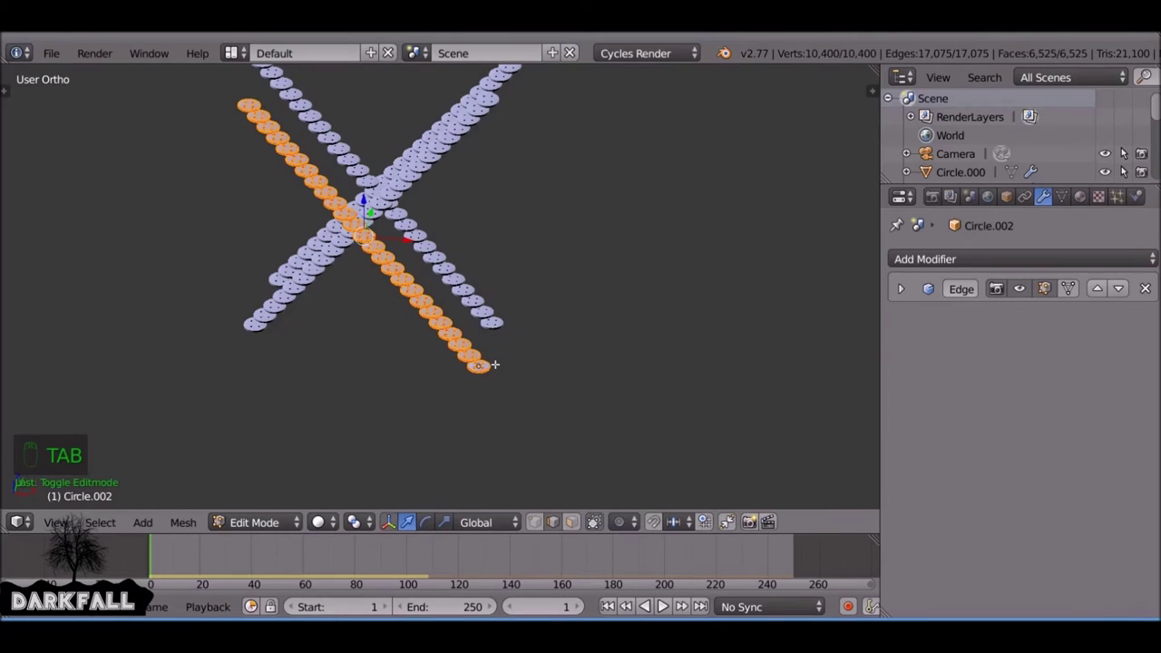
Separate each of the four button rows into individual buttons with P > By Loose Parts
key(a)
key(a)
key(p)
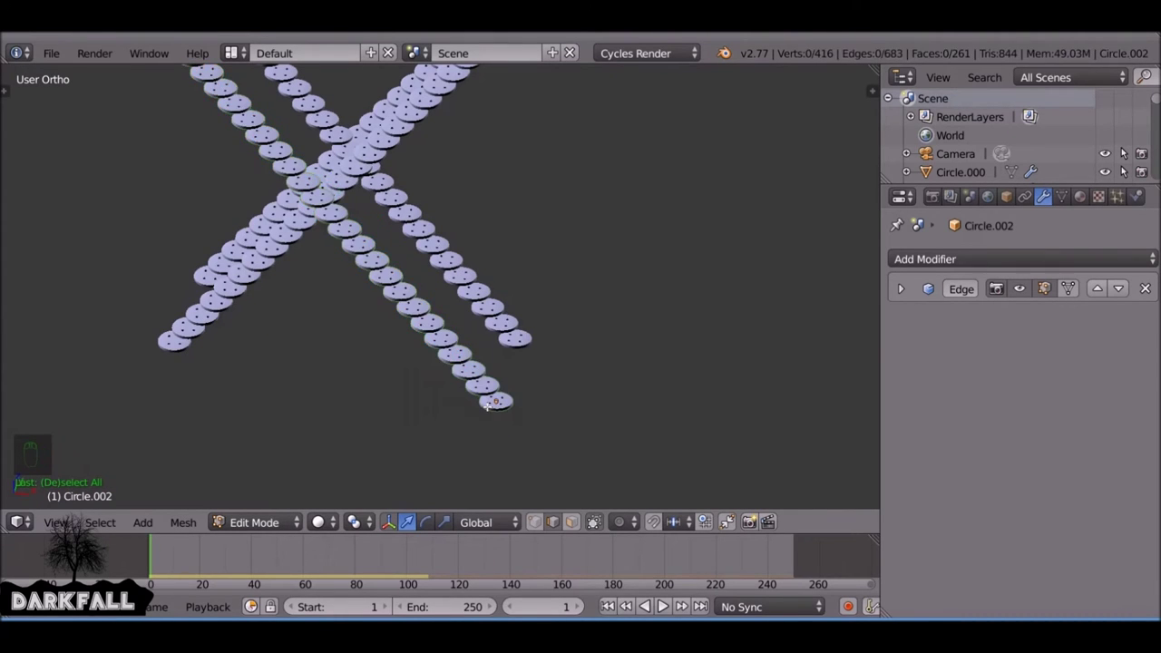
key(Tab)
drag(507, 328, 314, 177)
key(Tab)
key(a)
key(a)
key(p)
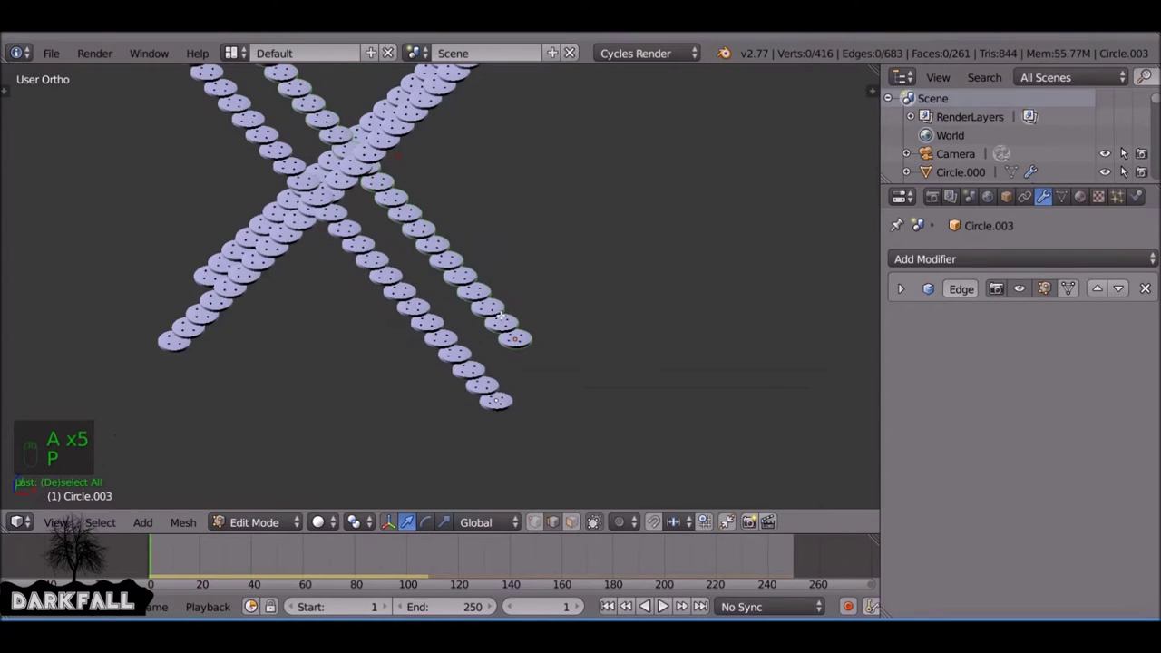
drag(314, 177, 314, 177)
key(Tab)
key(Tab)
key(a)
key(a)
key(p)
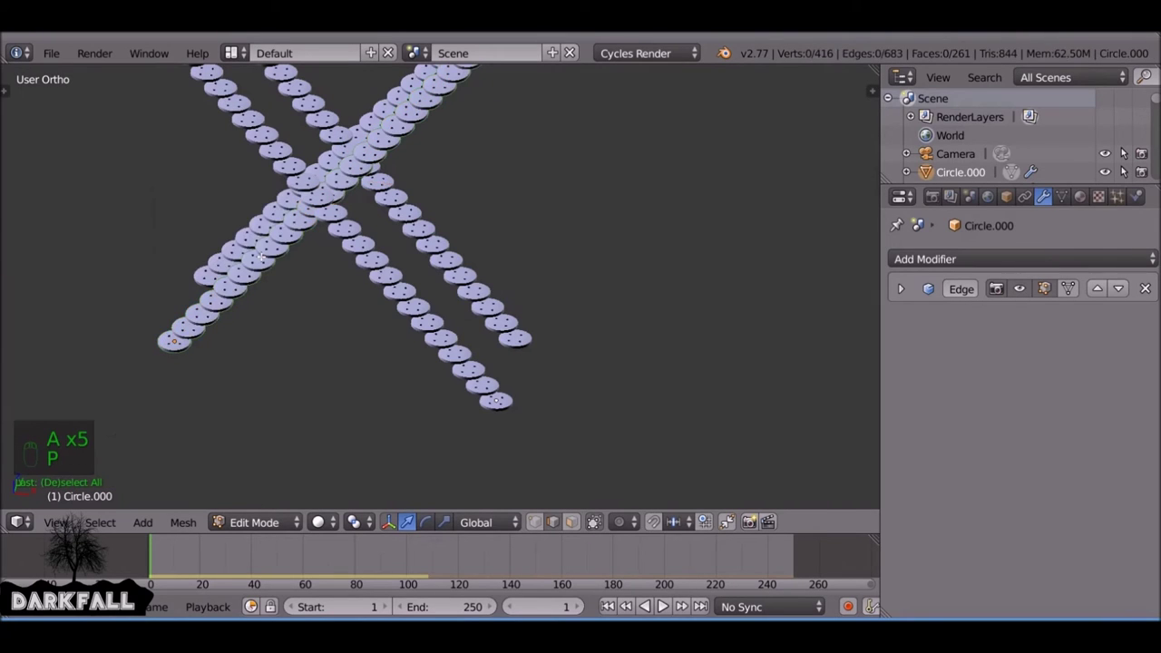
key(Tab)
click(314, 177)
key(Tab)
key(a)
key(a)
key(p)
key(Tab)
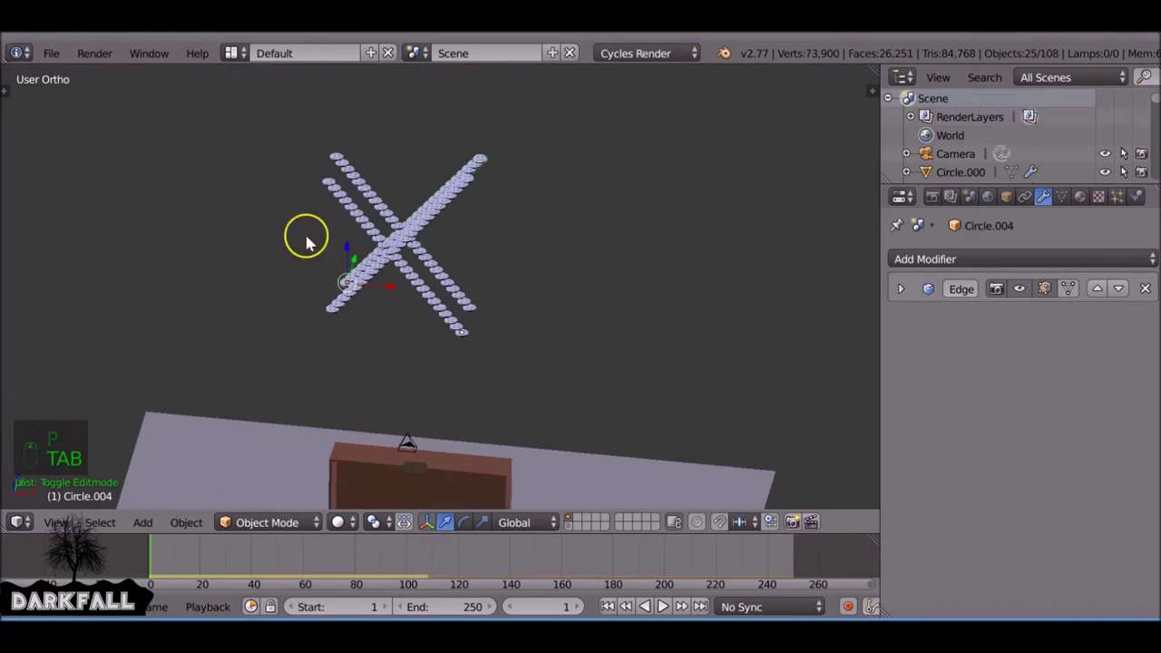
Select all the separate buttons, set origins to geometry and snap the cursor to center
drag(350, 204, 428, 353)
drag(427, 353, 437, 310)
key(KP_1)
key(b)
key(space)
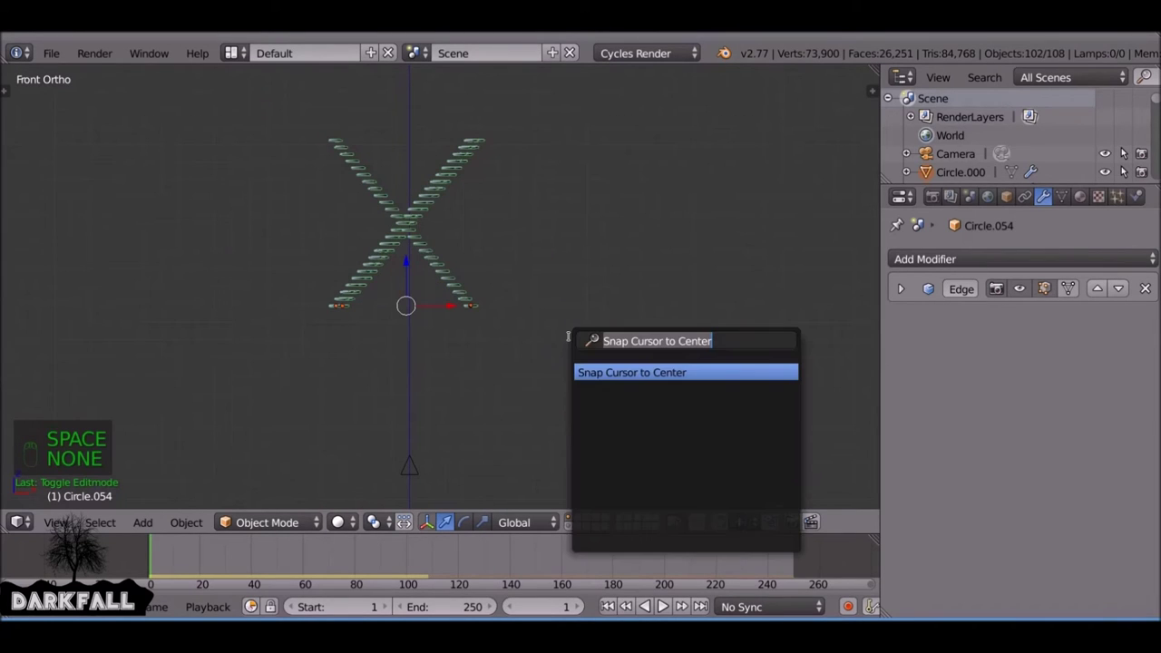
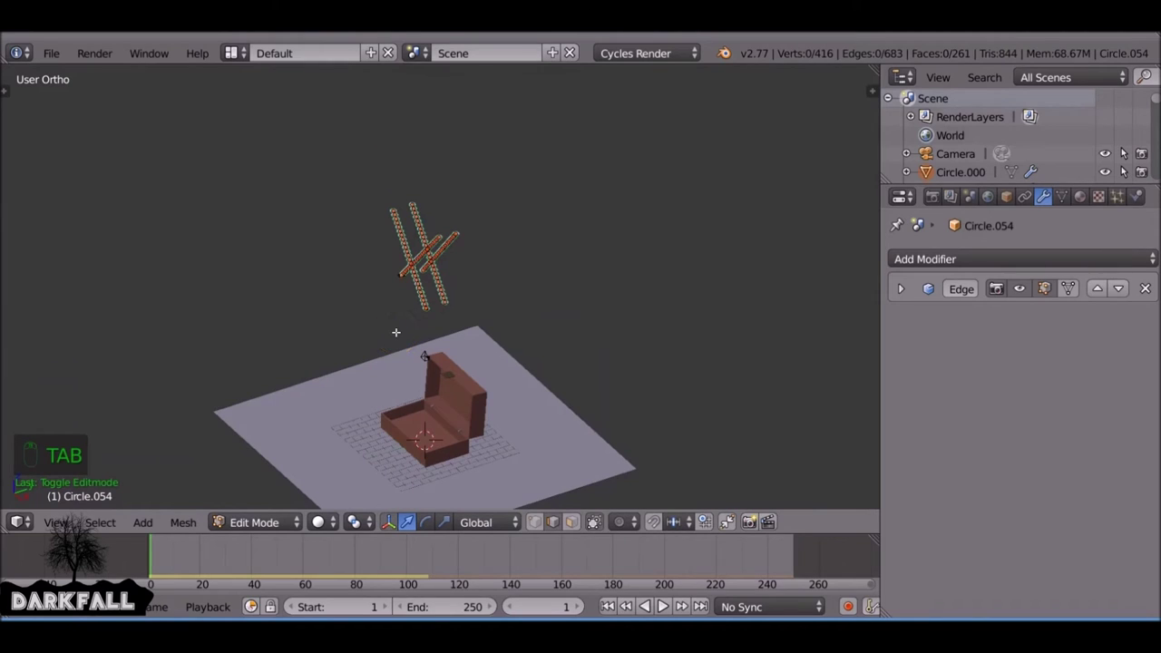
key(shift+a)
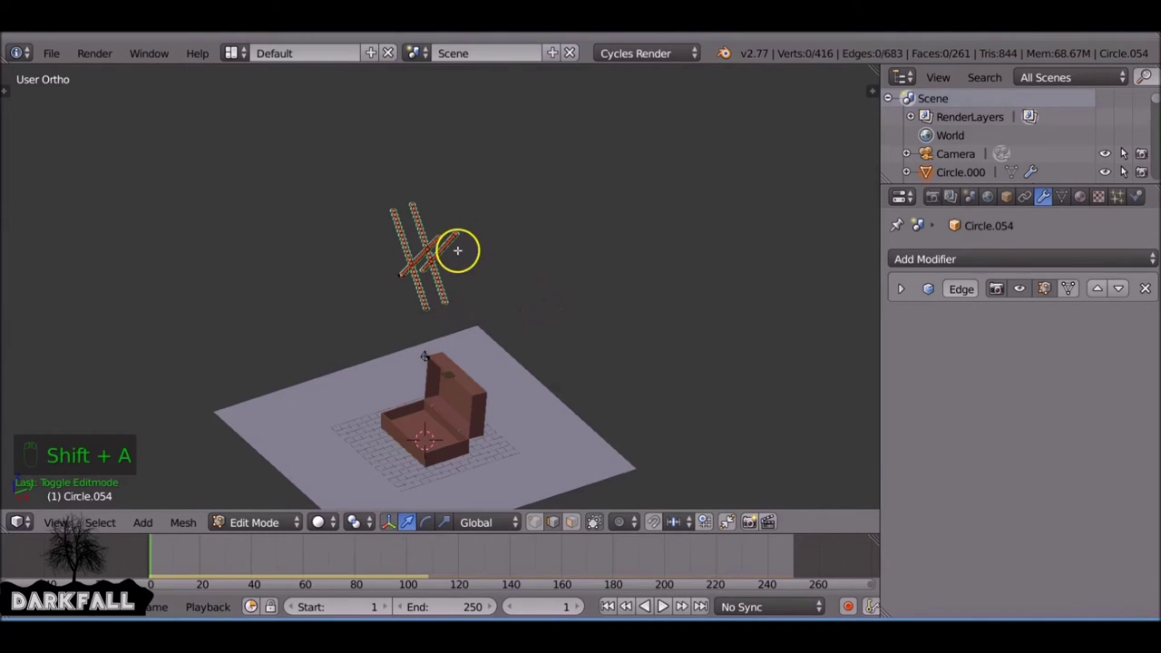
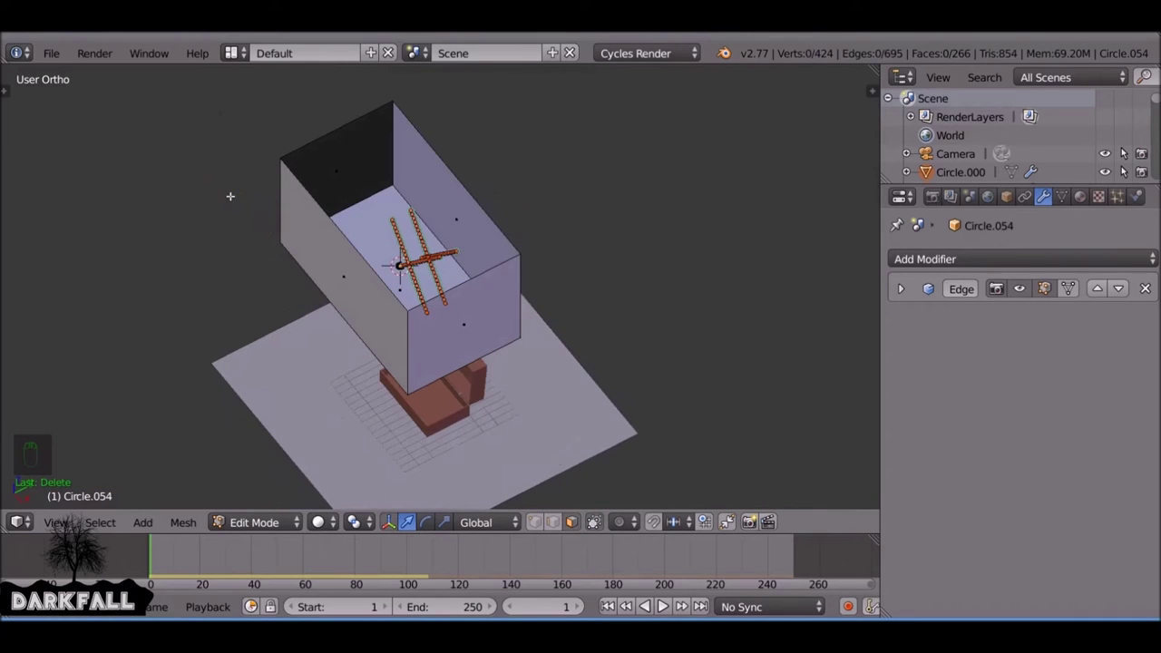
Edit the container cube around the rows, deleting faces so it becomes open-topped
key(Tab)
key(a)
key(a)
key(a)
right_click(296, 188)
key(x)
click(573, 534)
drag(446, 320, 397, 315)
key(m)
Make the funnel a passive rigid body with a Mesh collision shape and 0.02 margin
click(569, 520)
drag(503, 433, 724, 294)
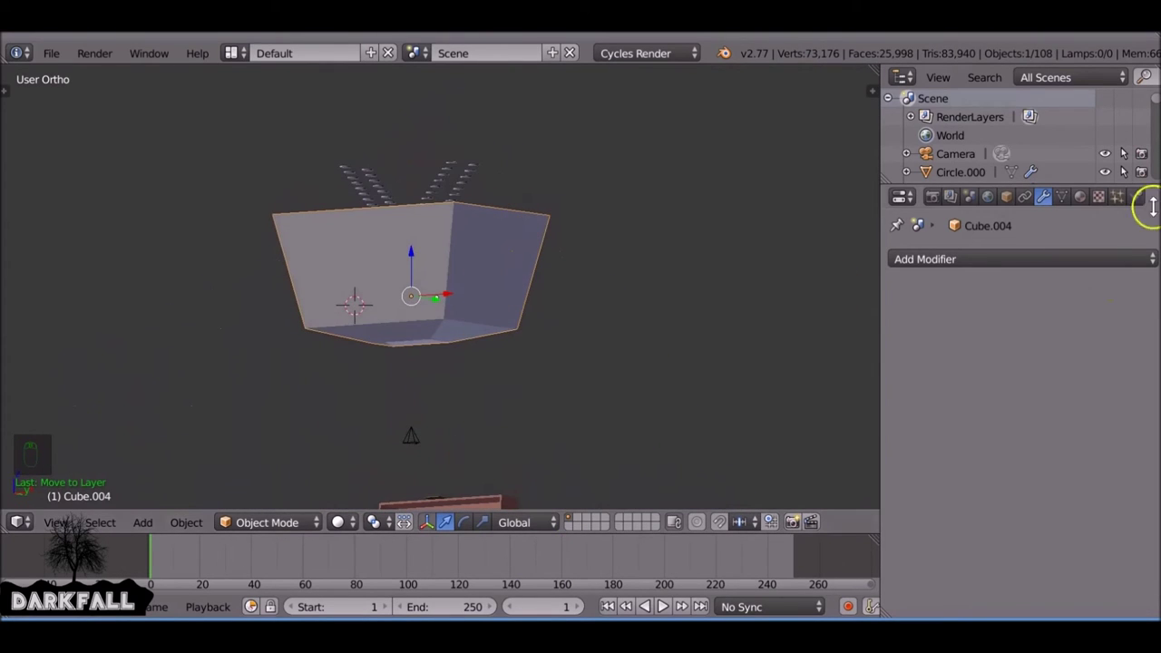
drag(1146, 208, 1099, 297)
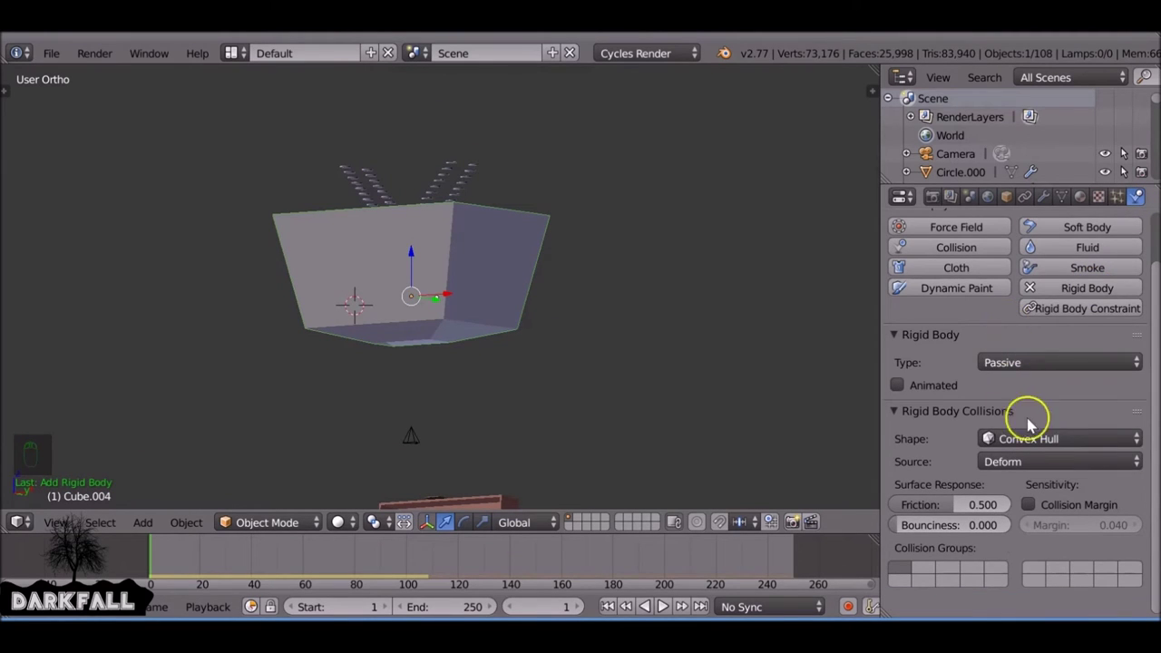
drag(1030, 308, 1091, 525)
drag(1093, 529, 689, 315)
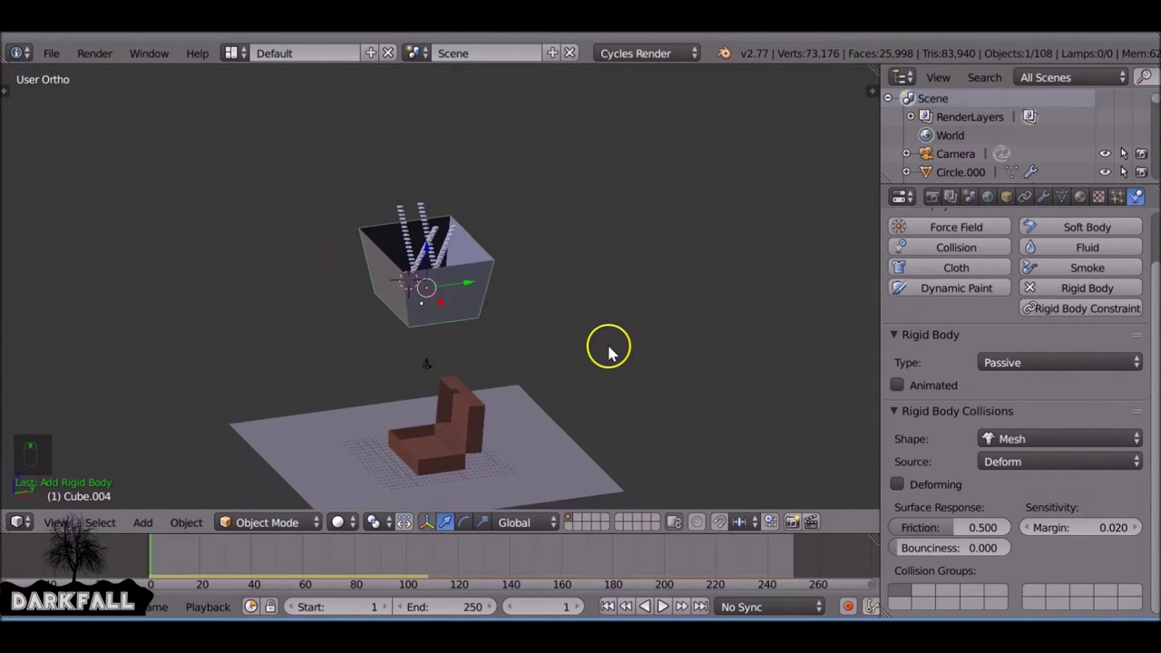
Stop playback, switch to camera view and scrub the timeline to review the buttons falling
key(alt+a)
drag(535, 372, 535, 372)
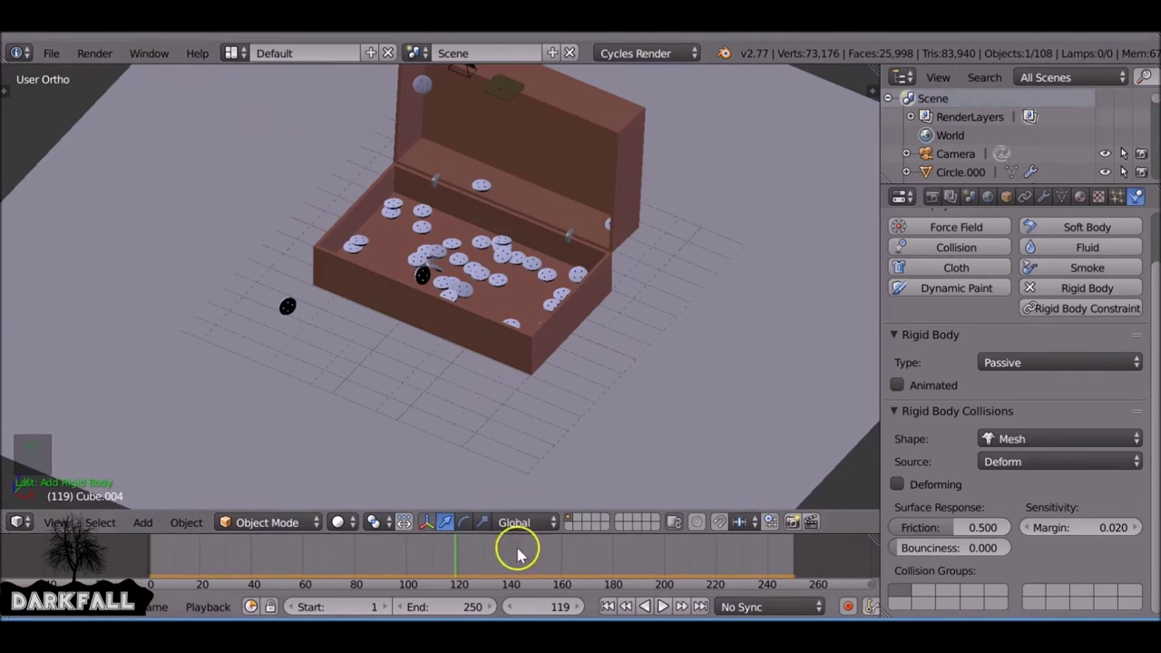
drag(390, 497, 508, 354)
key(KP_0)
drag(546, 562, 174, 572)
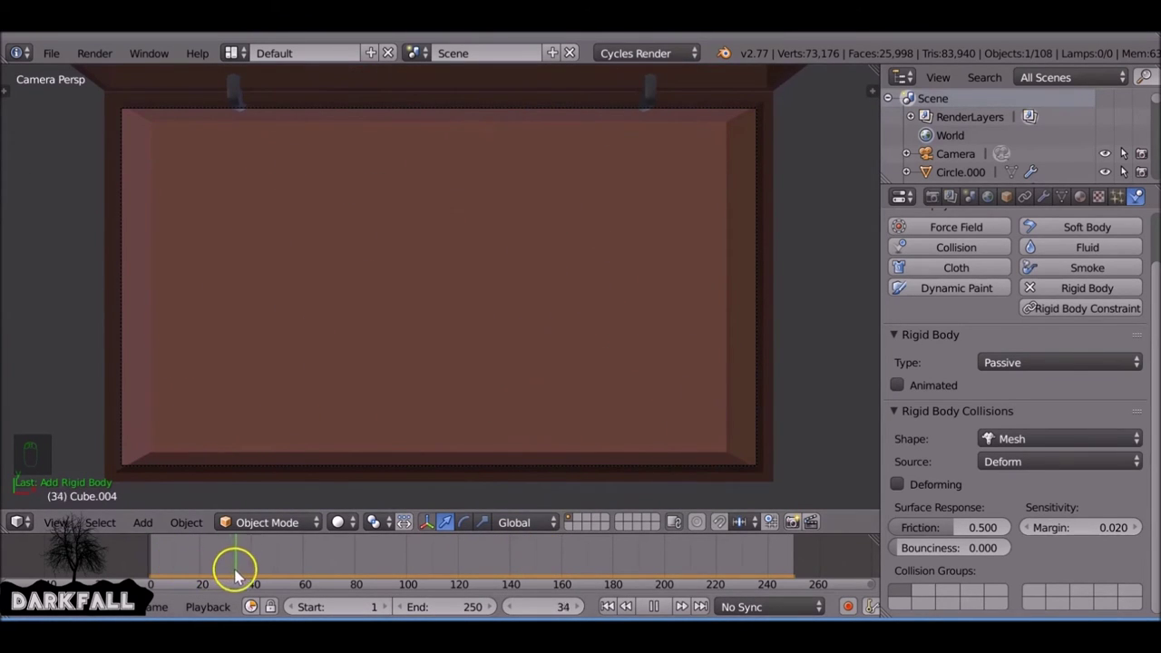
middle_click(258, 578)
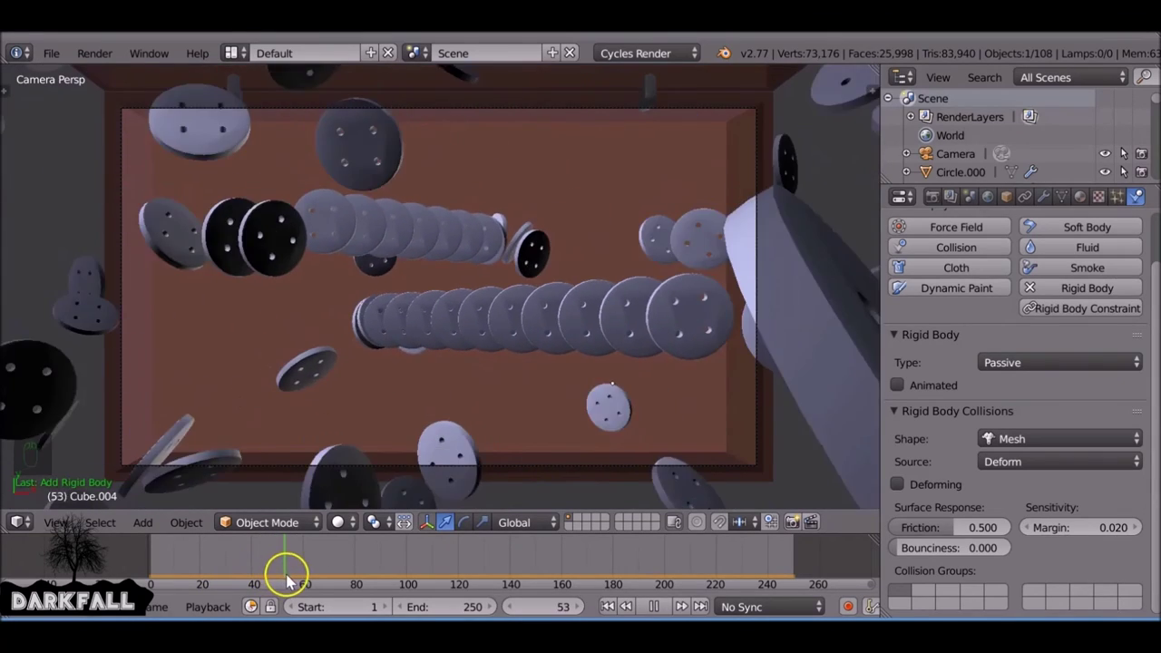
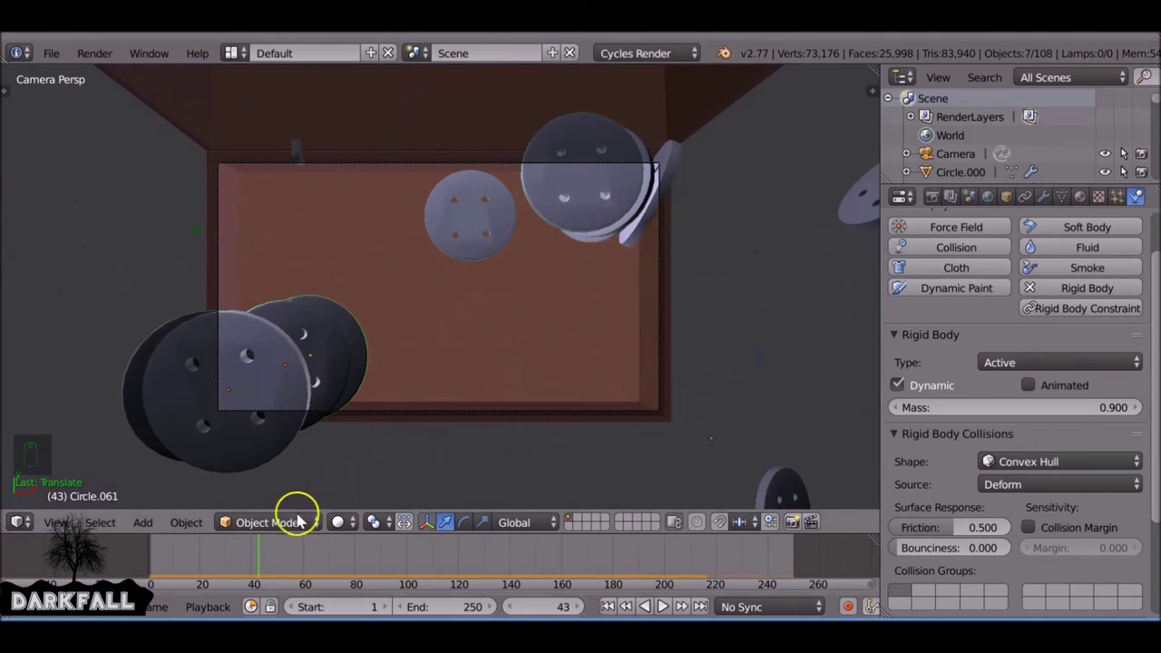
Orbit to look into the funnel and rewind the simulation to frame 1
drag(582, 207, 569, 369)
drag(569, 370, 615, 609)
drag(615, 609, 355, 378)
drag(355, 379, 663, 405)
key(r)
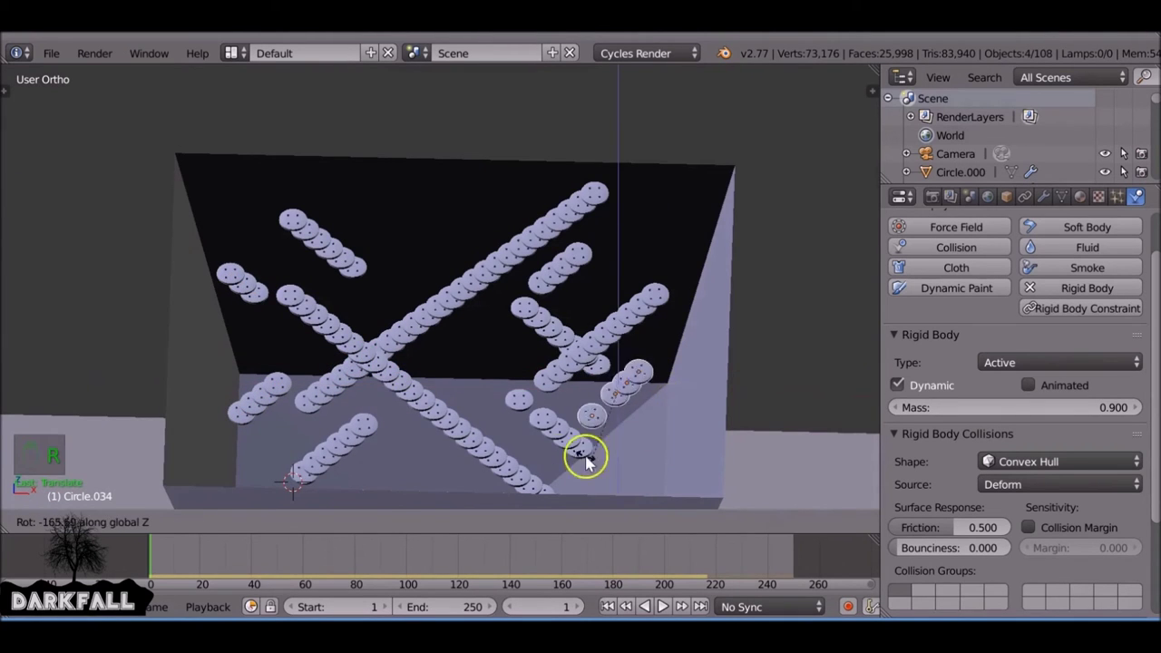
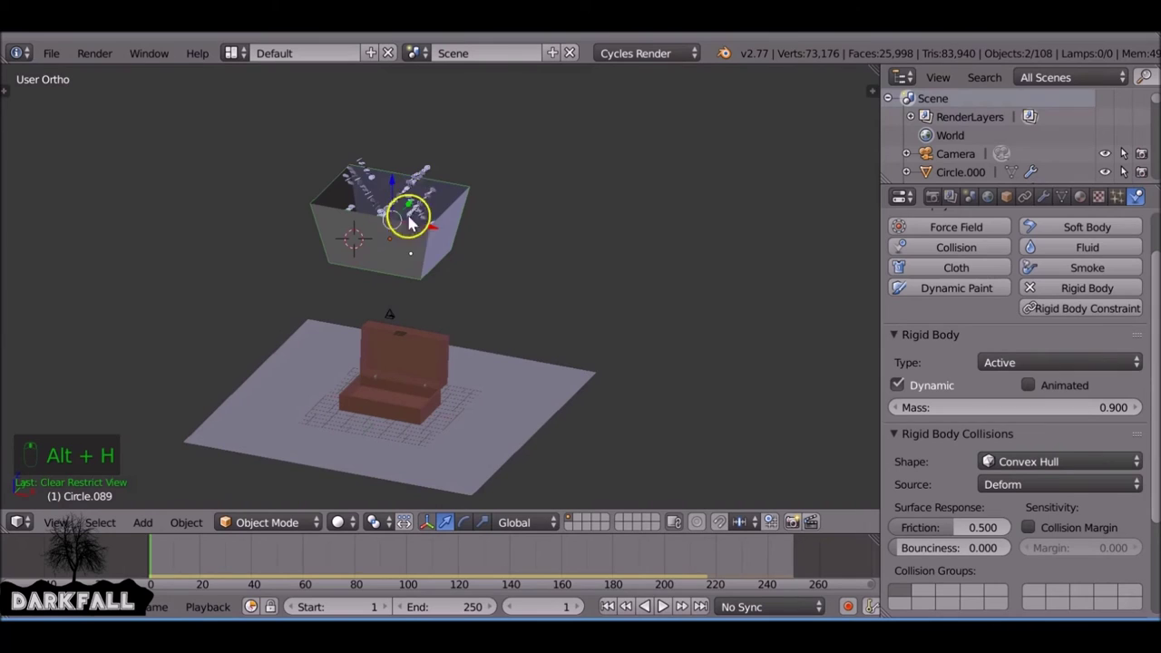
Play the simulation through the camera view, then give the box a Mesh collision shape
key(alt+a)
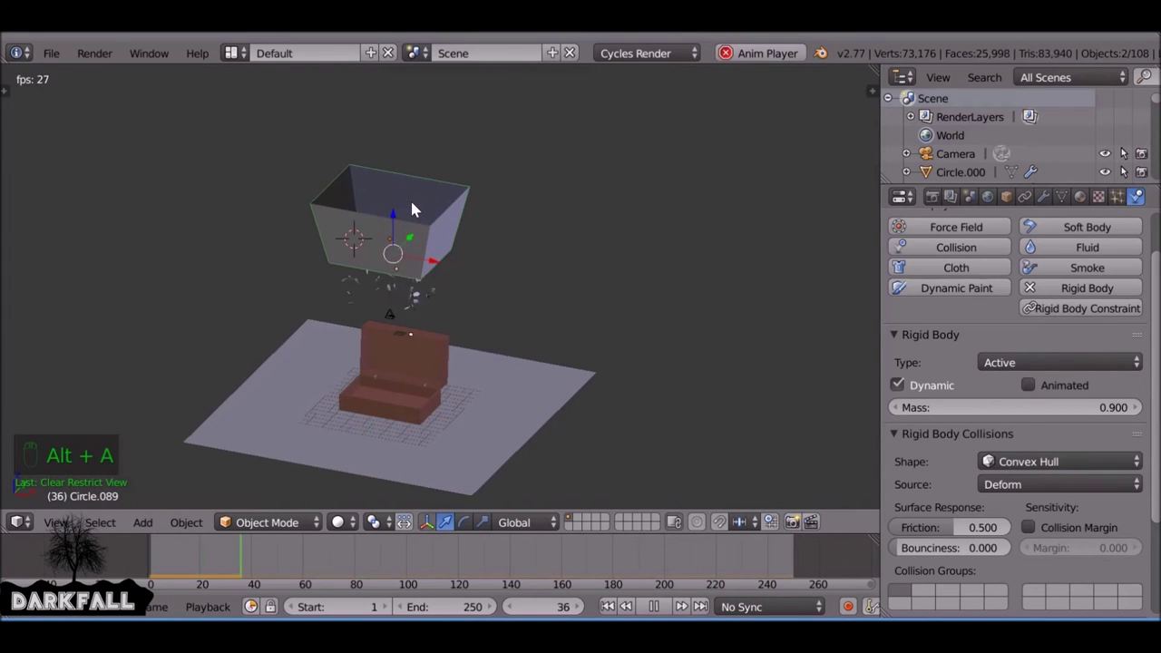
drag(396, 436, 462, 369)
key(KP_0)
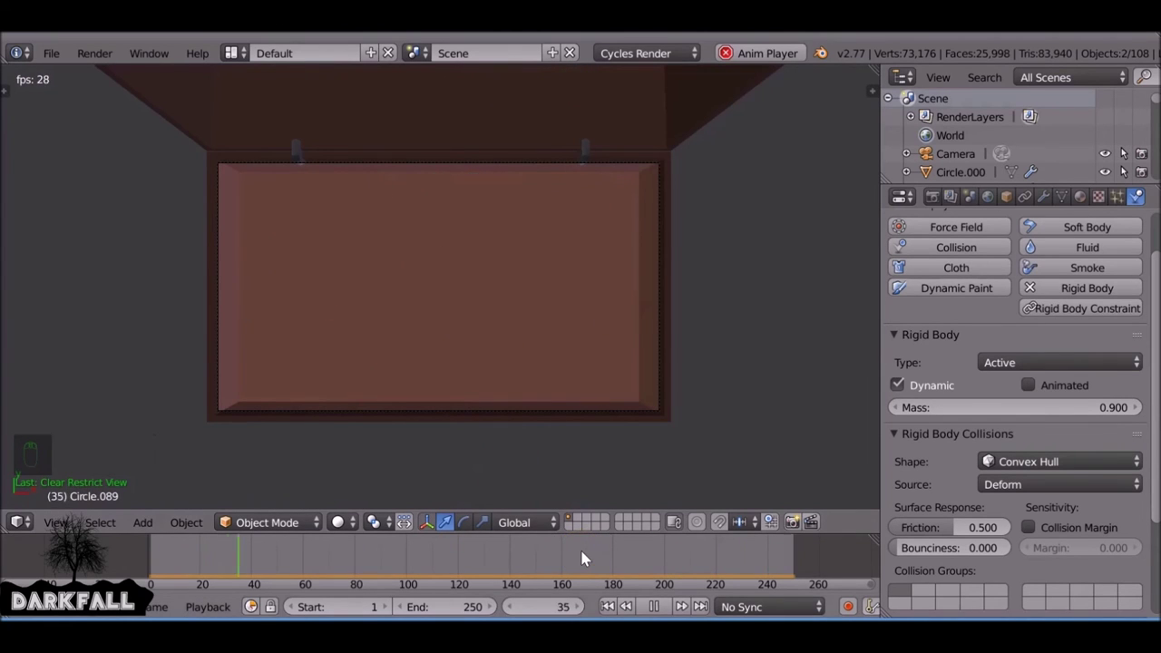
middle_click(586, 559)
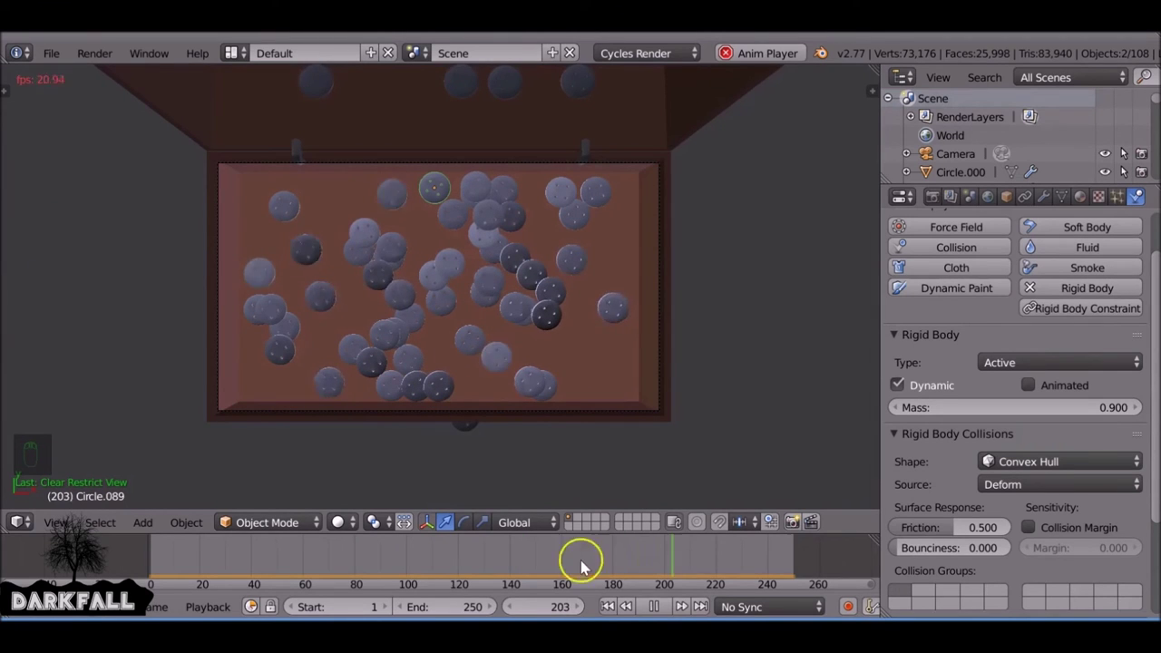
drag(654, 613, 613, 326)
drag(613, 326, 548, 345)
drag(548, 345, 490, 374)
Raise the box's friction to 0.661, replay the simulation, then begin editing the box mesh
drag(490, 374, 872, 436)
drag(872, 436, 978, 523)
click(618, 614)
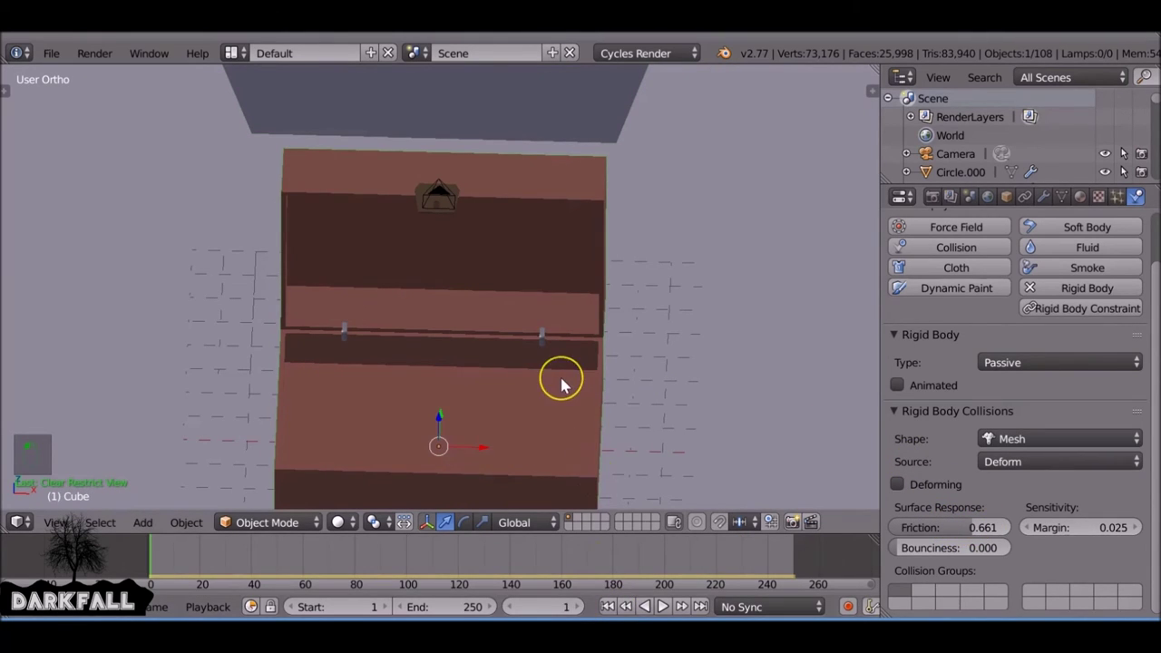
key(alt+a)
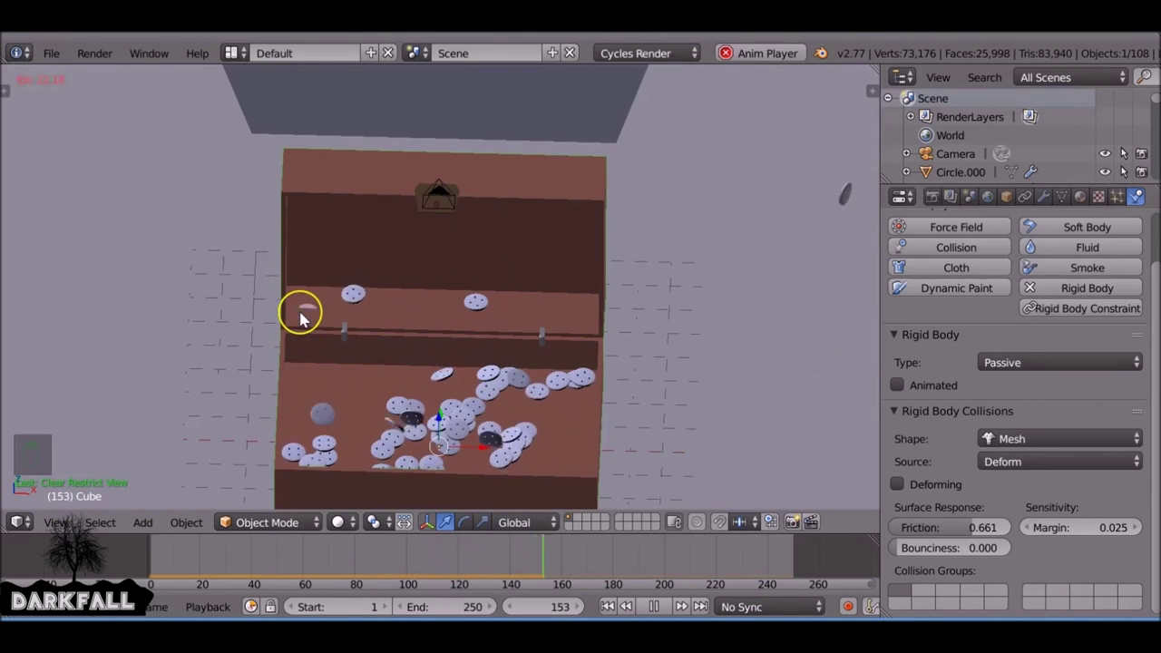
click(667, 612)
drag(311, 312, 394, 330)
key(Tab)
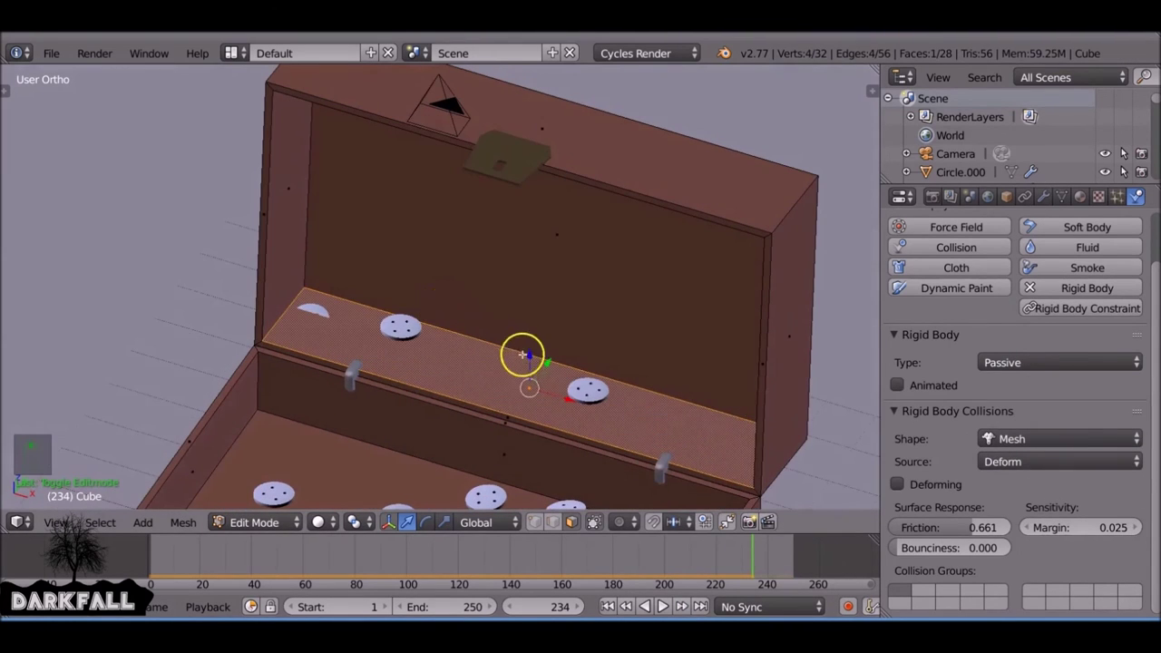
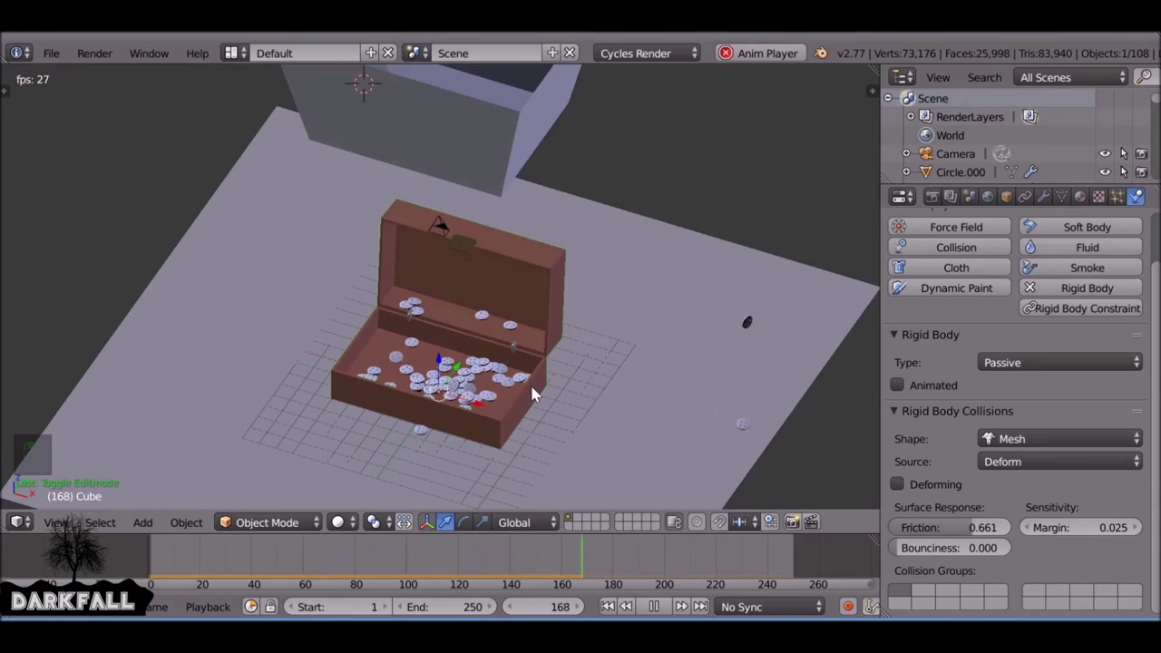
Switch to the camera view and rearrange the viewport around the scene
key(KP_0)
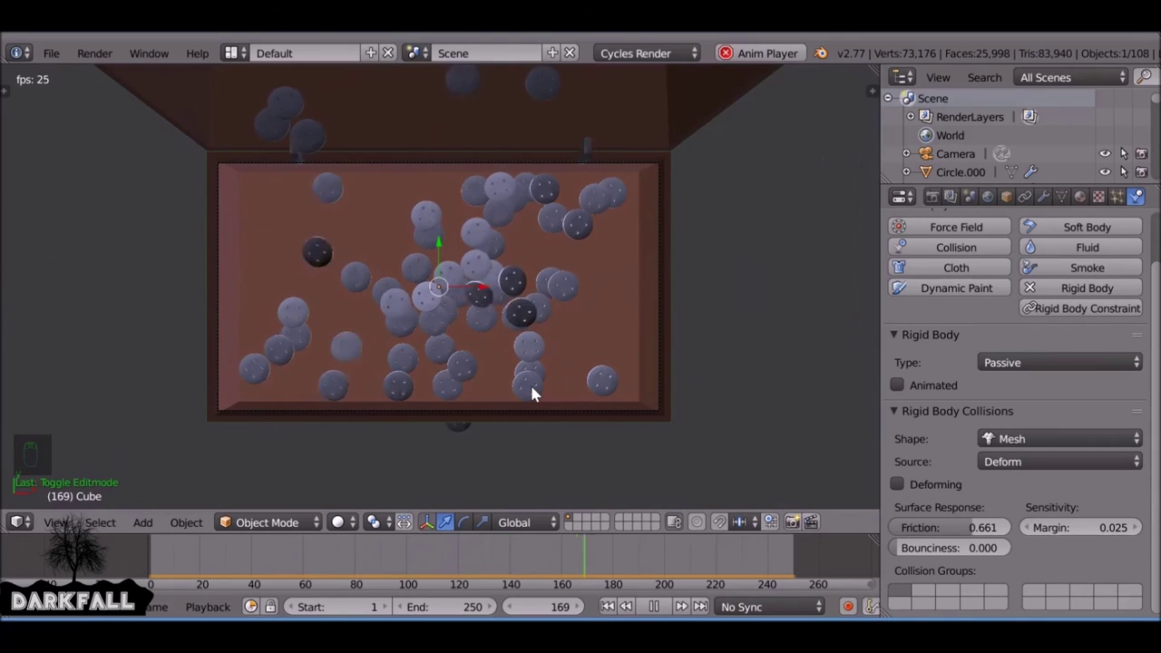
drag(662, 610, 440, 345)
drag(440, 346, 970, 204)
drag(969, 205, 978, 286)
drag(978, 286, 900, 333)
drag(900, 333, 648, 563)
click(541, 263)
Split off a new workspace area and bring up its Editor Type choices
drag(537, 305, 559, 375)
key(n)
drag(531, 529, 708, 269)
drag(708, 269, 640, 265)
Add a Mix Shader with Glass BSDF and load Manchester-United-Logo-Team.jpg into the Image Texture
key(shift+a)
drag(691, 176, 650, 237)
key(shift+a)
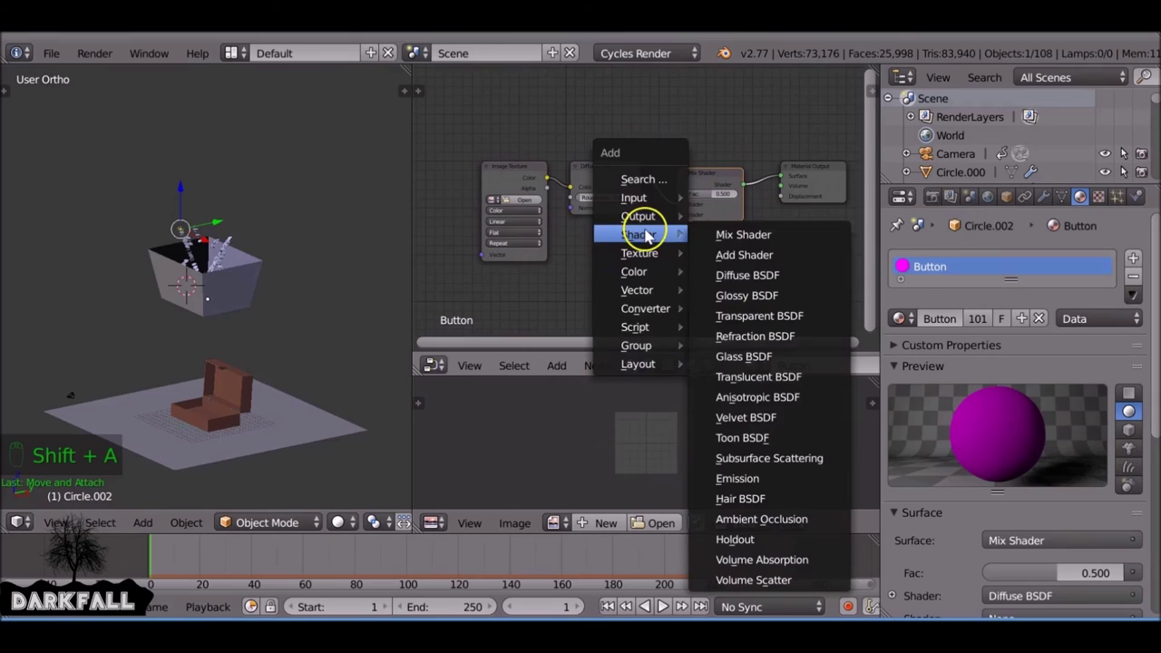
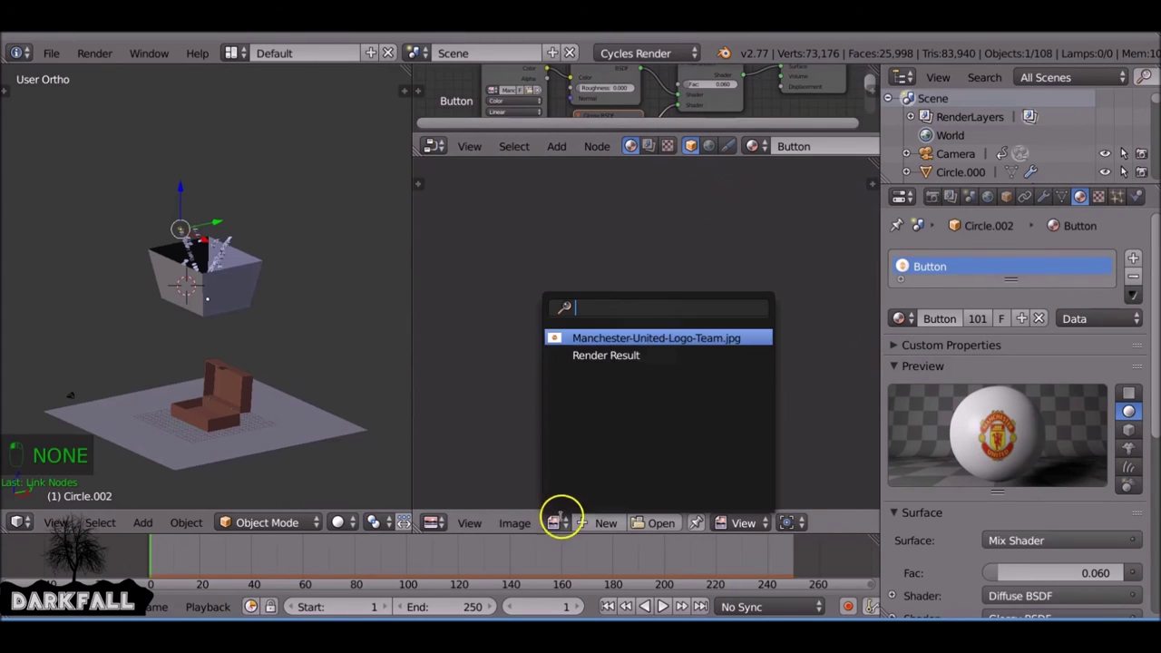
drag(509, 280, 337, 532)
drag(158, 568, 468, 560)
key(KP_0)
drag(639, 561, 707, 554)
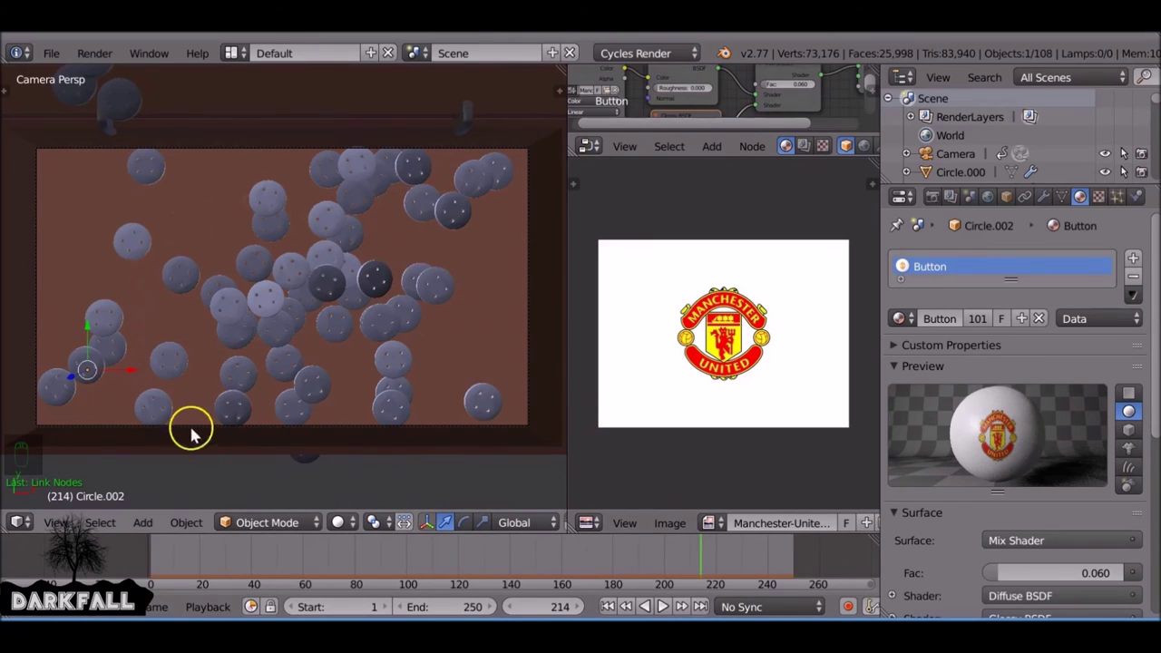
UV-unwrap a first button onto the logo image in Edit Mode
drag(273, 303, 342, 527)
middle_click(342, 526)
drag(346, 520, 377, 444)
click(375, 446)
key(Tab)
key(a)
key(u)
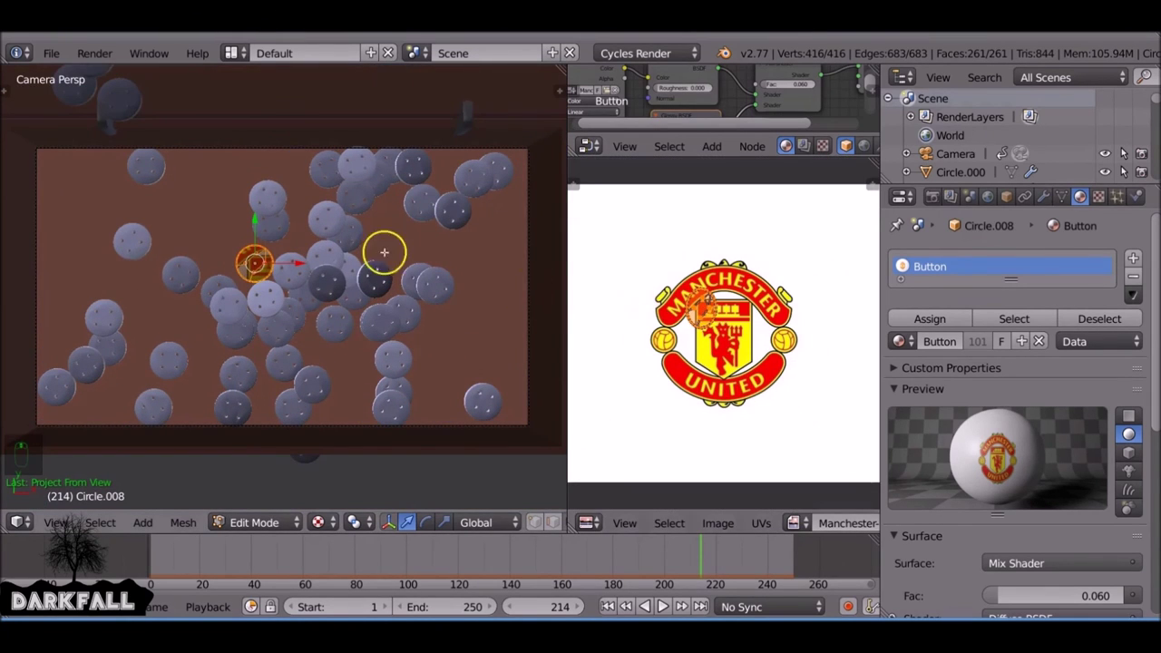
key(Tab)
UV-unwrap a second button onto the logo image the same way
right_click(291, 273)
key(Tab)
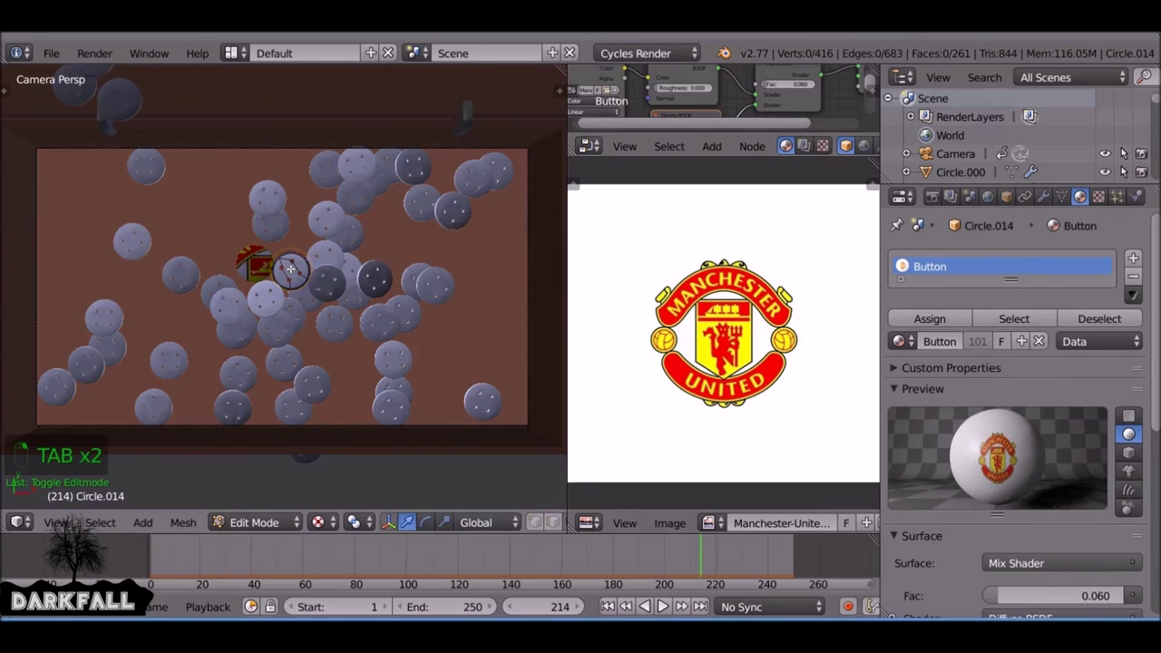
key(a)
key(u)
key(Tab)
key(Tab)
key(u)
key(a)
key(u)
key(Tab)
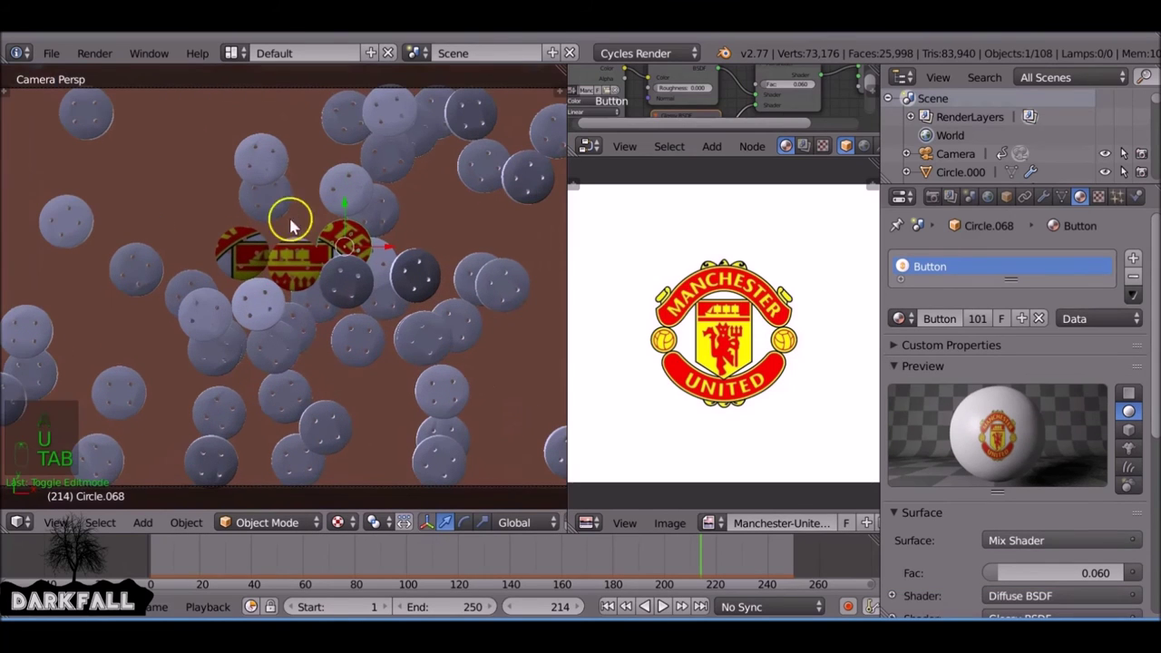
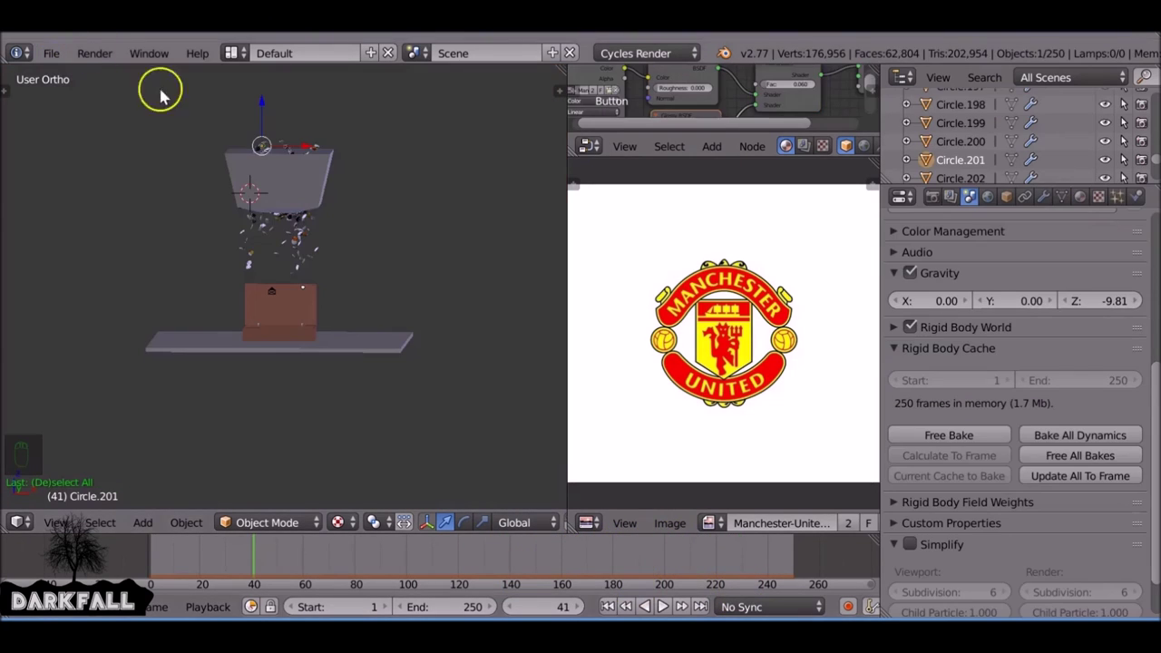
Look through the camera and scrub the baked simulation on the timeline
drag(608, 609, 352, 360)
key(KP_0)
drag(383, 561, 521, 572)
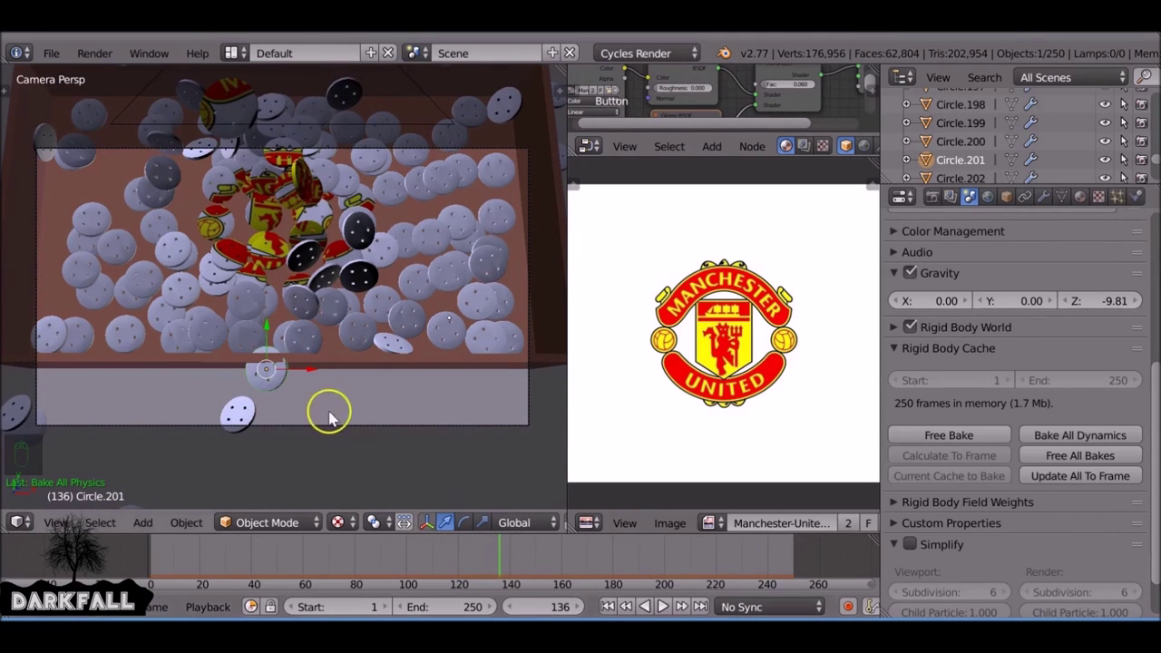
drag(251, 415, 309, 387)
Step back and forth frame by frame around frame 135 as the logo buttons tumble
key(Left)
key(Left)
key(Right)
key(Right)
key(Right)
key(Right)
key(Right)
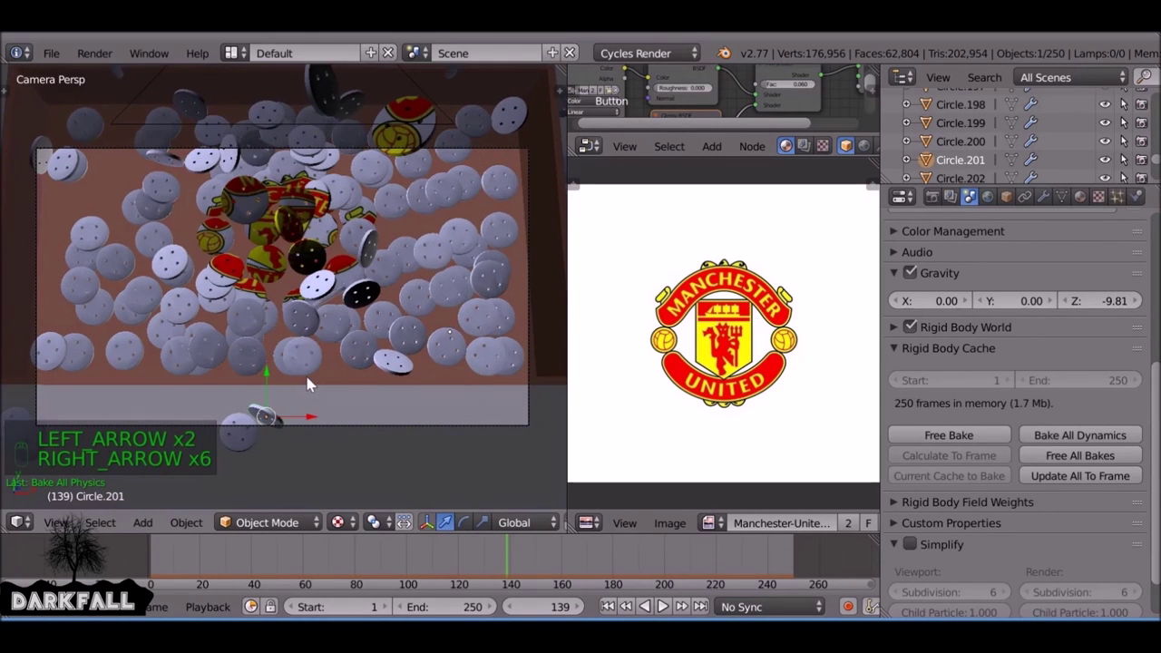
key(Left)
key(Left)
key(Left)
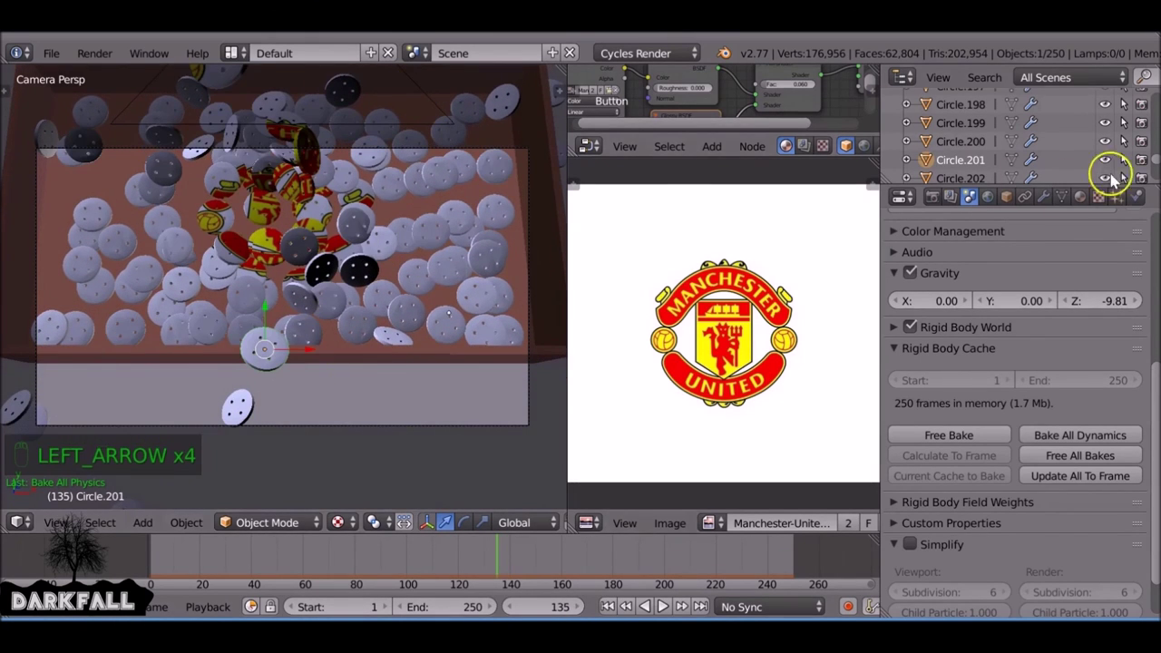
Select Circle.201 in the Outliner and scrub the simulation back to frame 100
click(64, 413)
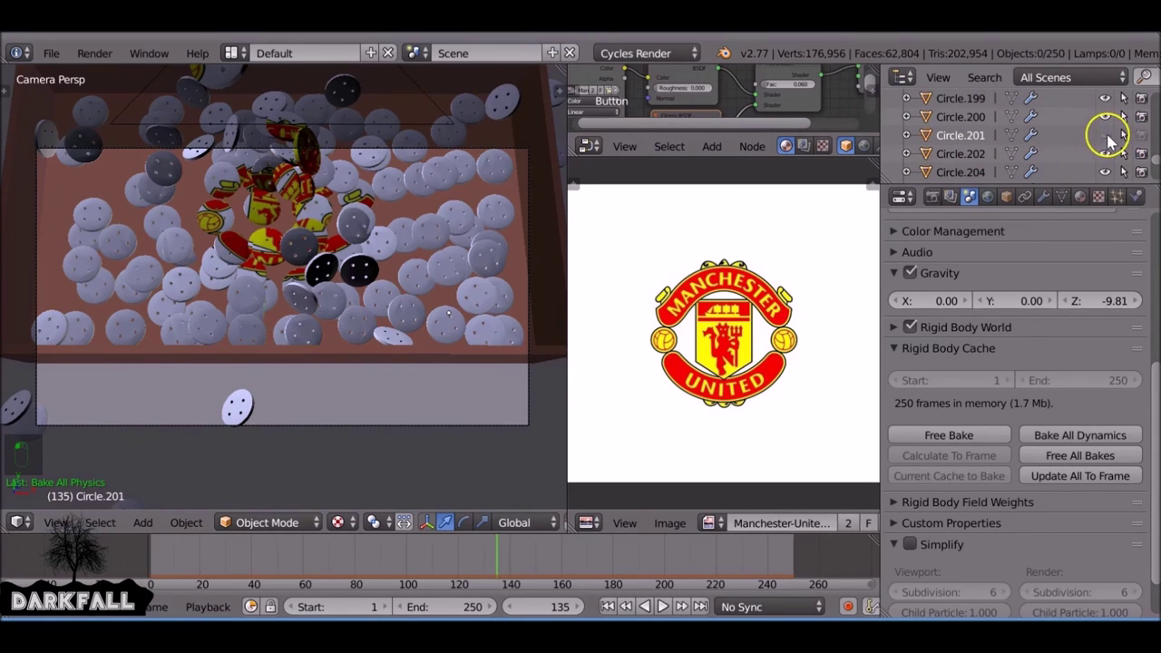
right_click(330, 257)
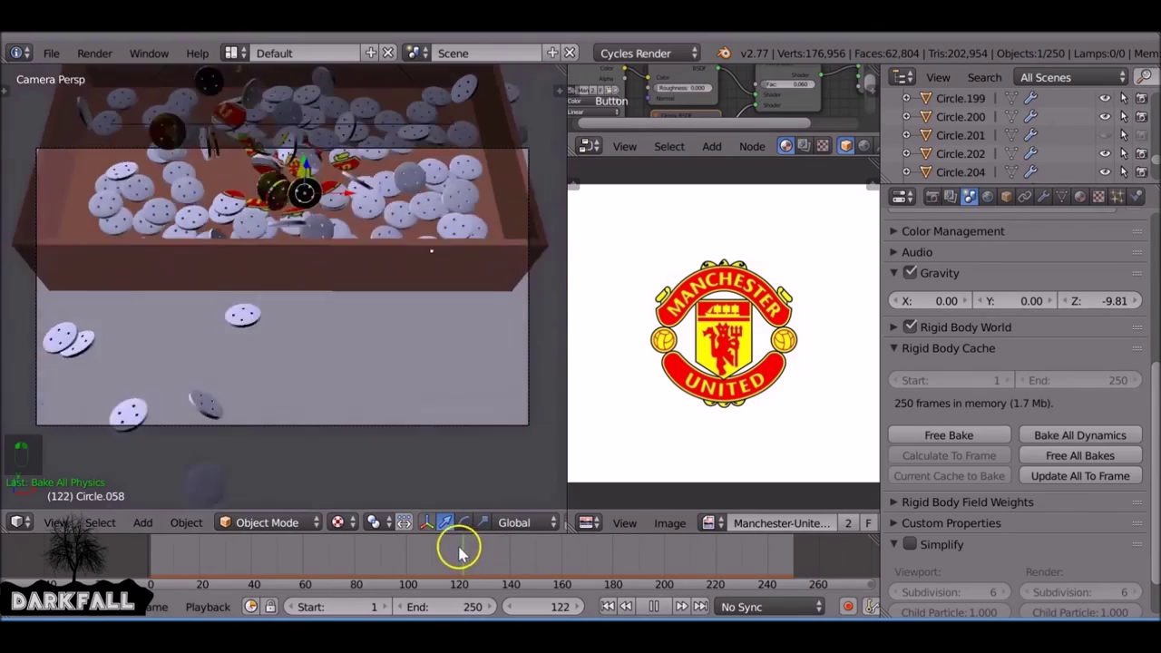
drag(377, 547, 347, 550)
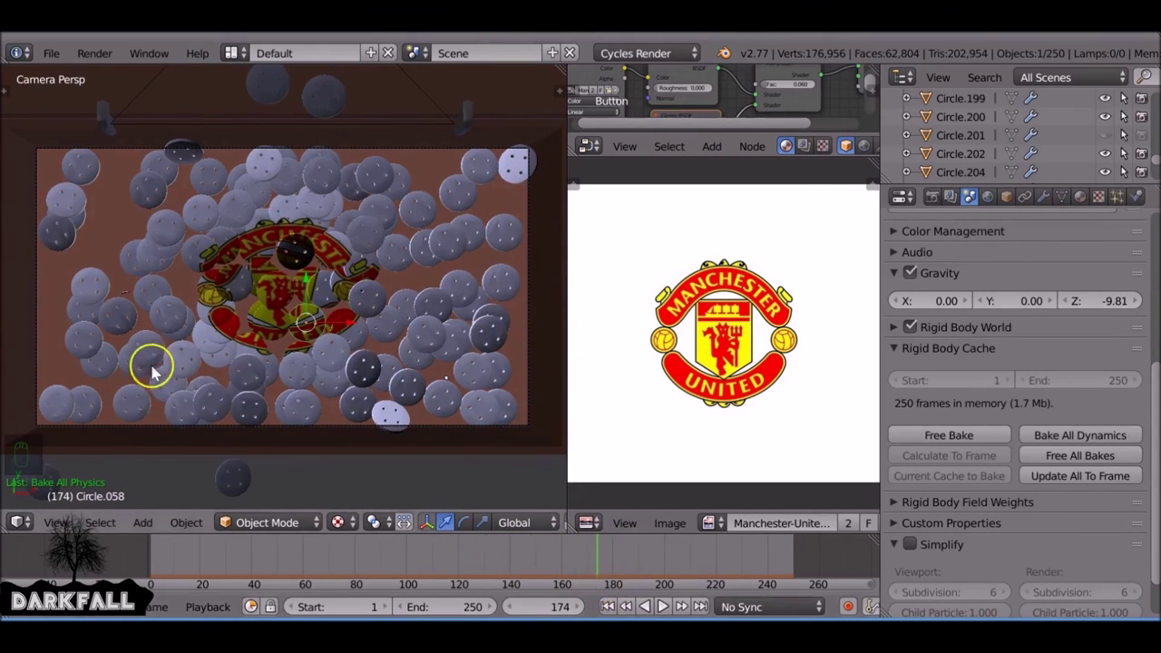
drag(129, 302, 601, 562)
drag(601, 561, 474, 554)
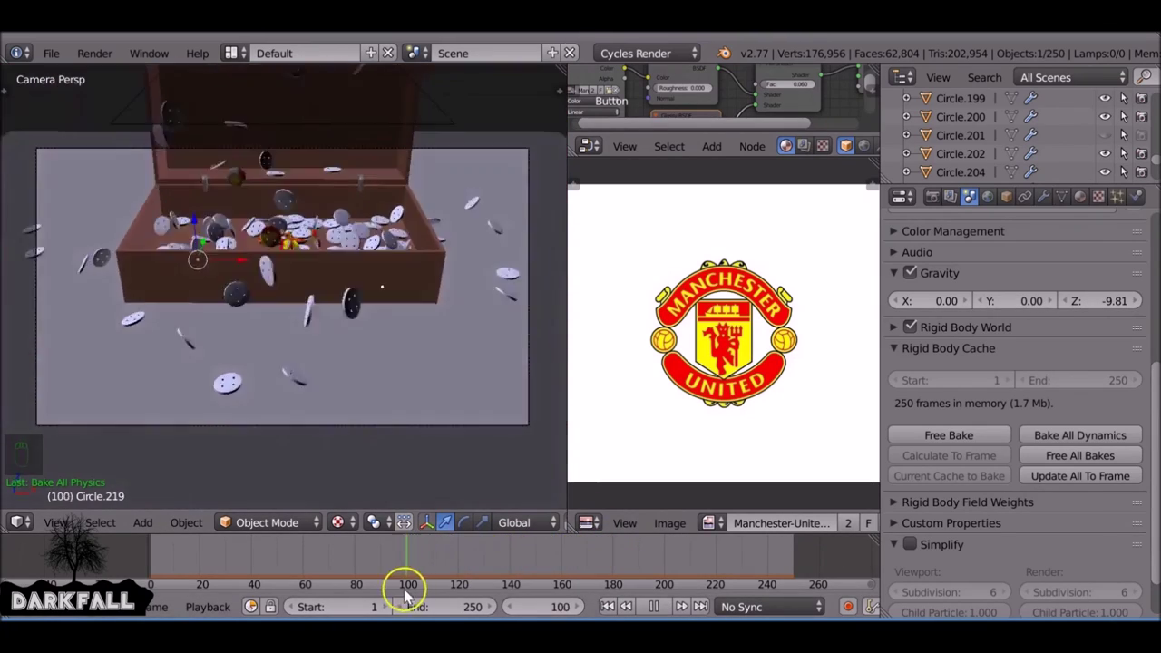